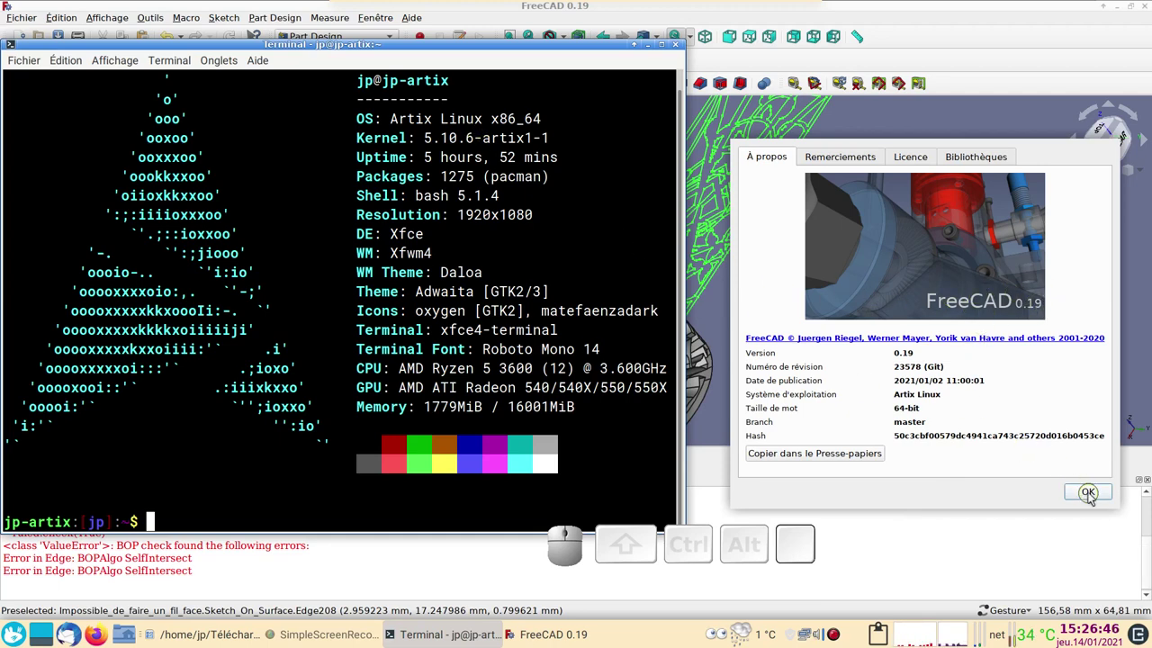
# Step: Hide the xfce4-terminal window so the FreeCAD model is showing
pyautogui.click(1094, 502)
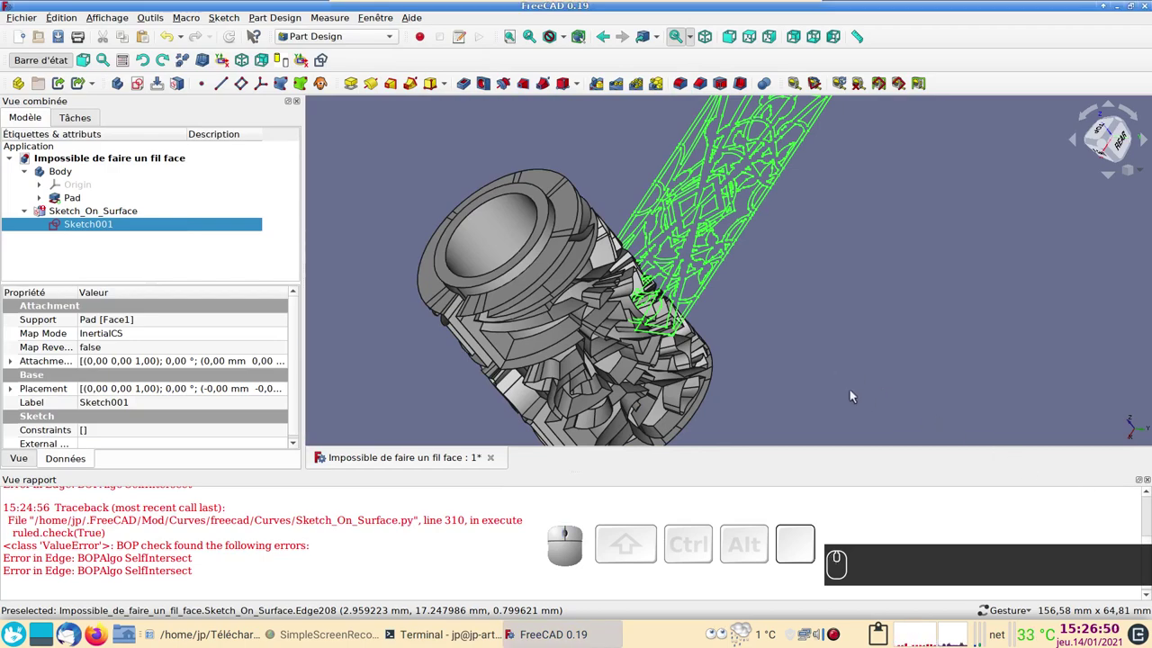
# Step: Inspect the wrapped pattern on the tube and select the failed Sketch_On_Surface object
pyautogui.moveTo(809, 398); pyautogui.dragTo(757, 368)
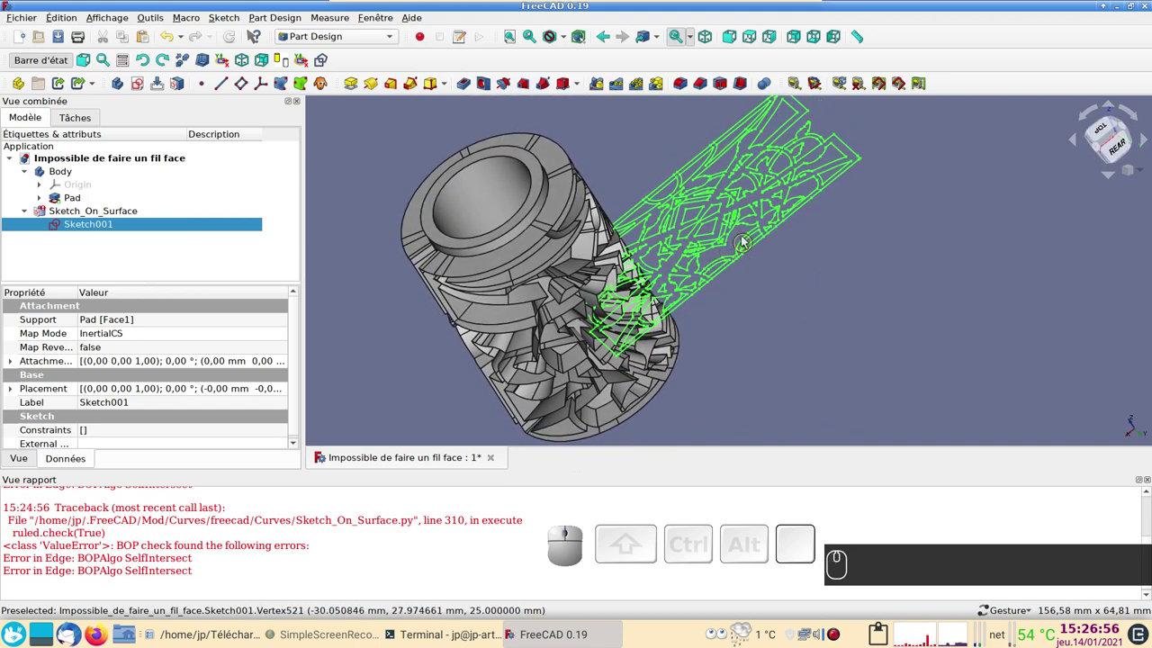
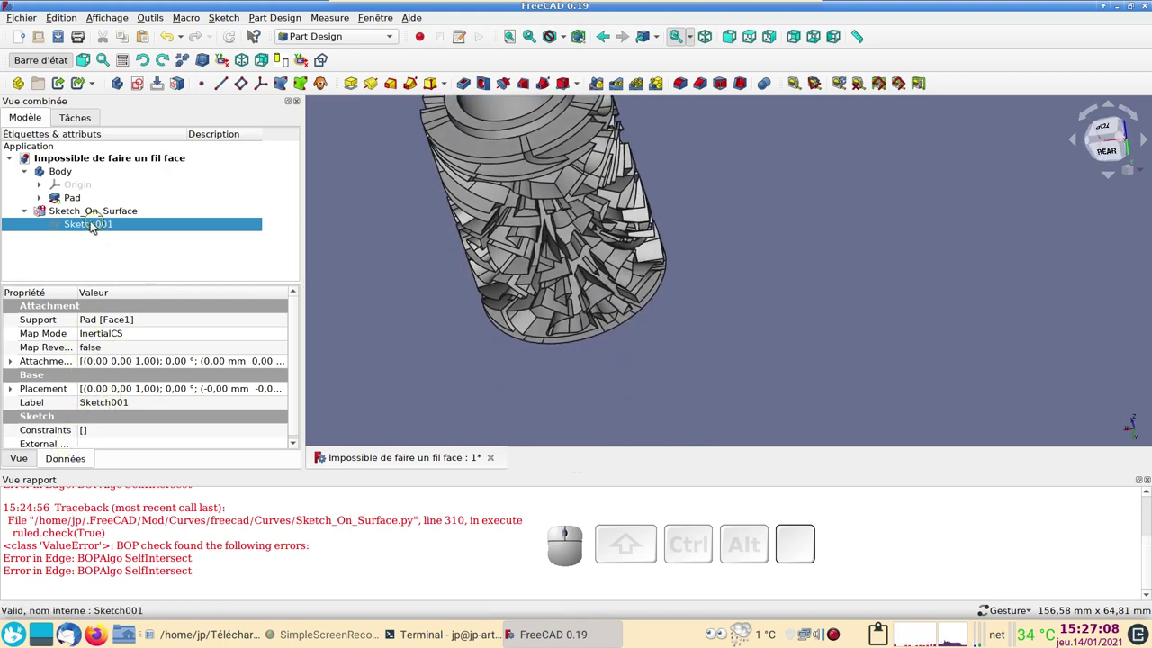
pyautogui.click(91, 216)
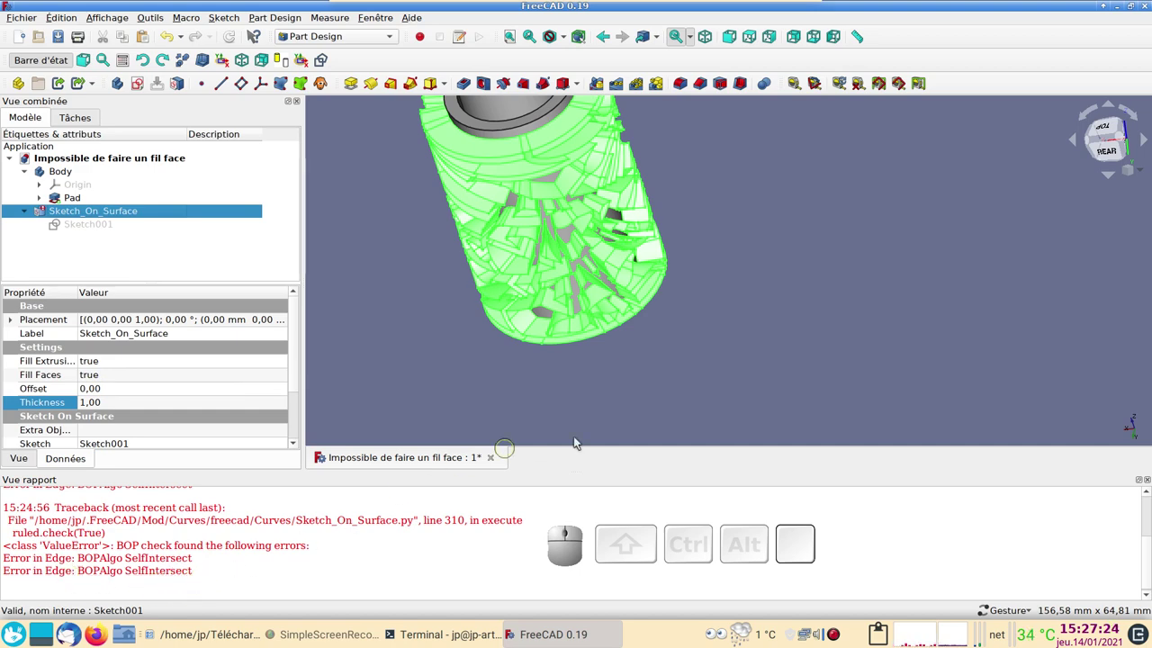
pyautogui.moveTo(799, 358); pyautogui.dragTo(764, 302)
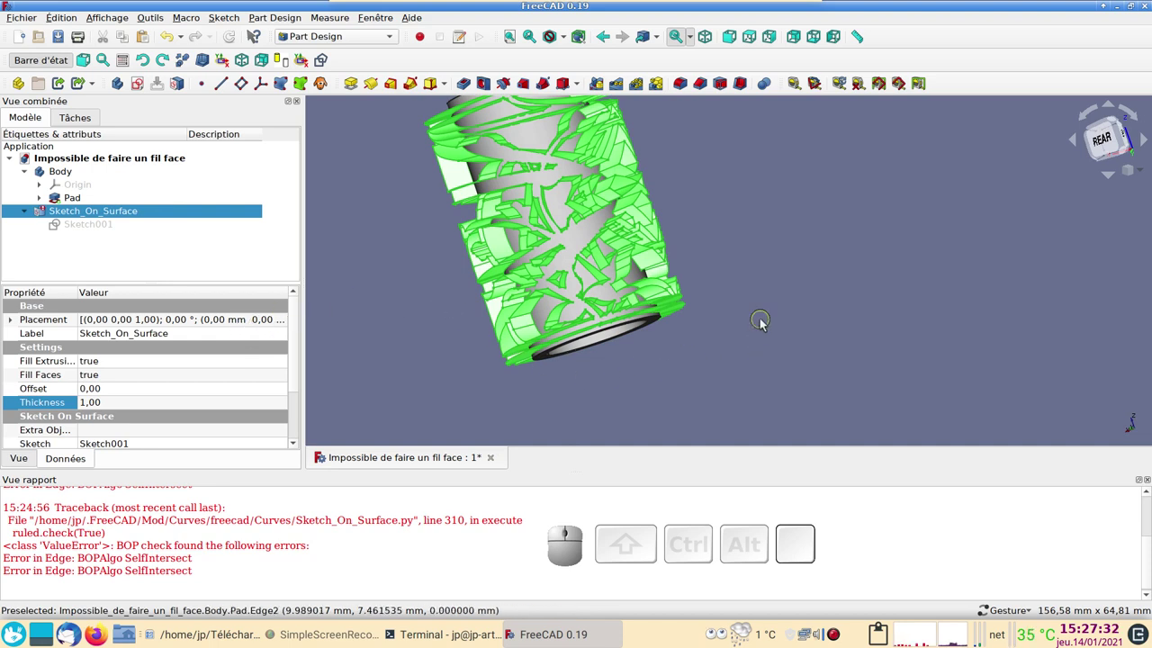
# Step: Delete Sketch_On_Surface and make the hidden pattern sketch Sketch001 visible
pyautogui.press('Delete')
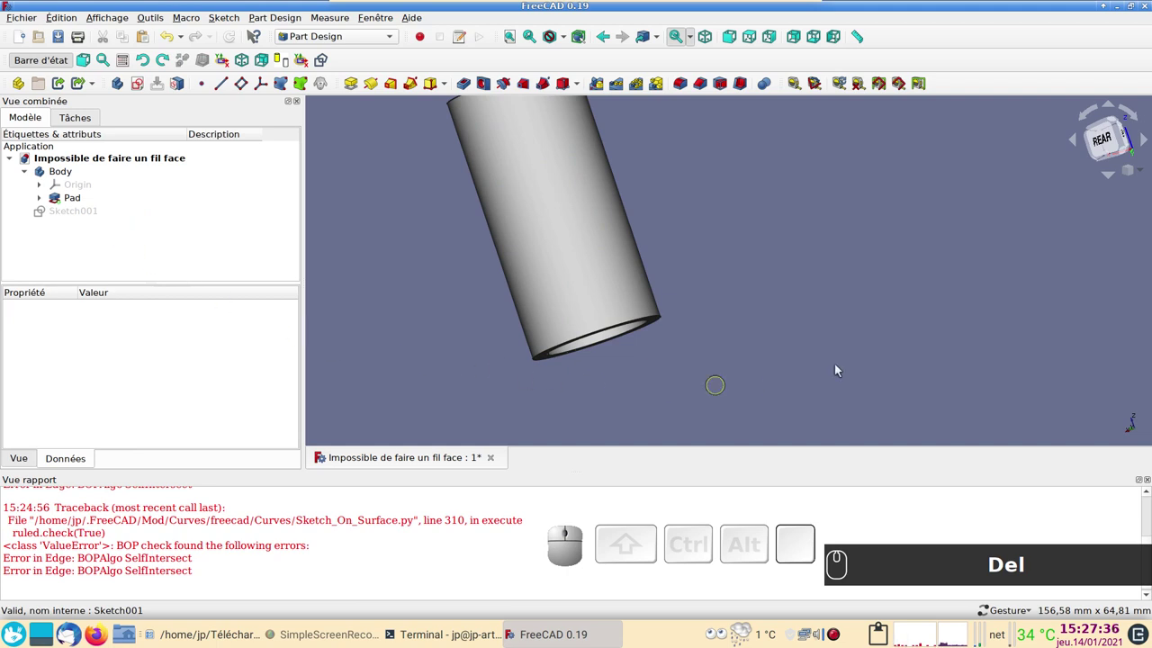
pyautogui.scroll(-3)
pyautogui.click(807, 278)
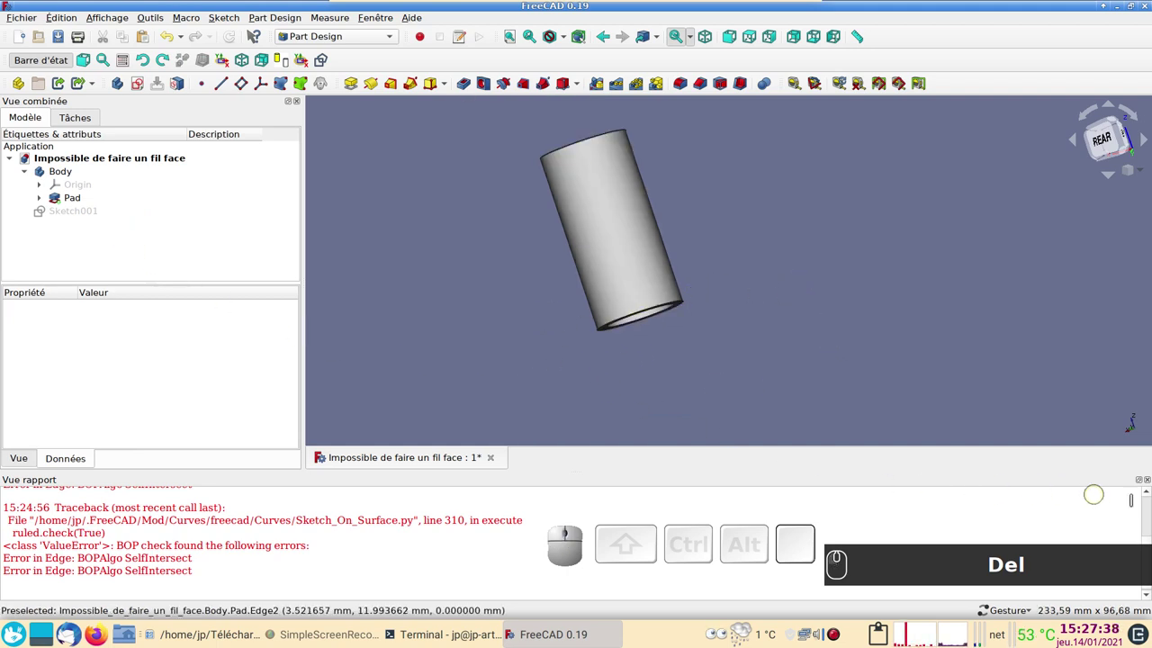
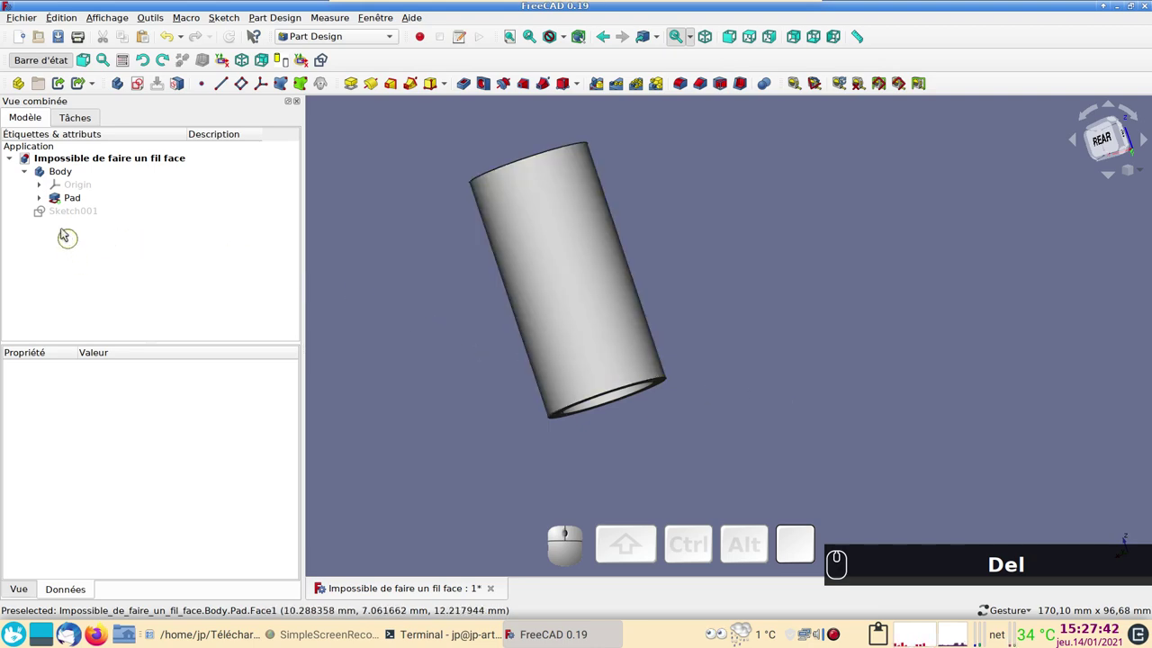
pyautogui.click(62, 215)
pyautogui.press('space')
# Step: Hide the tube's Pad so only the flat pattern remains visible
pyautogui.moveTo(696, 320); pyautogui.dragTo(428, 362)
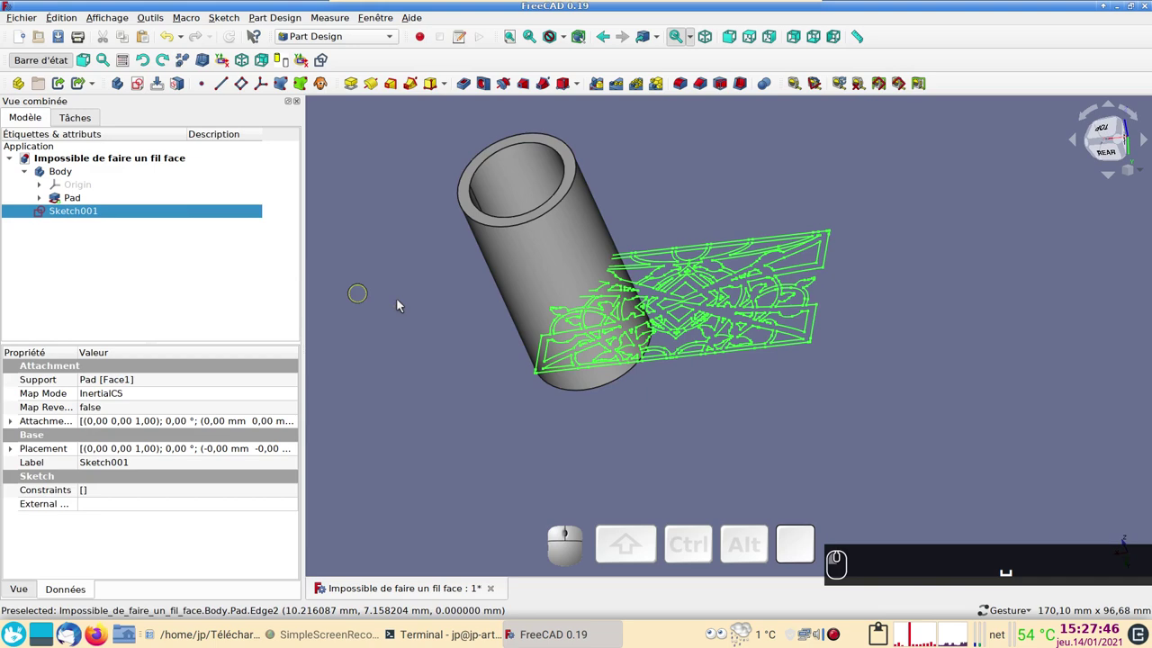
pyautogui.click(74, 198)
pyautogui.press('space')
# Step: In Sketcher, validate Sketch001 and find no missing coincidences at the default tolerance
pyautogui.click(353, 39)
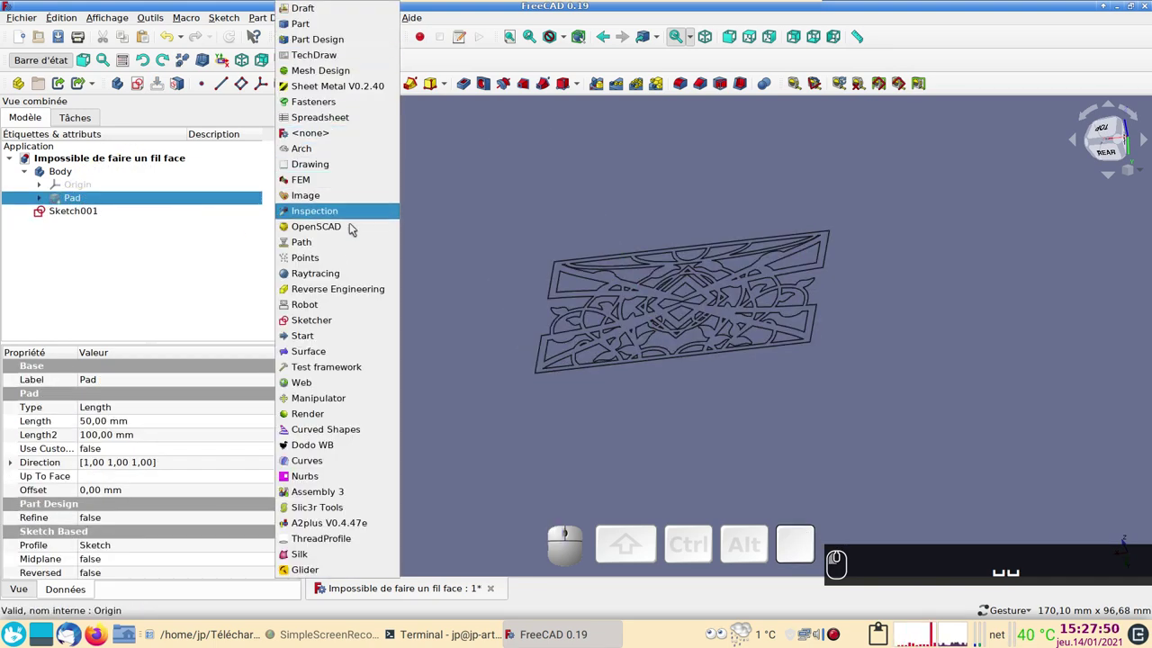
pyautogui.click(335, 327)
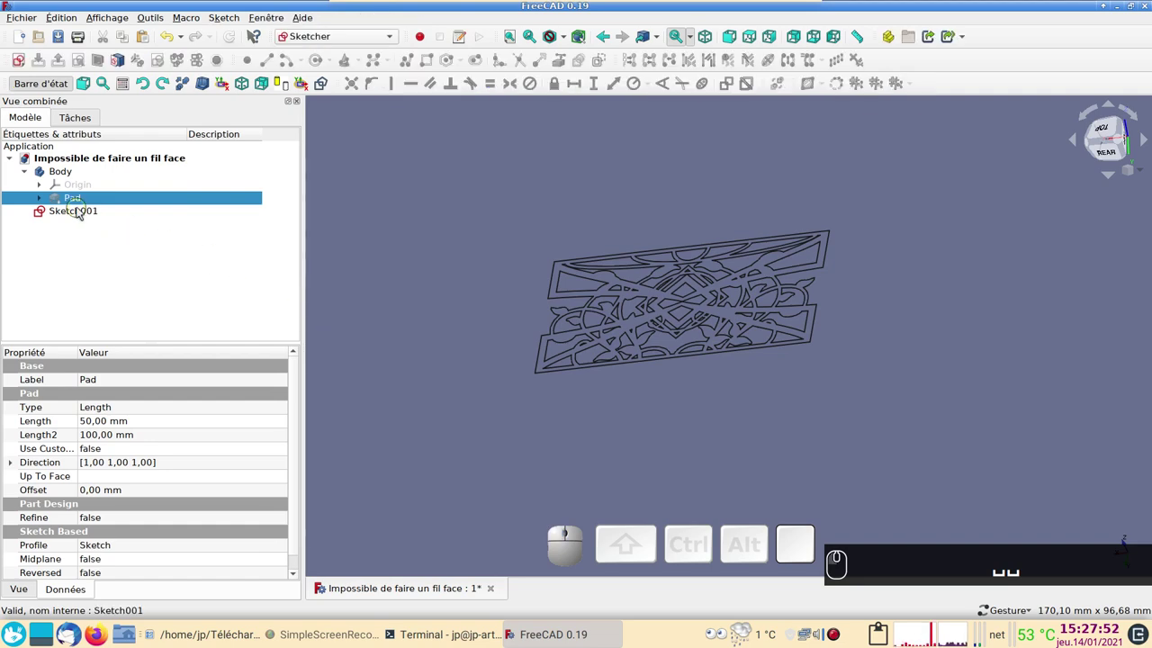
pyautogui.click(85, 219)
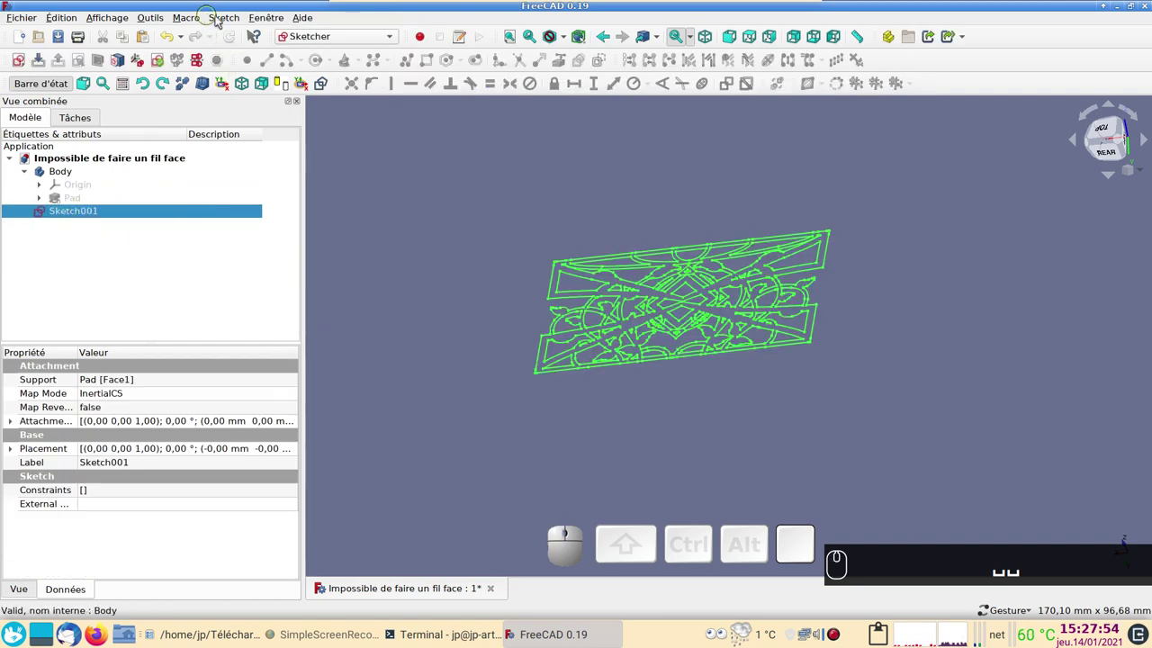
pyautogui.click(226, 15)
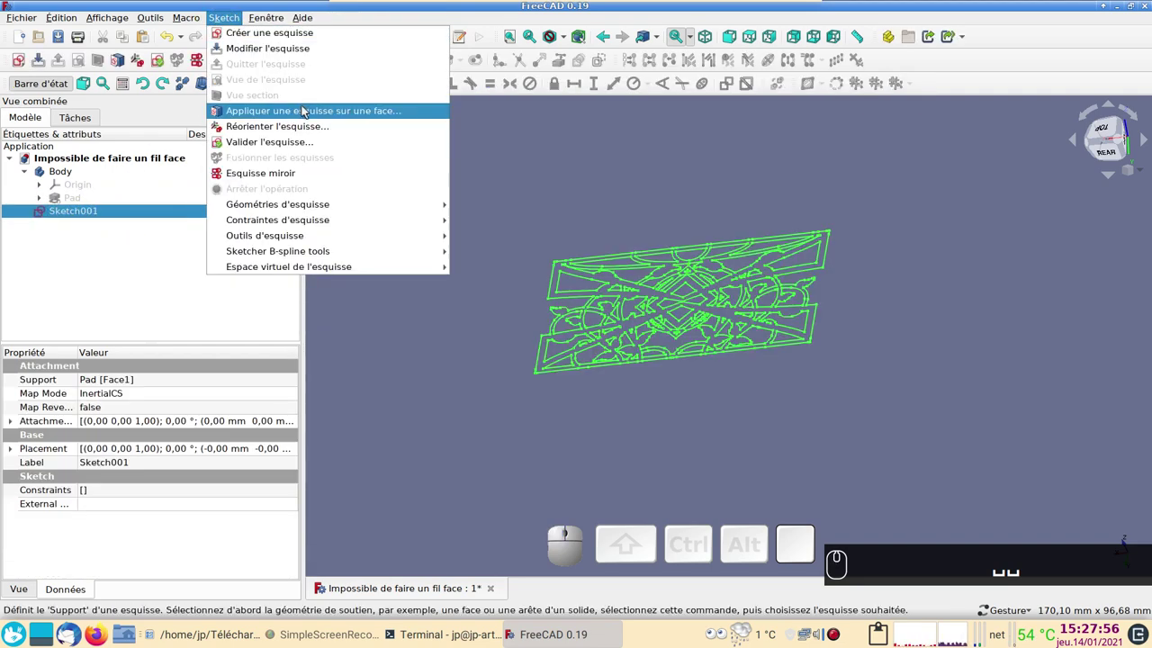
pyautogui.click(314, 144)
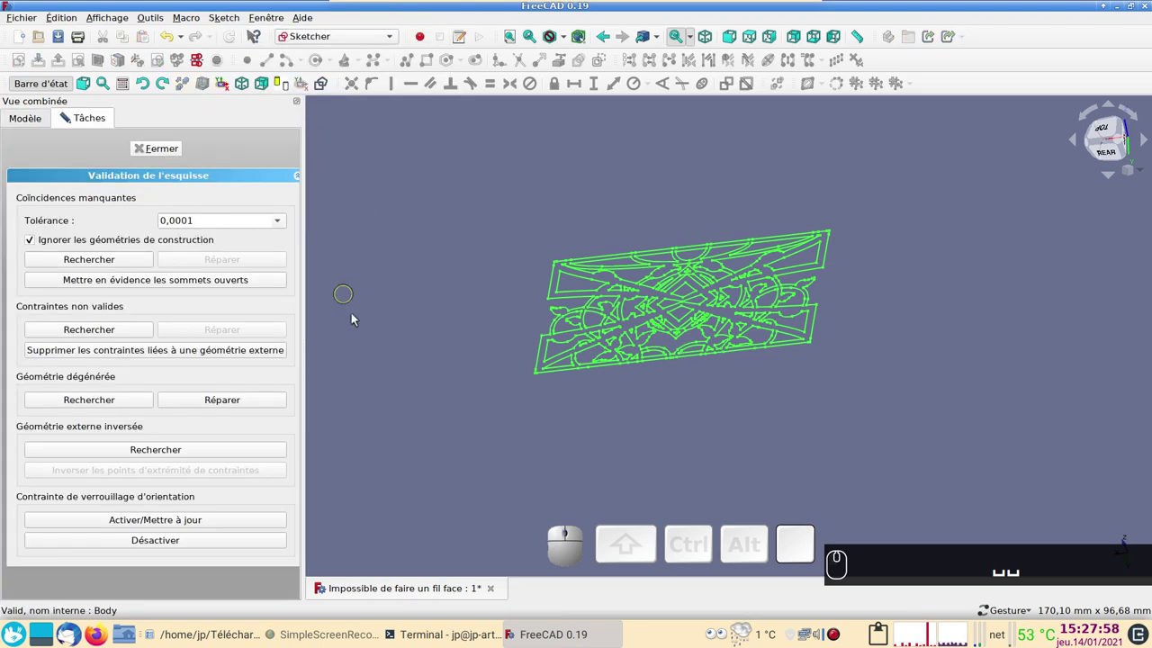
pyautogui.click(100, 261)
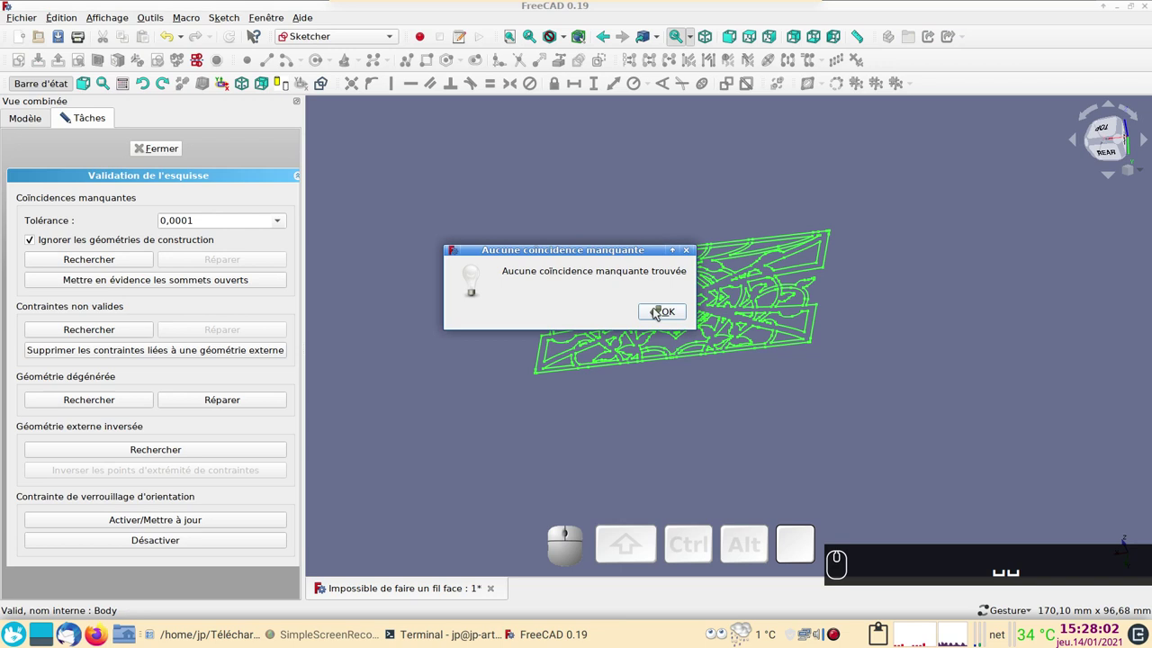
pyautogui.click(658, 312)
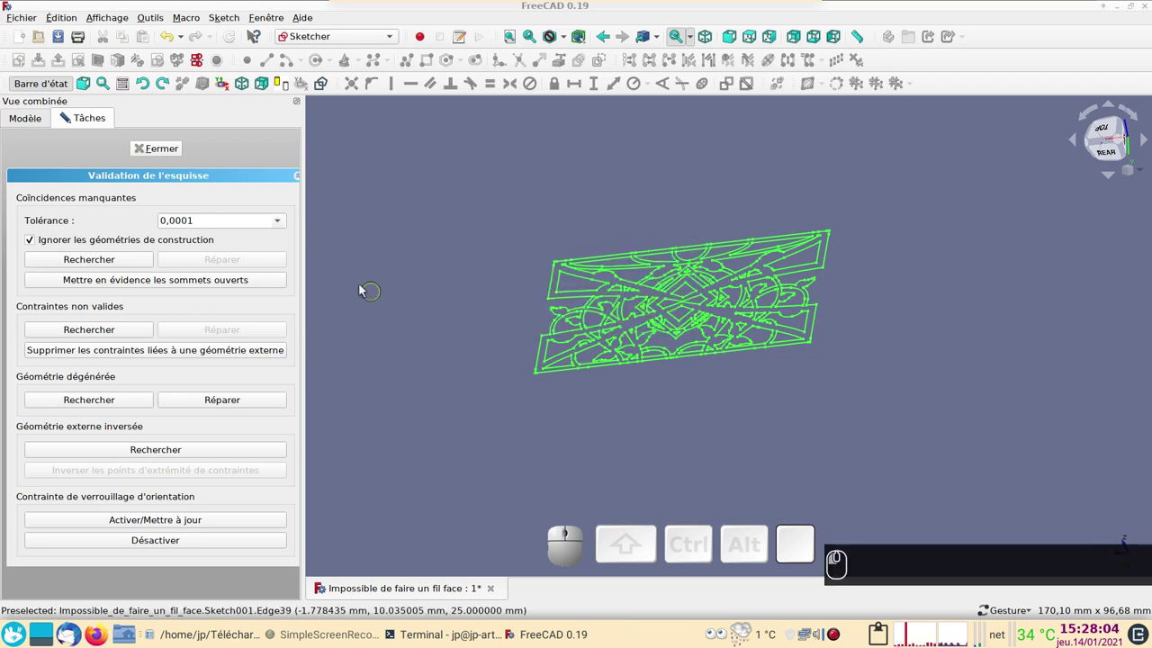
# Step: Search again at 0,01 tolerance, finding eight missing coincidences, and dismiss the report
pyautogui.scroll(-3)
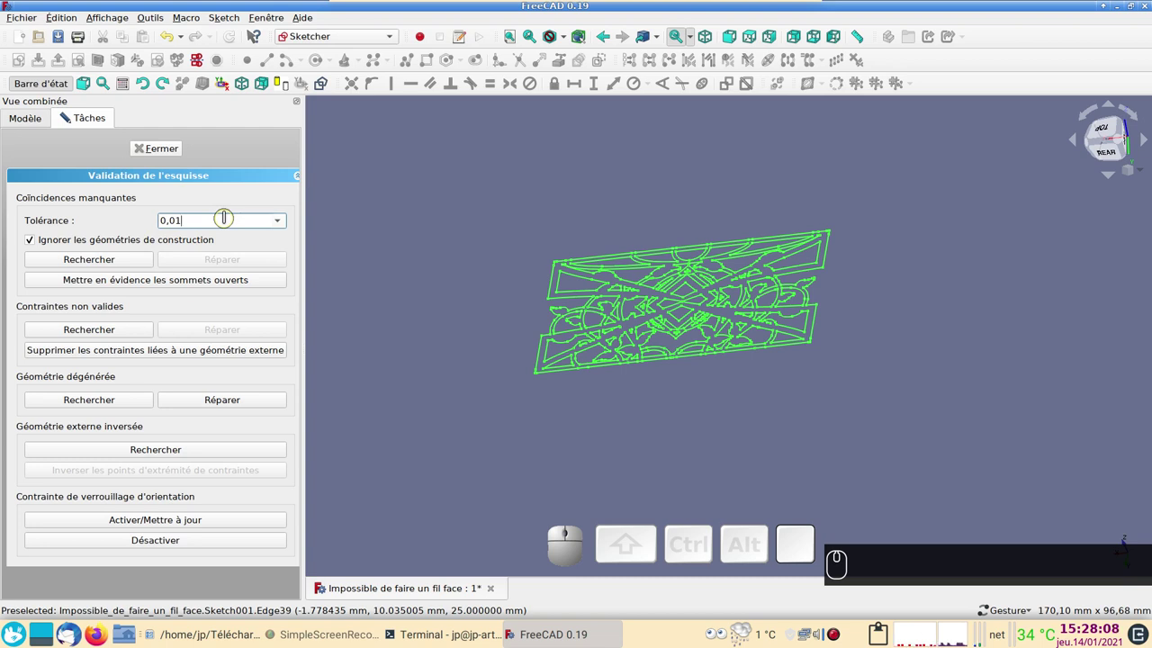
pyautogui.click(128, 266)
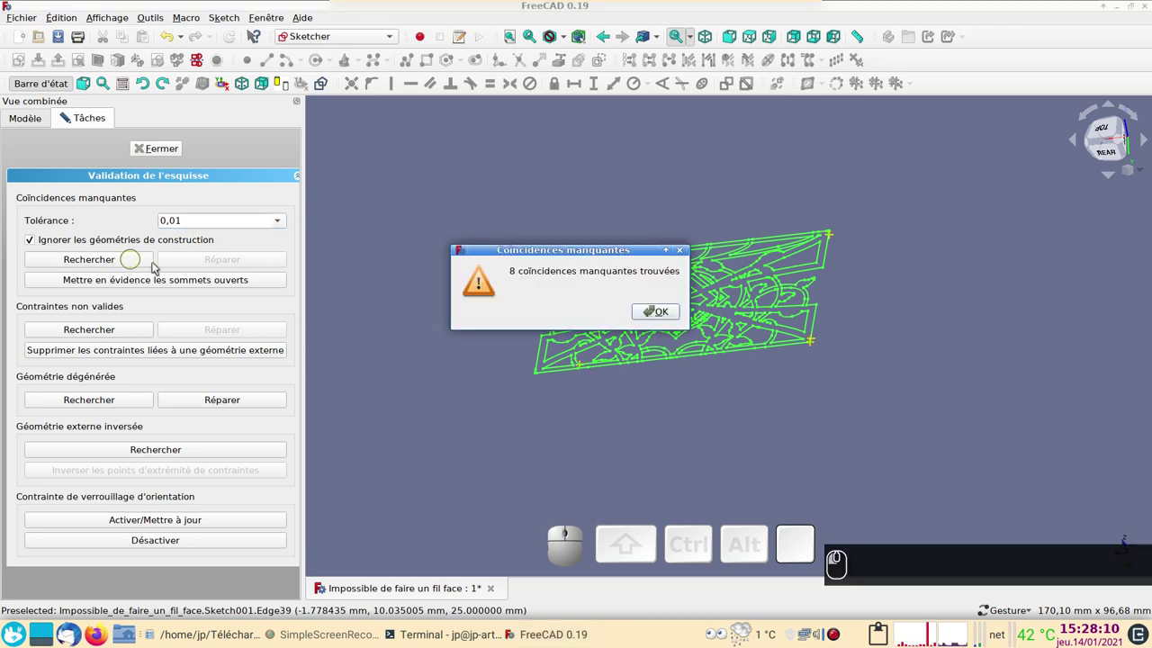
pyautogui.moveTo(561, 293); pyautogui.dragTo(629, 316)
pyautogui.click(649, 315)
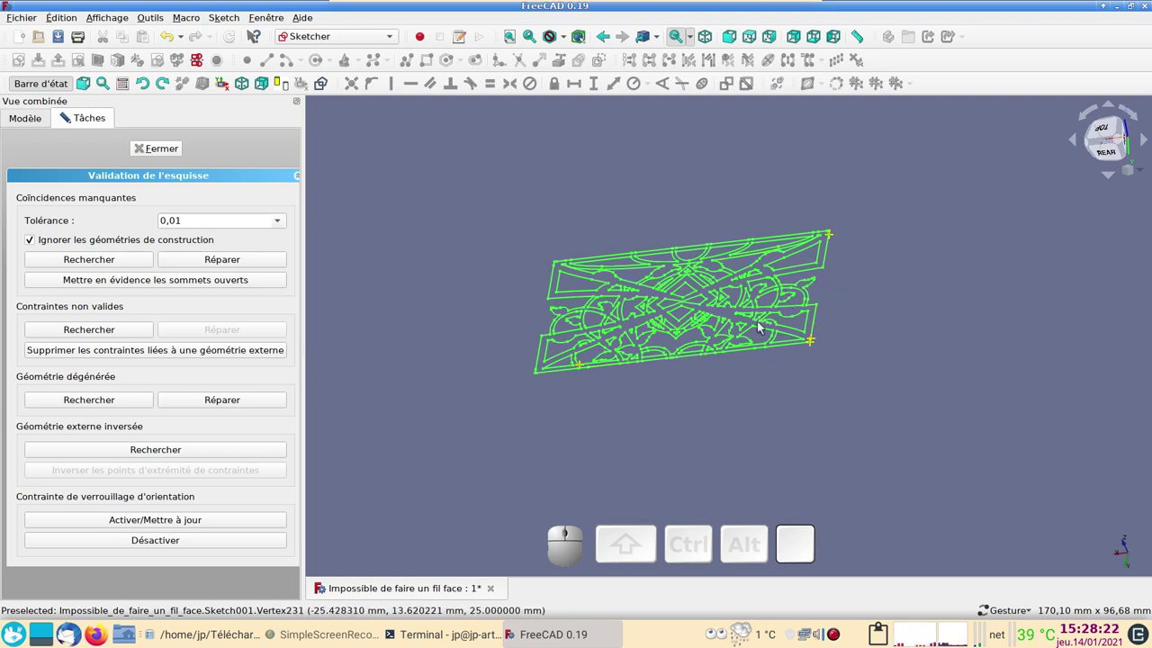
# Step: Close the validation panel and look at the pattern straight from above
pyautogui.moveTo(876, 421); pyautogui.dragTo(210, 184)
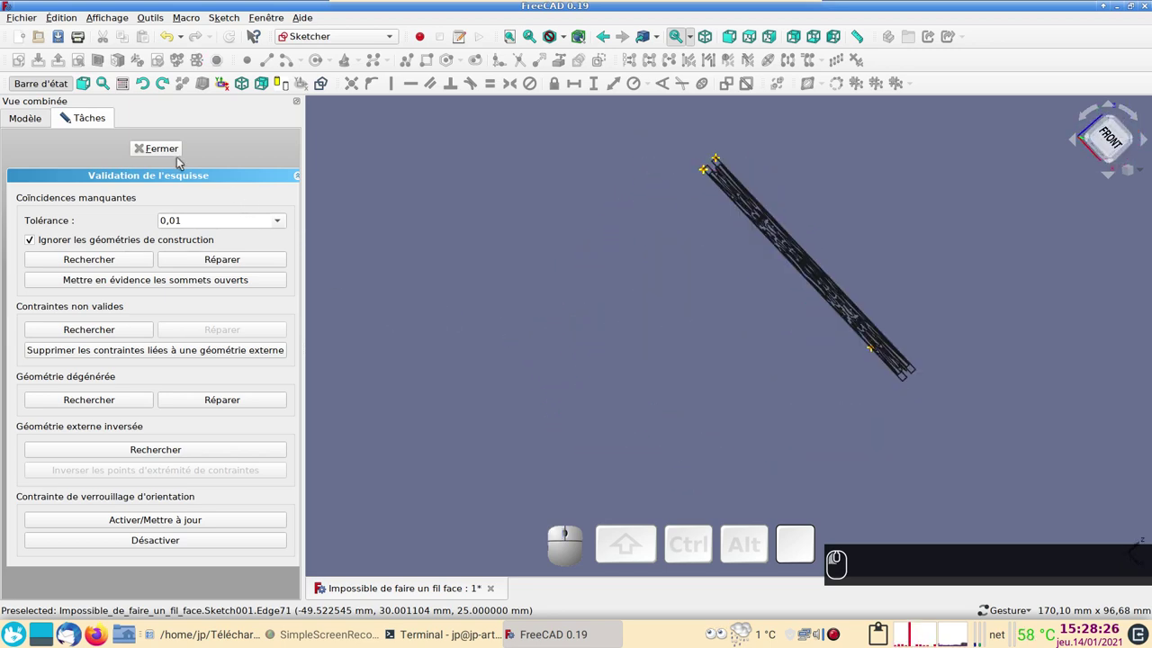
pyautogui.click(171, 151)
pyautogui.middleClick(515, 253)
pyautogui.moveTo(690, 260); pyautogui.dragTo(164, 256)
pyautogui.click(93, 221)
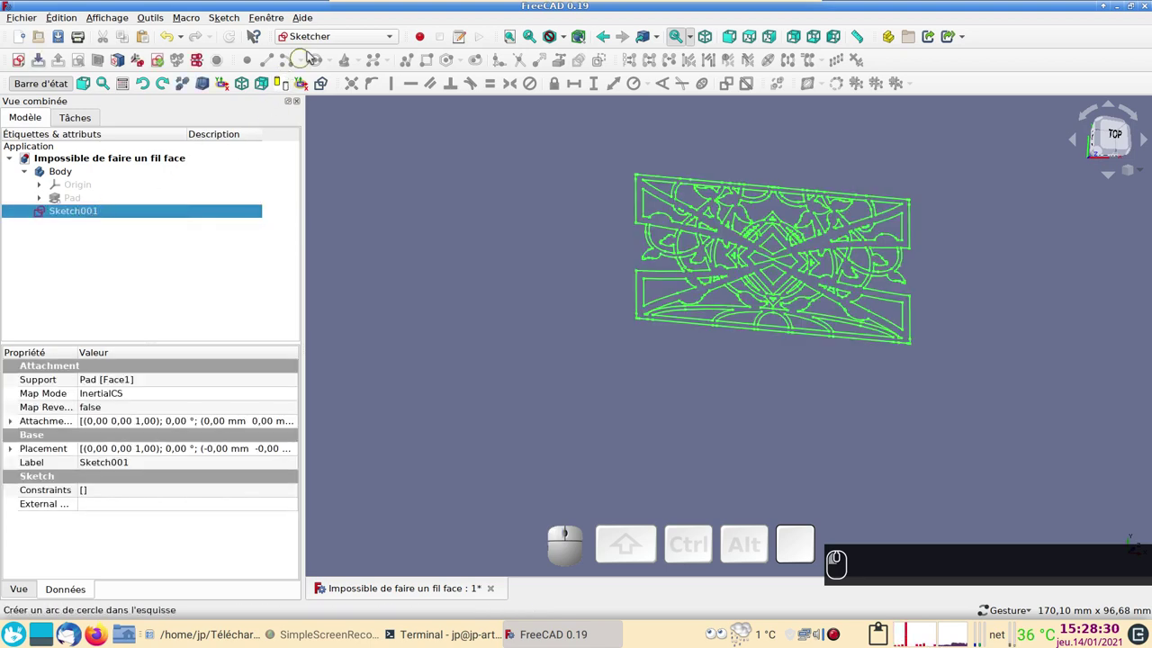
# Step: In Draft, make a Shape2DView projection of the pattern sketch Sketch001
pyautogui.click(323, 43)
pyautogui.click(328, 15)
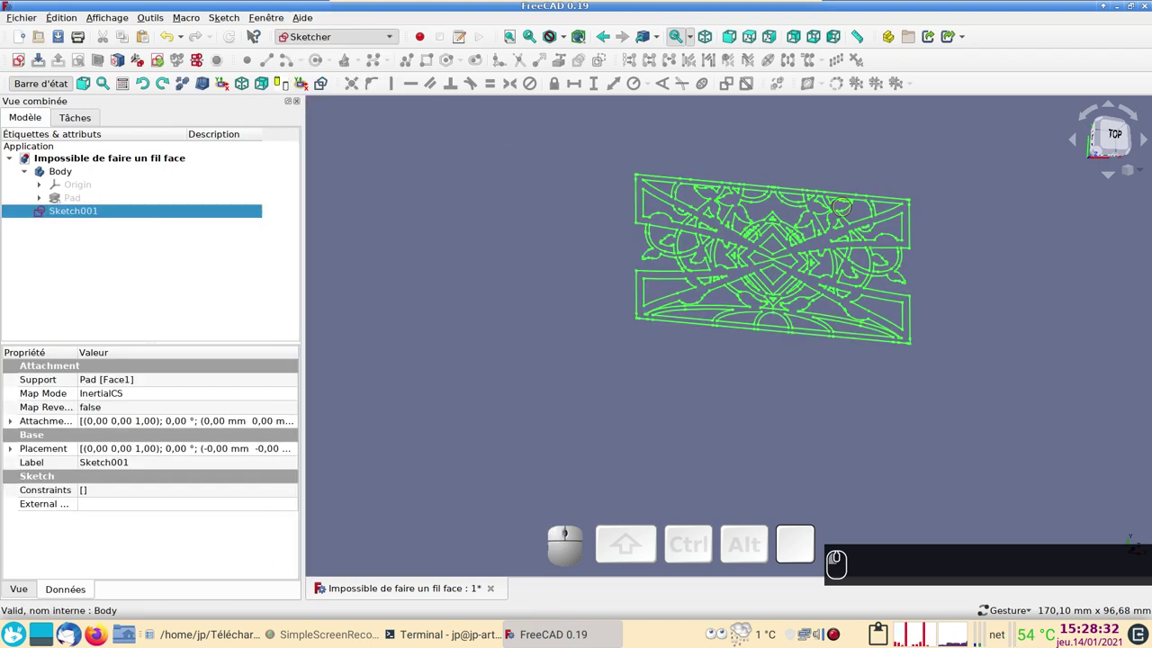
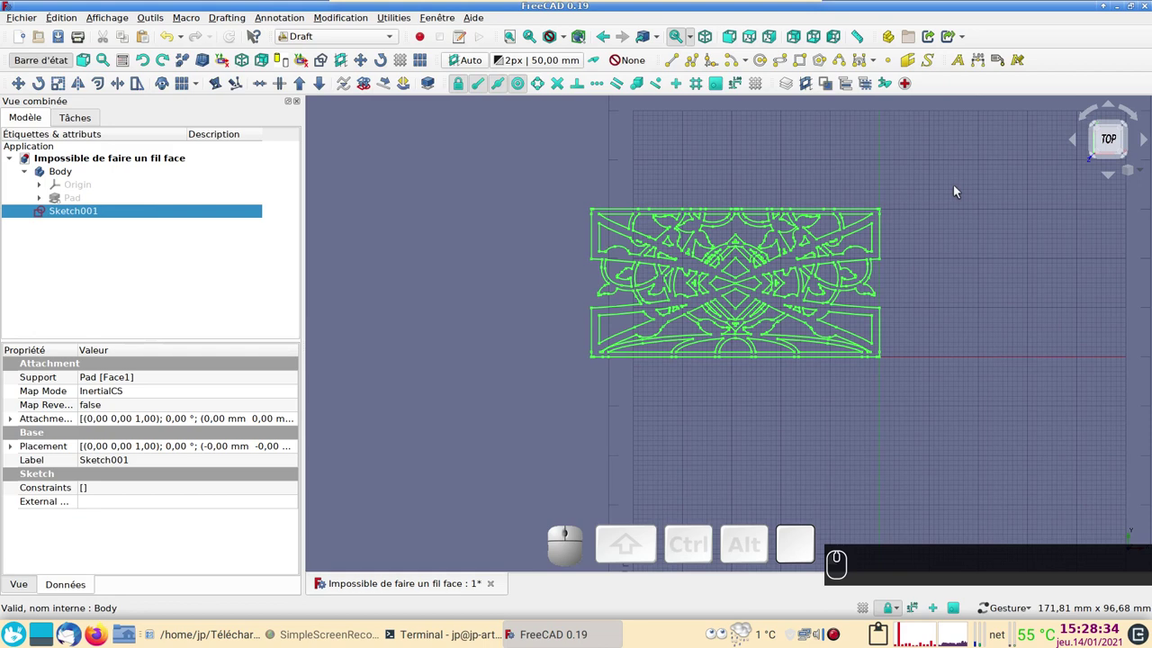
pyautogui.moveTo(998, 370); pyautogui.dragTo(532, 237)
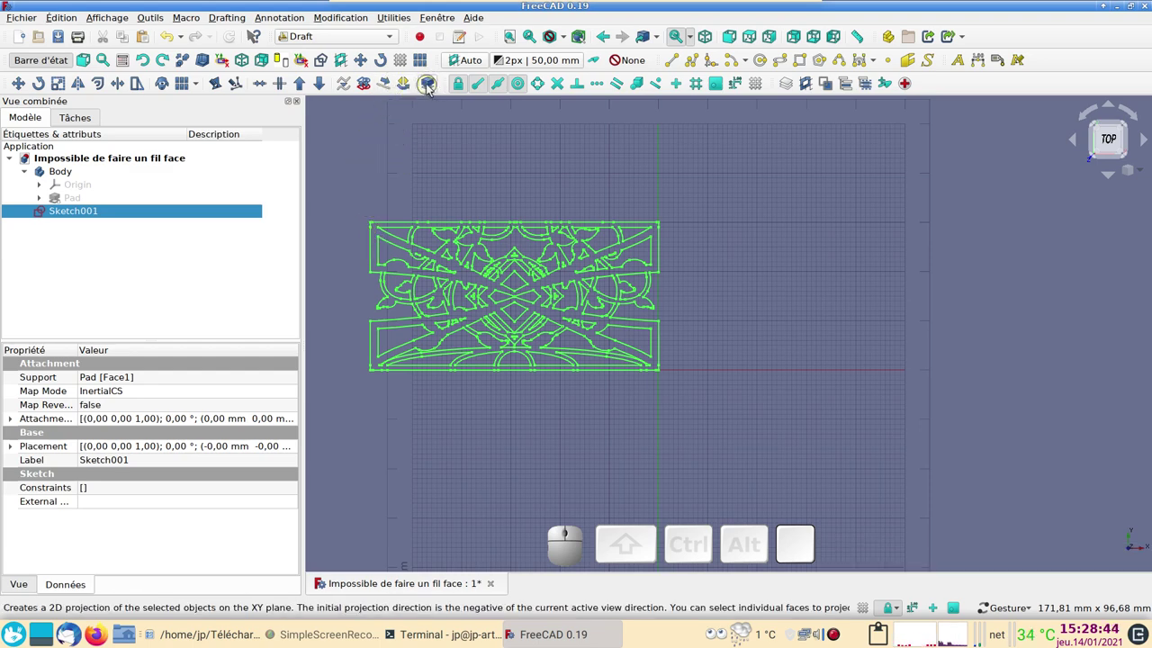
pyautogui.click(433, 86)
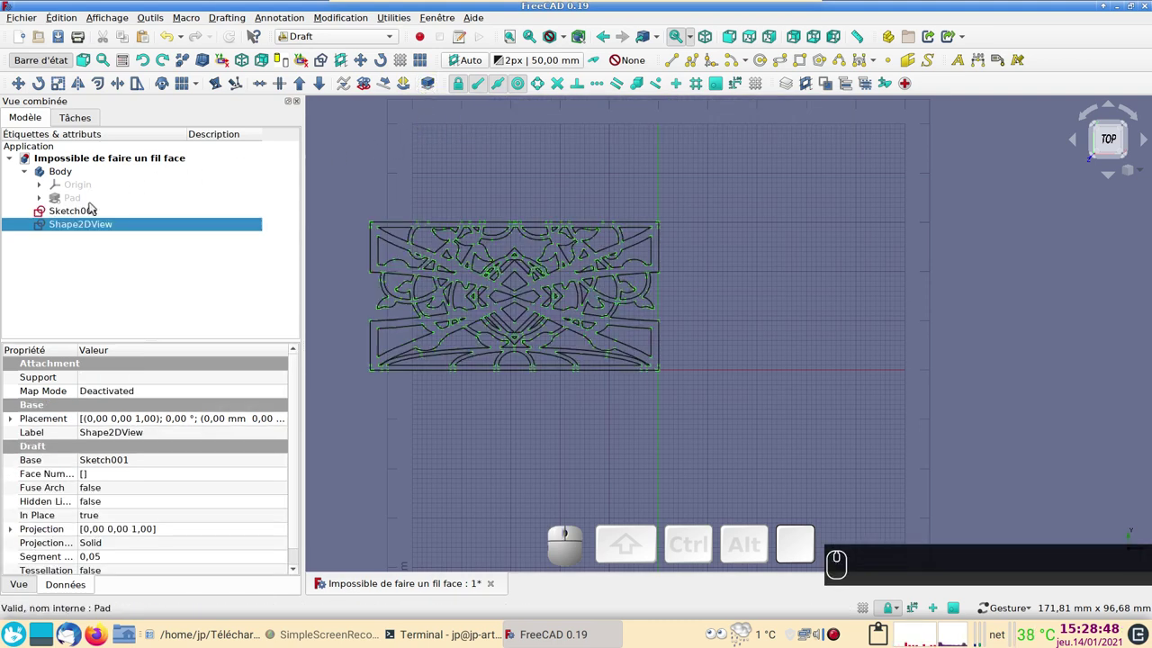
# Step: Hide Sketch001 and convert the Shape2DView into a new sketch, Sketch002
pyautogui.click(91, 213)
pyautogui.press('space')
pyautogui.click(107, 230)
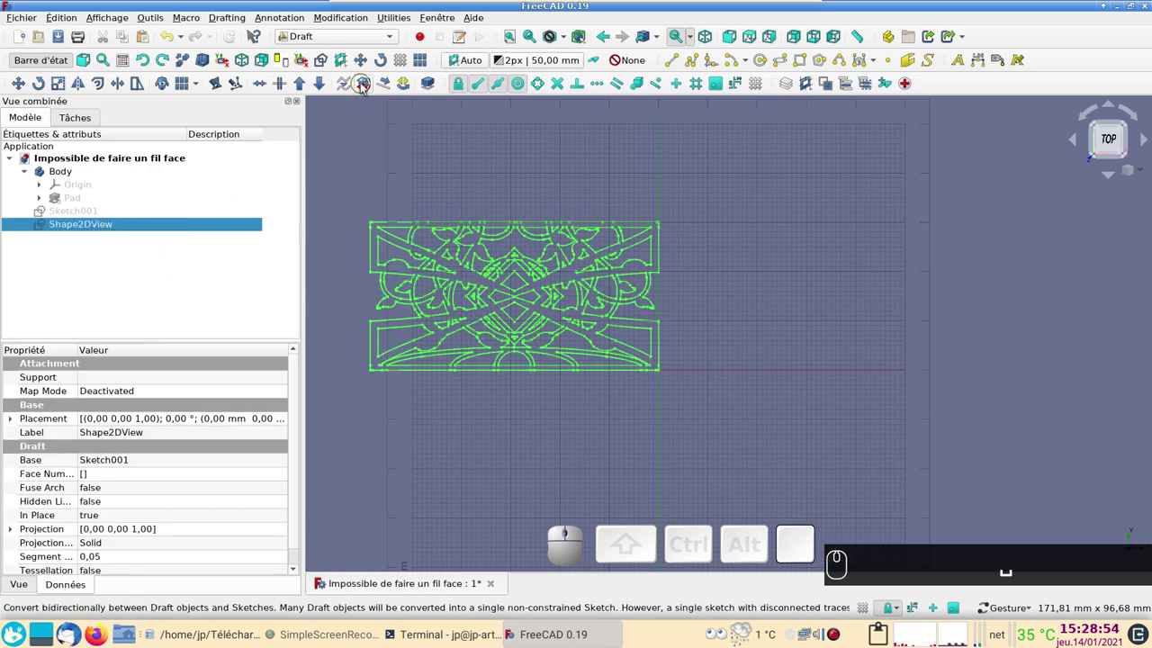
pyautogui.click(365, 87)
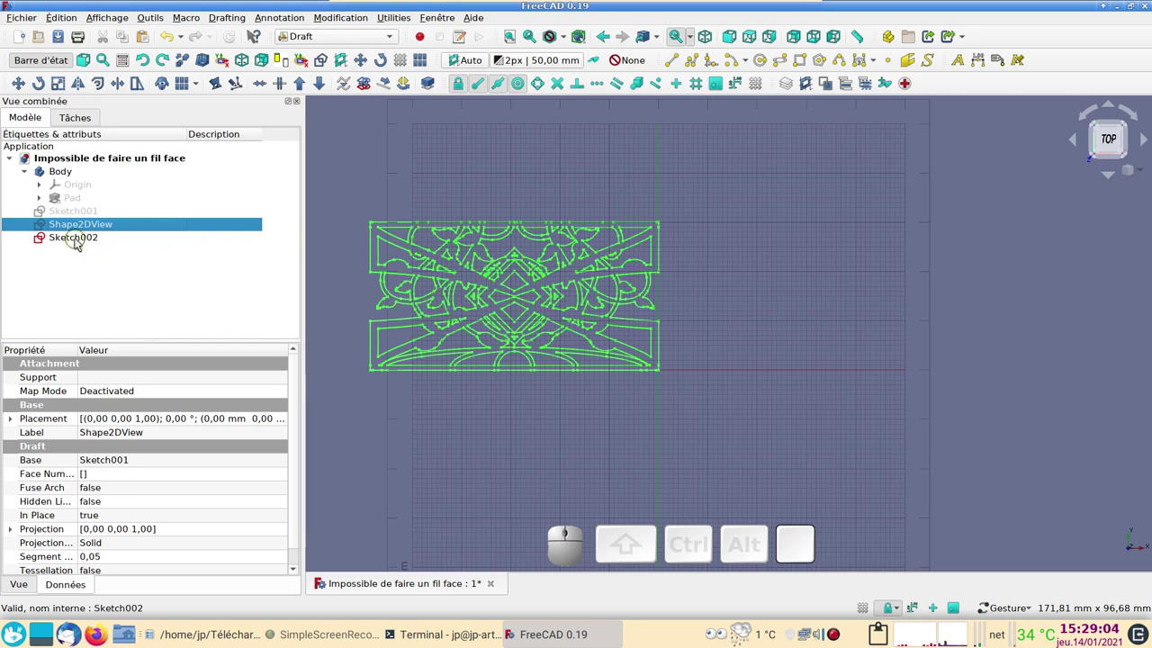
# Step: Edit Sketch002, hide the 2D view and bring the enlarged pattern into view
pyautogui.click(80, 241)
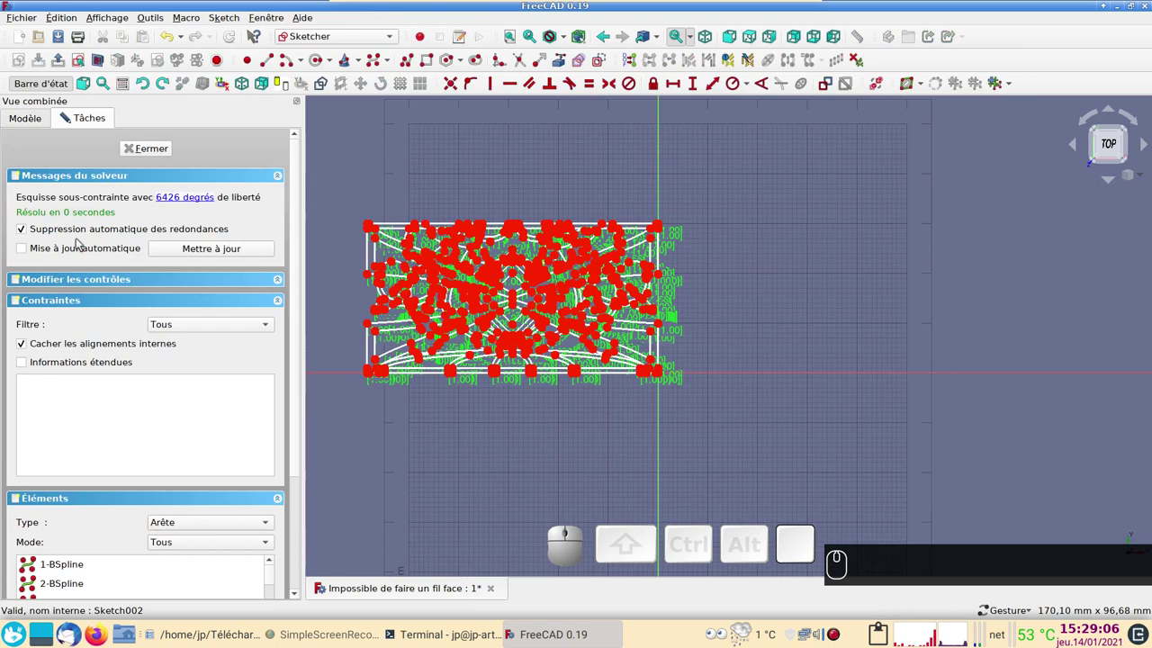
pyautogui.click(40, 122)
pyautogui.click(96, 226)
pyautogui.press('space')
pyautogui.click(85, 119)
pyautogui.scroll(3)
pyautogui.moveTo(633, 274); pyautogui.dragTo(776, 266)
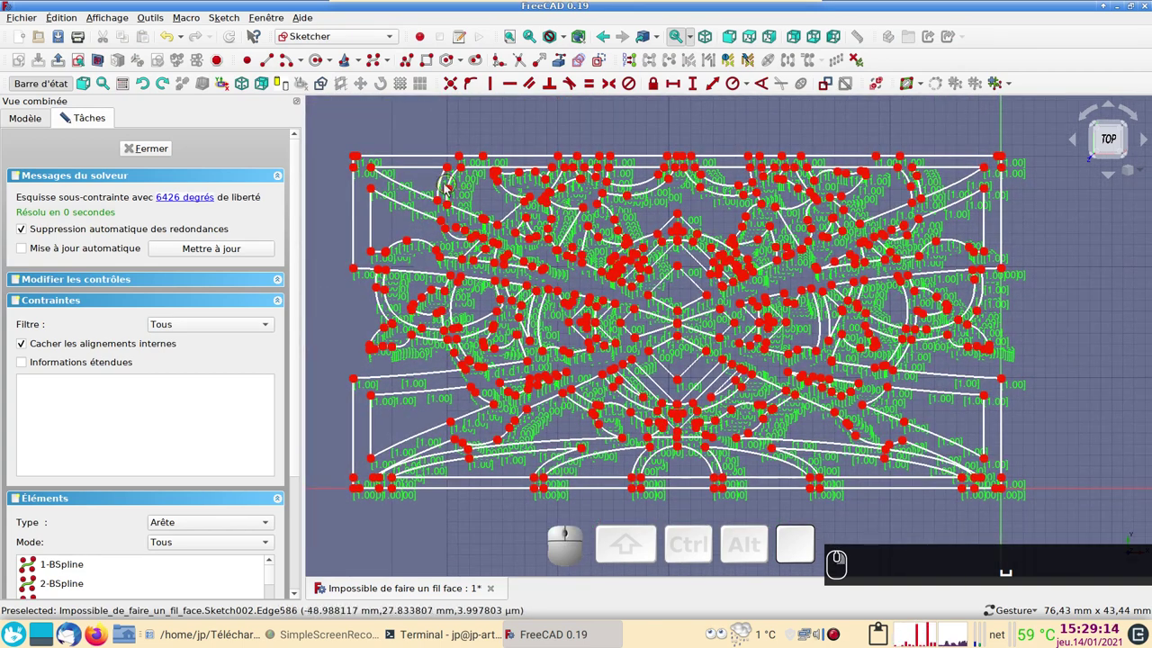
pyautogui.click(608, 65)
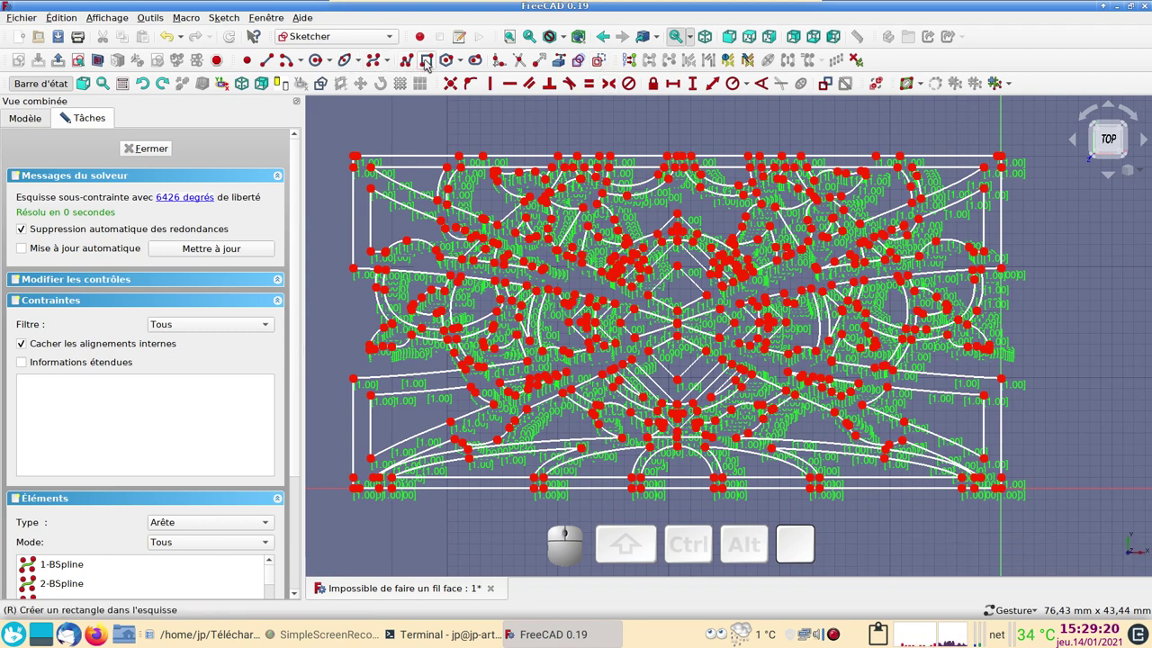
# Step: Draw a border rectangle enclosing the whole pattern and finish editing Sketch002
pyautogui.click(431, 63)
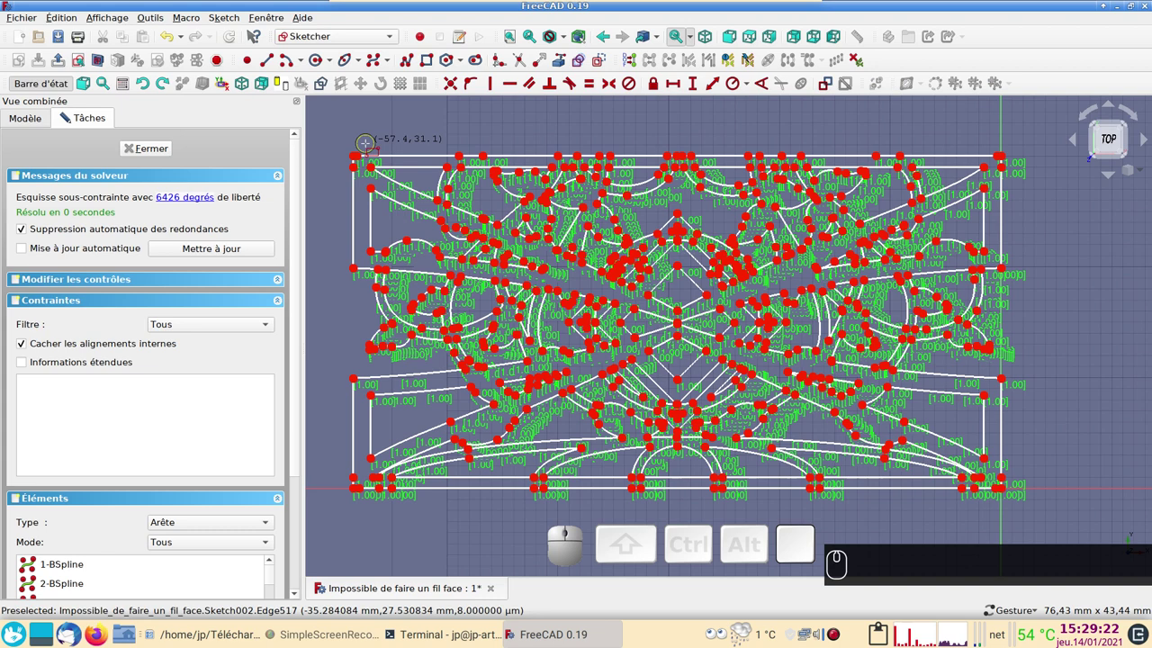
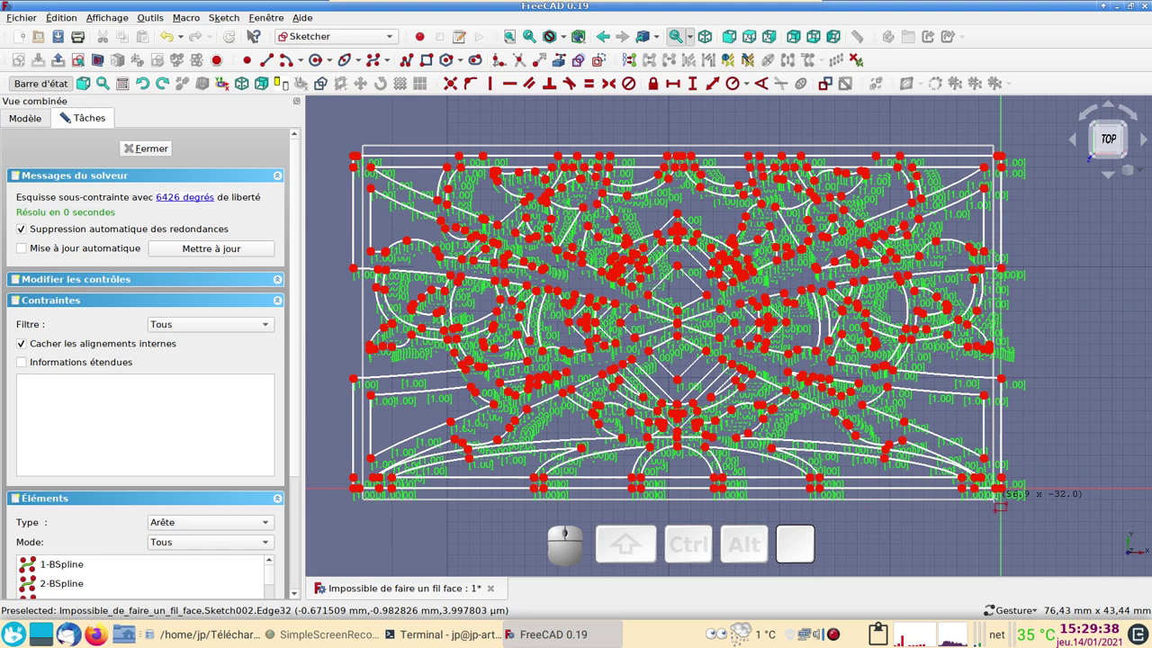
pyautogui.click(67, 116)
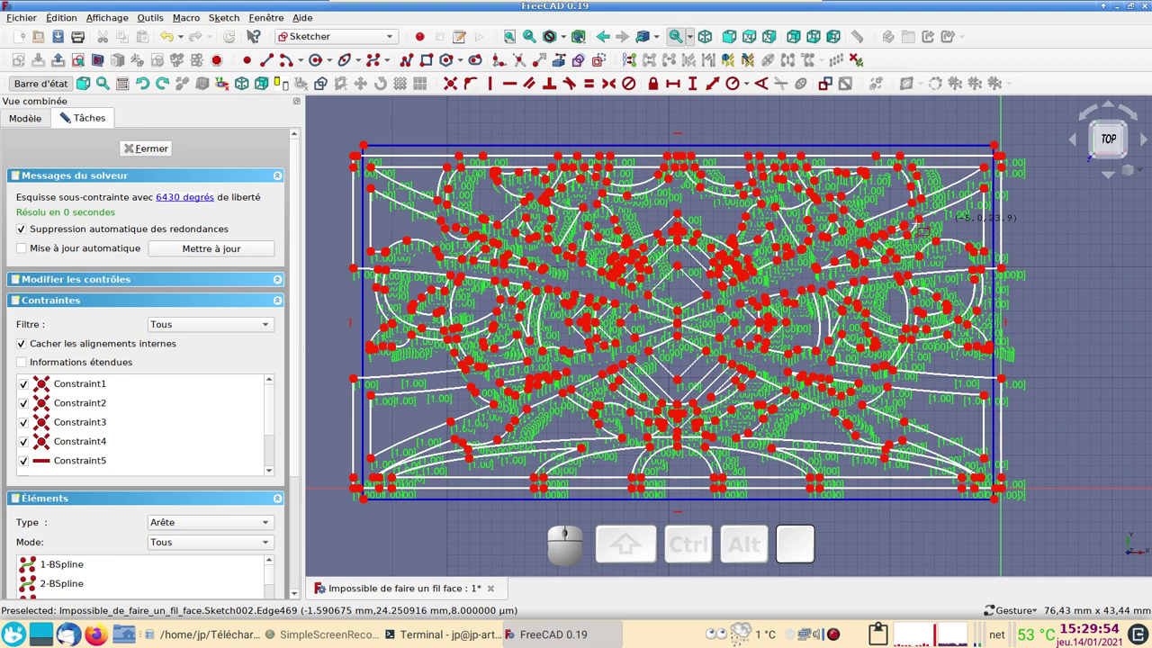
pyautogui.click(153, 153)
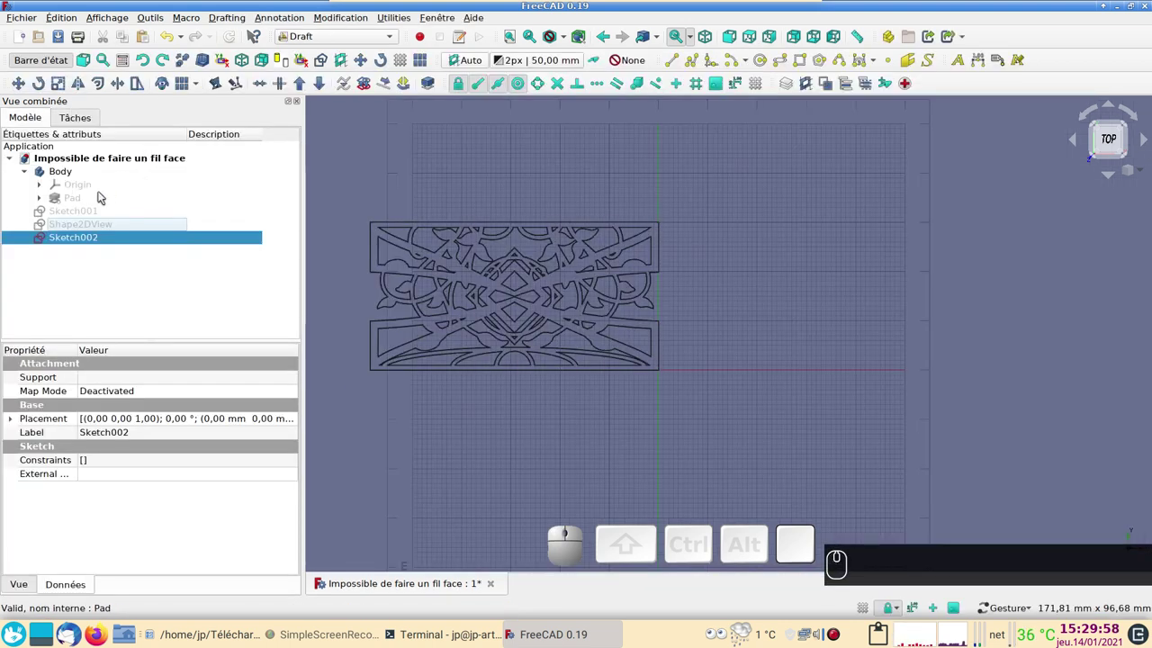
pyautogui.click(82, 199)
# Step: Show the padded tube in 3D, select its outer face and switch to Part Design
pyautogui.press('space')
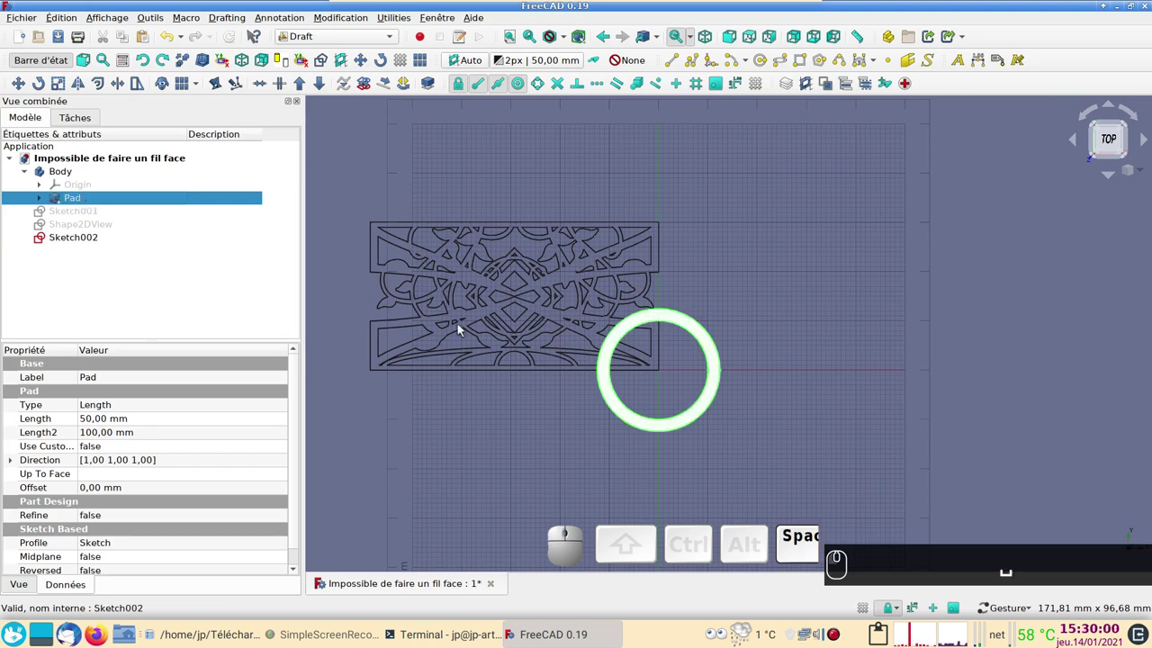
pyautogui.moveTo(710, 483); pyautogui.dragTo(219, 296)
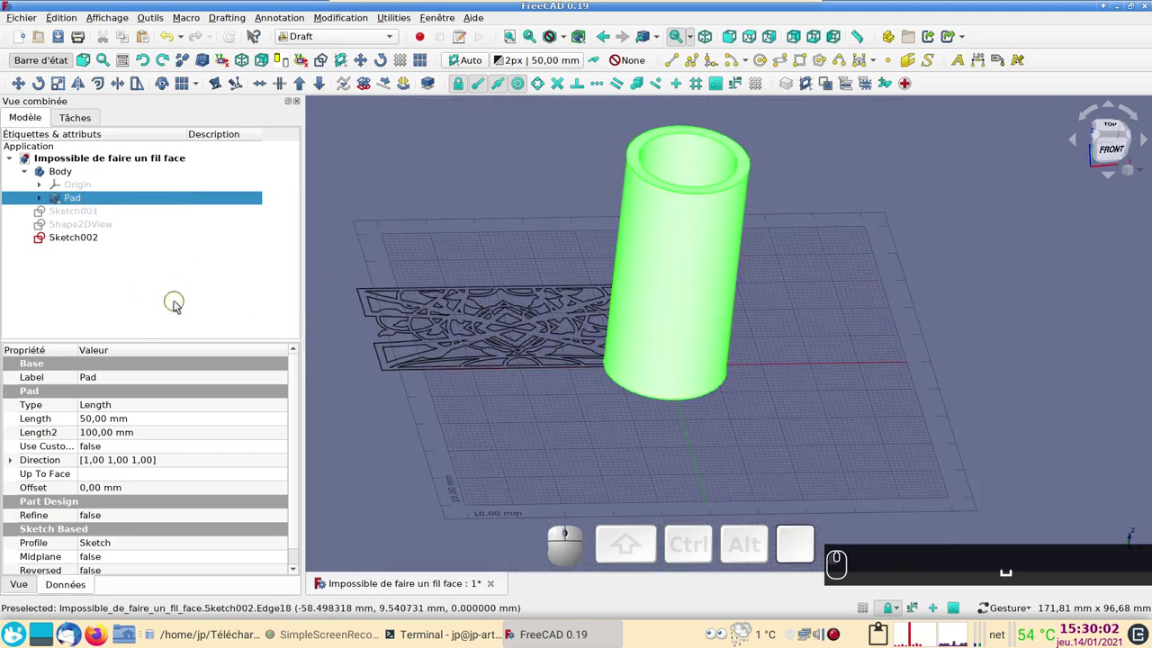
pyautogui.click(517, 432)
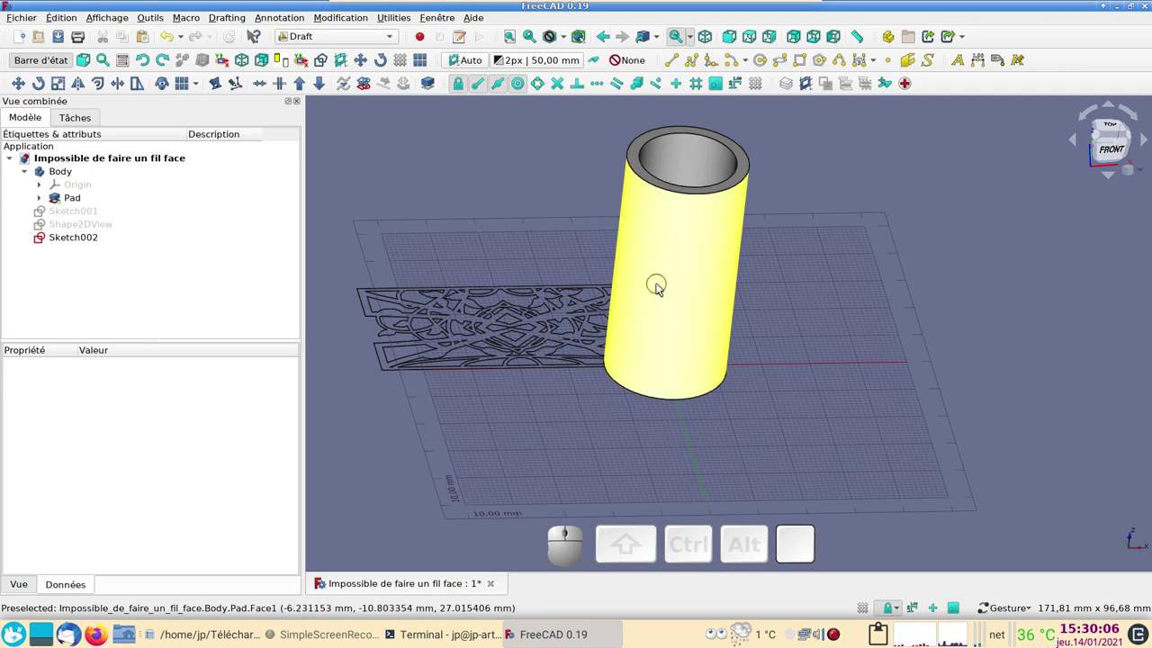
pyautogui.click(662, 285)
pyautogui.click(336, 38)
pyautogui.click(358, 66)
# Step: Map Sketch002 onto the selected tube face with the suggested InertialCS attachment
pyautogui.click(38, 118)
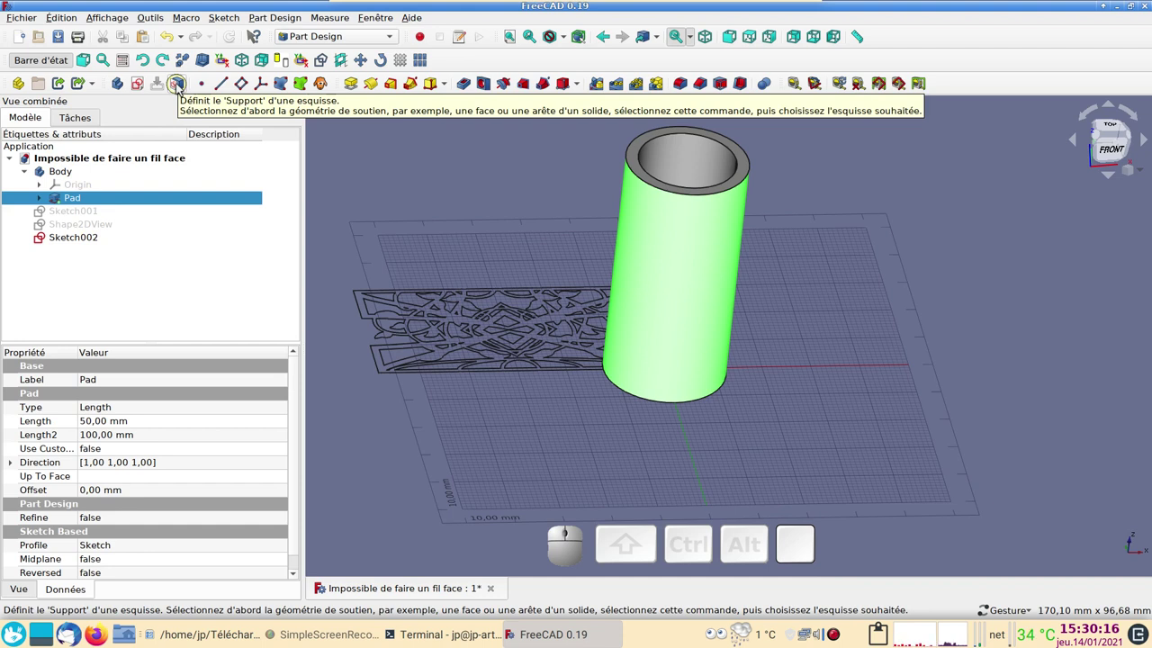
pyautogui.click(181, 88)
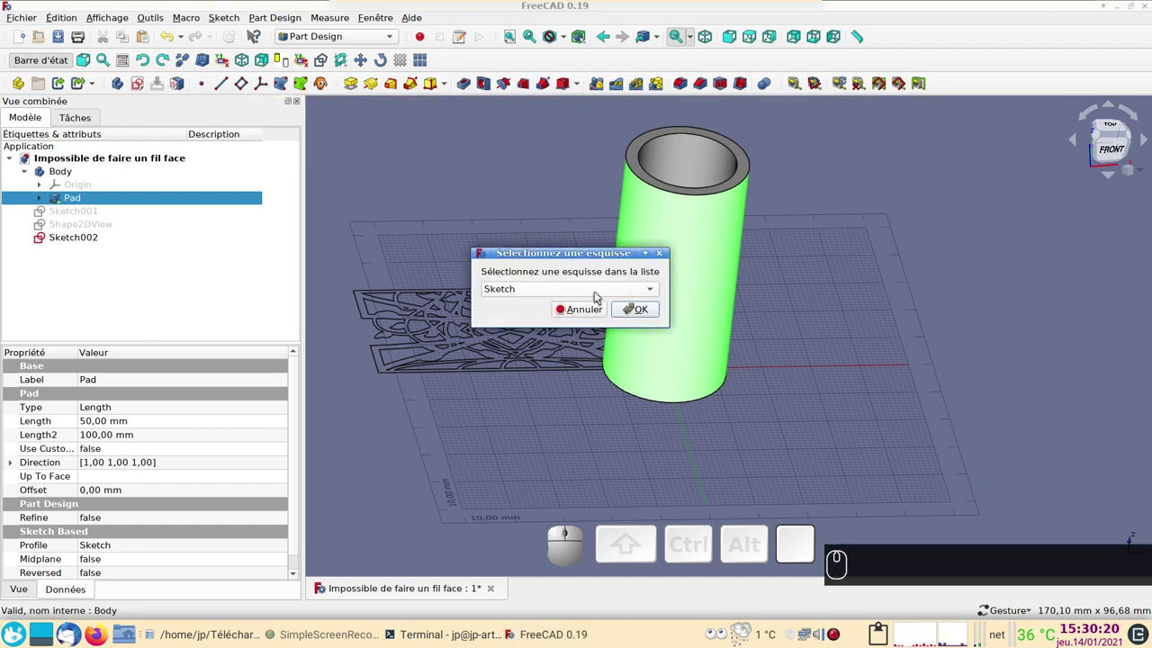
pyautogui.click(599, 293)
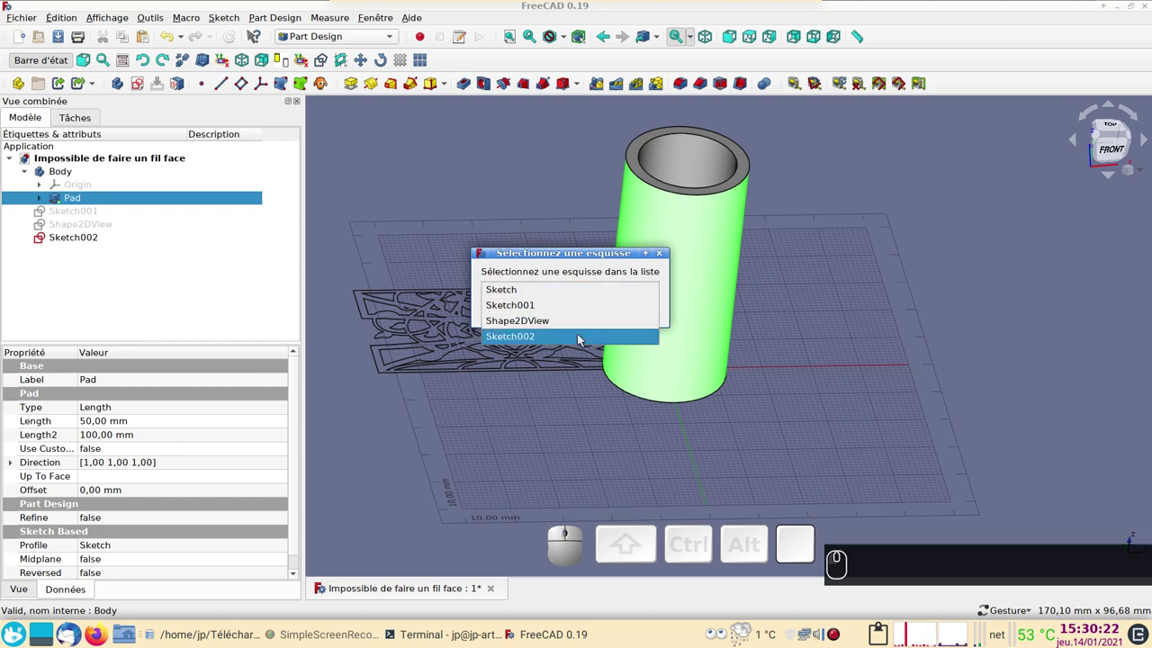
pyautogui.click(583, 342)
pyautogui.click(634, 313)
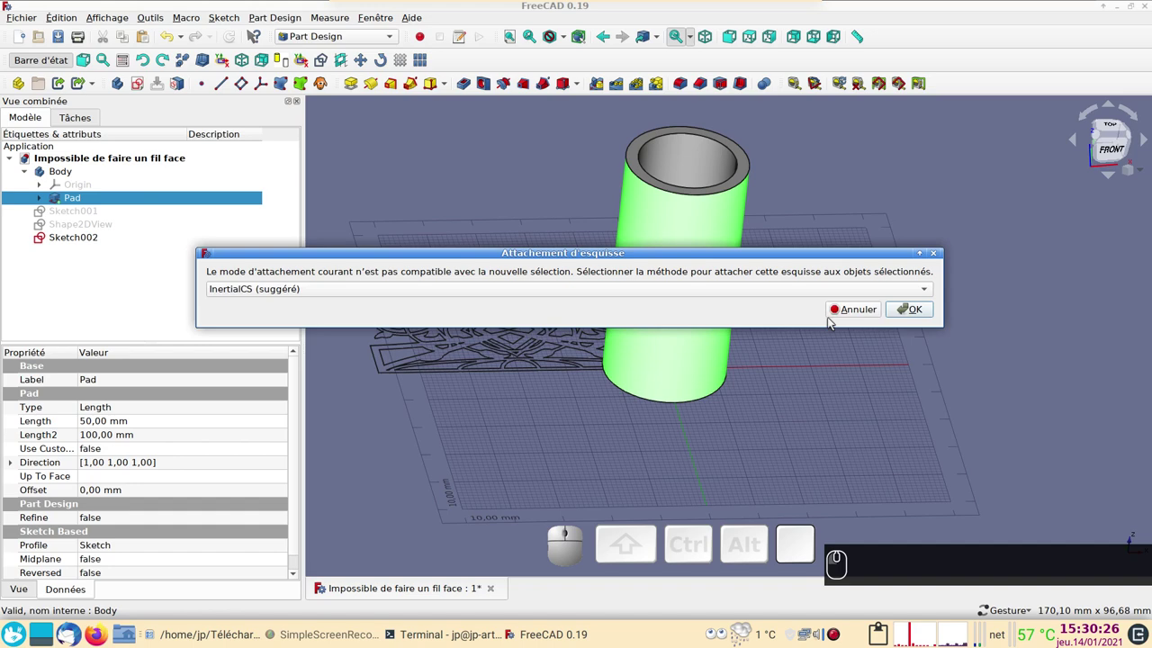
pyautogui.click(912, 310)
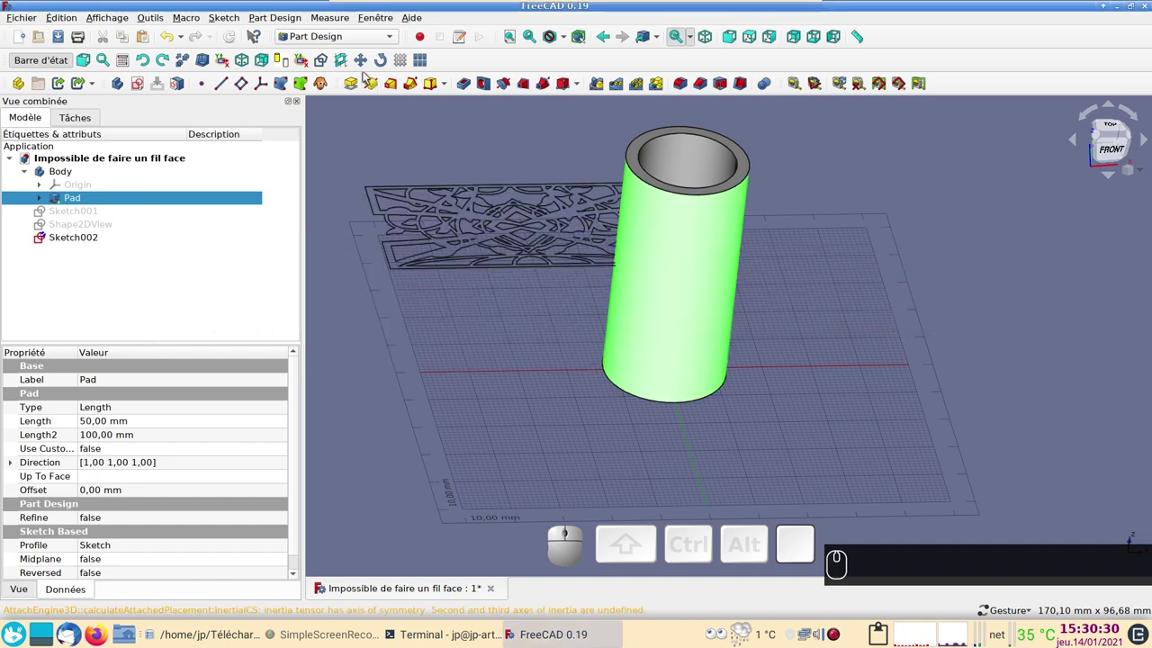
# Step: In the Curves workbench, wrap Sketch002 onto the tube surface as a new Sketch_On_Surface
pyautogui.click(343, 40)
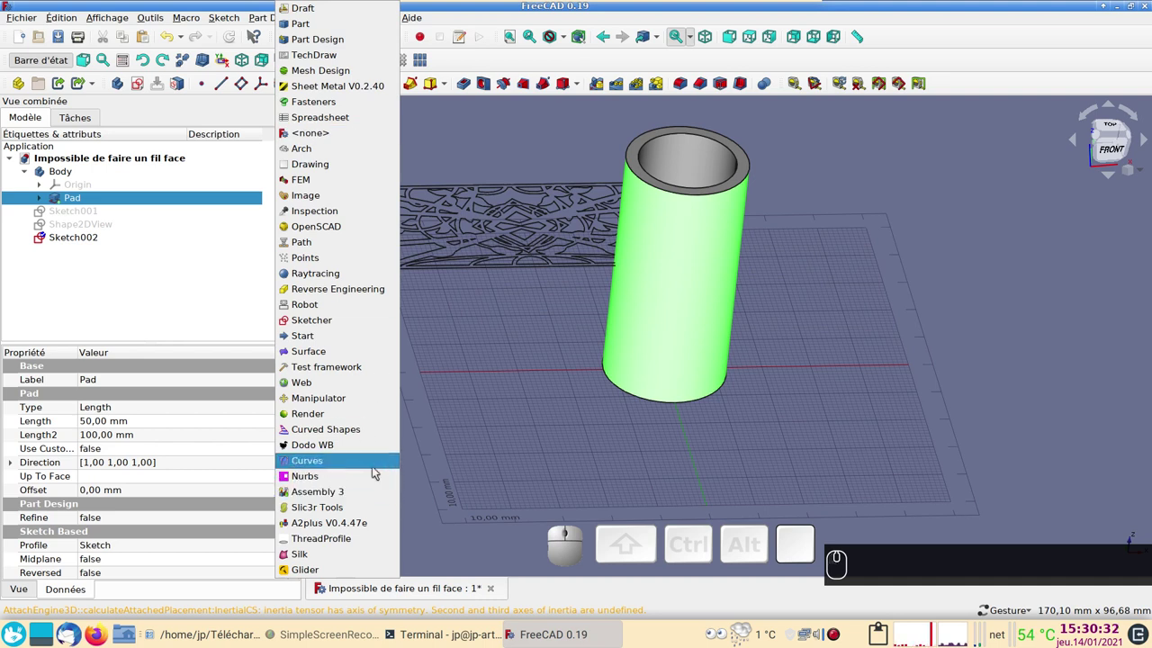
pyautogui.click(365, 460)
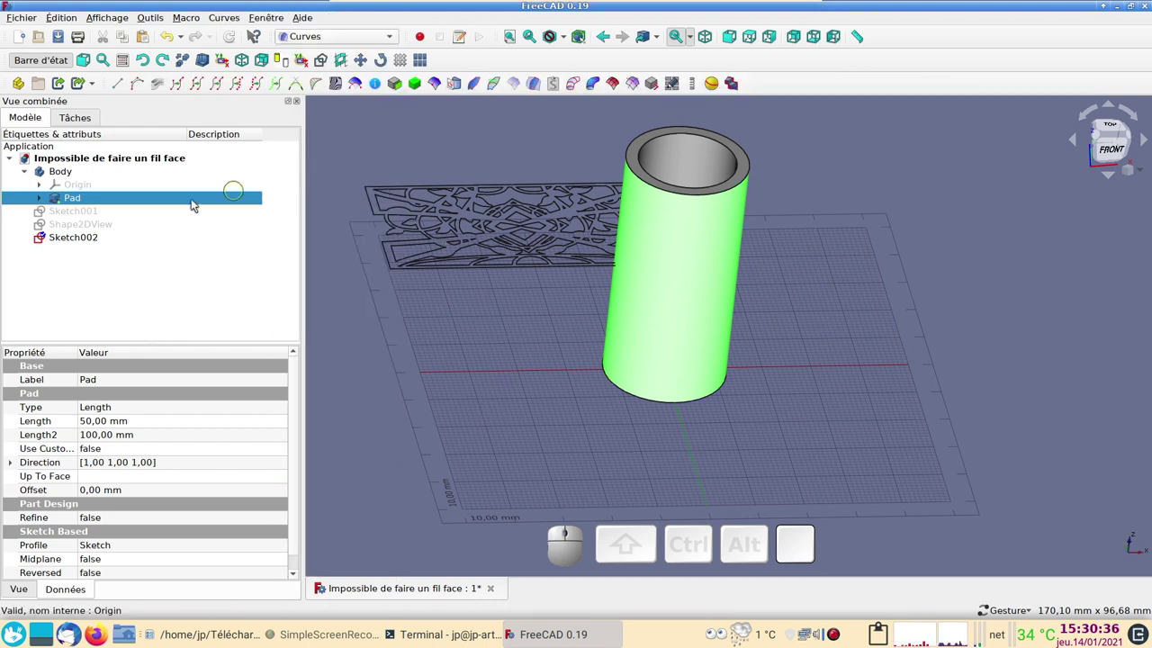
pyautogui.click(89, 236)
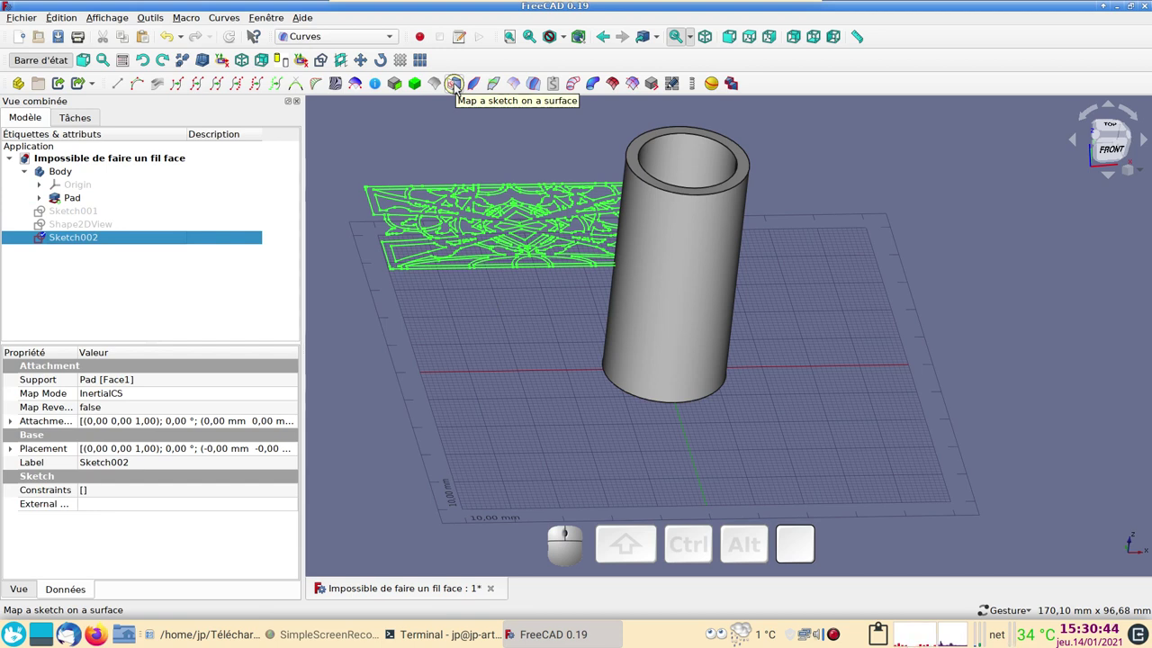
pyautogui.click(459, 88)
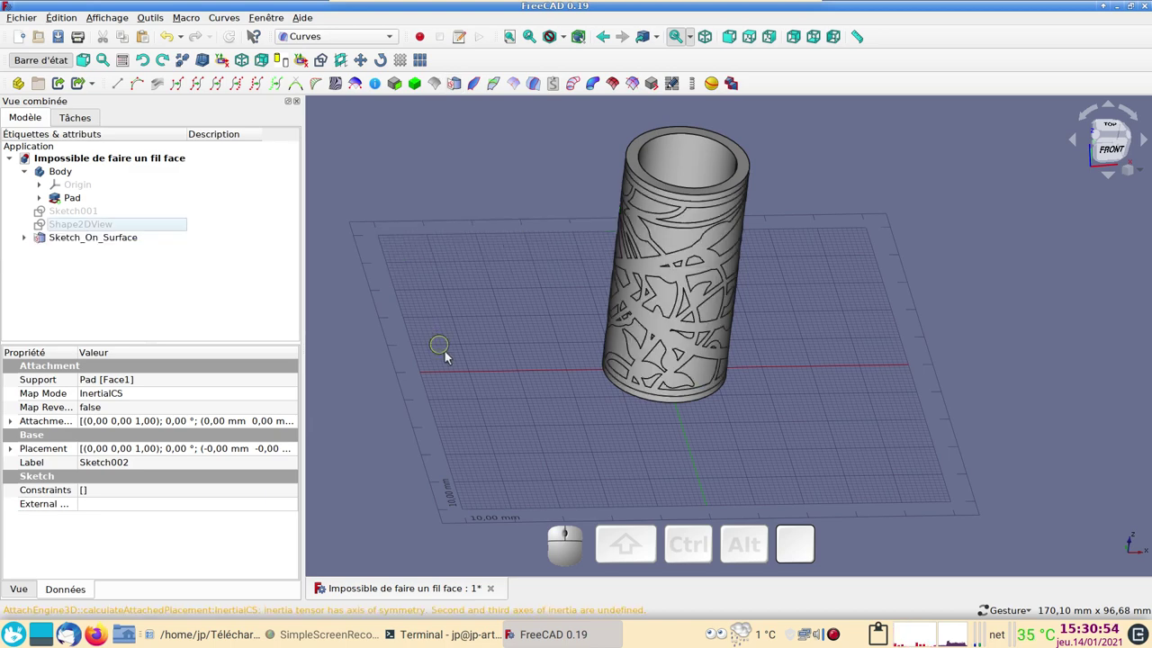
# Step: Orbit the tube to inspect the wrapped pattern from another side and side-on
pyautogui.moveTo(525, 449); pyautogui.dragTo(282, 354)
pyautogui.moveTo(970, 336); pyautogui.dragTo(650, 263)
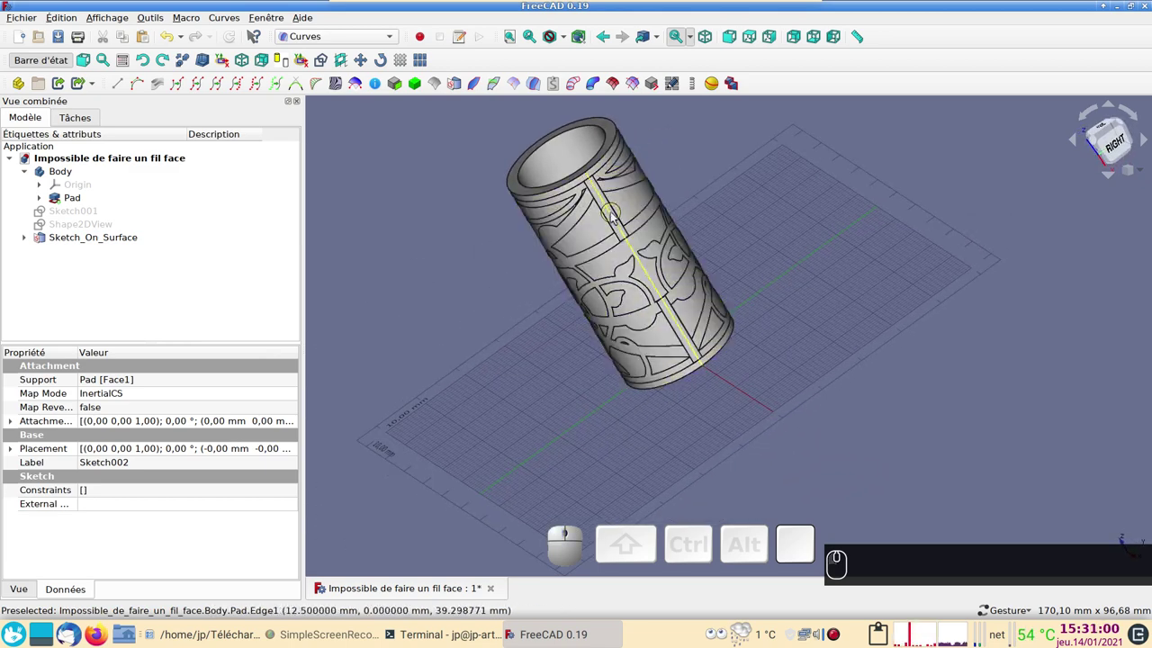
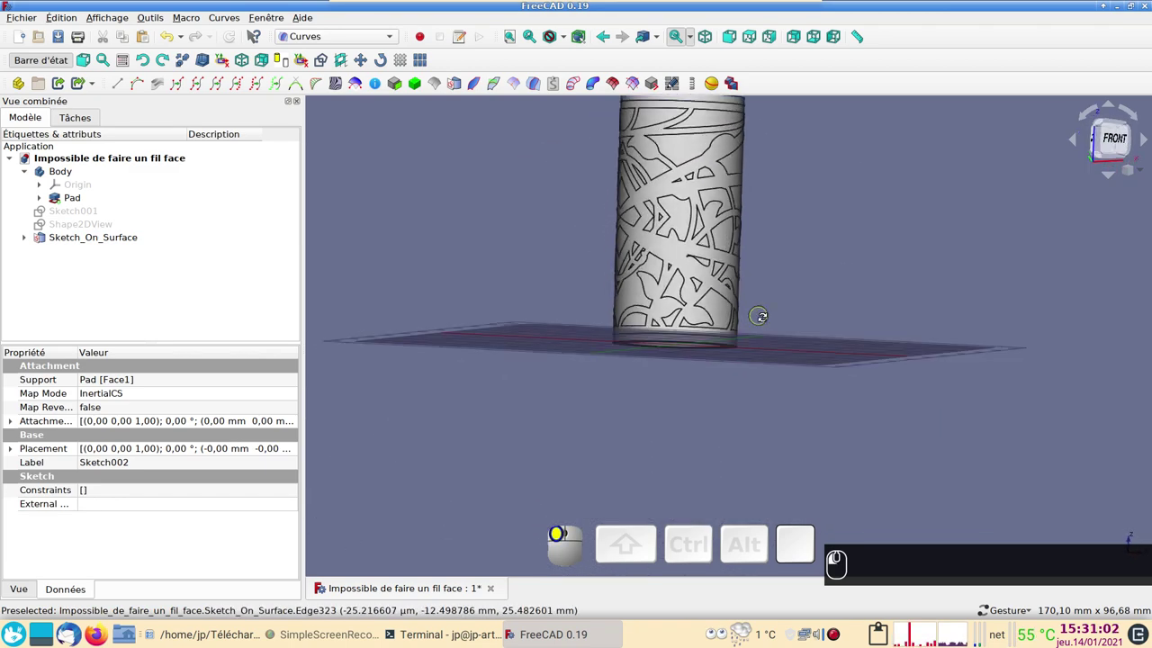
# Step: Set Fill Faces of Sketch_On_Surface to true so the wrapped pattern shows as filled faces
pyautogui.click(115, 242)
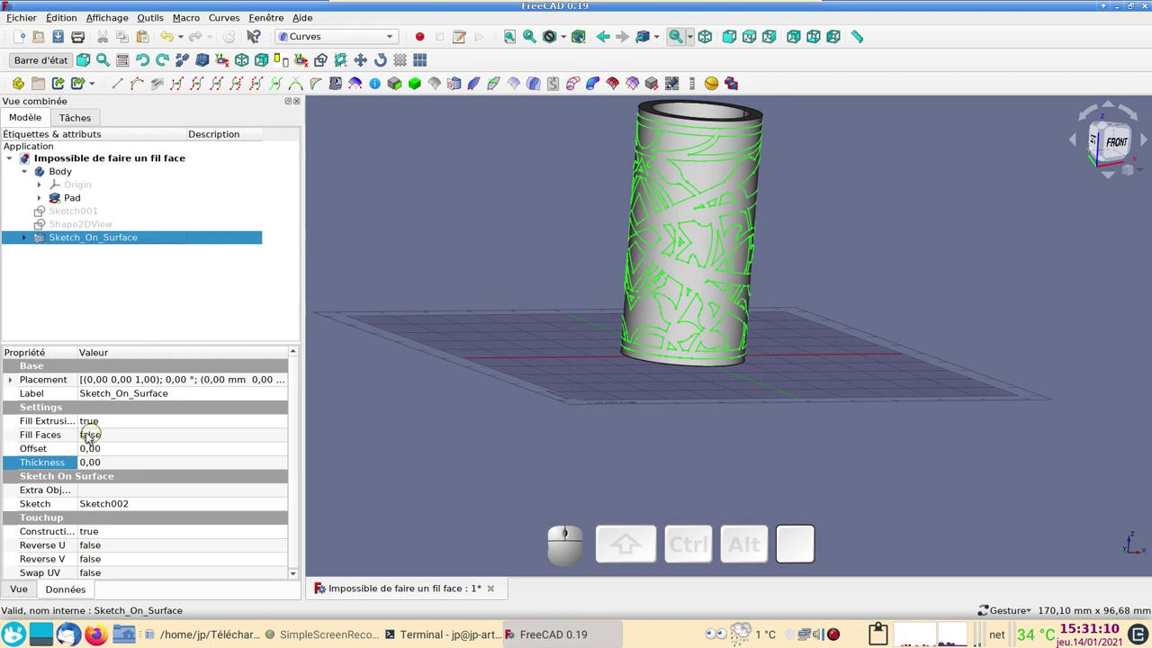
pyautogui.click(44, 436)
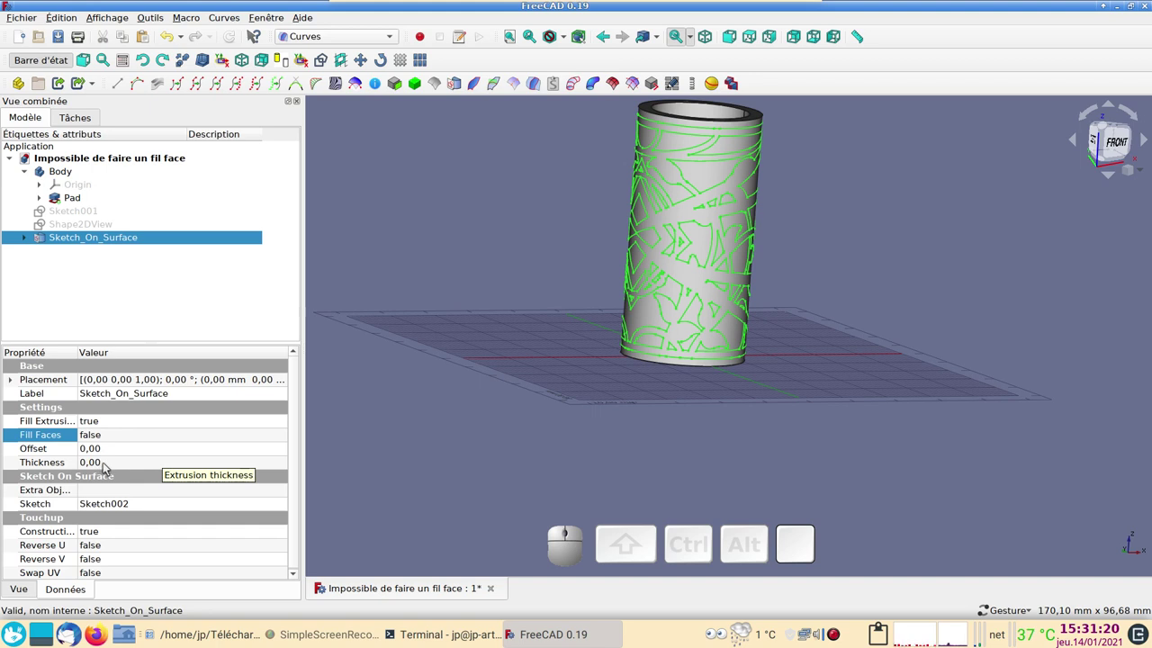
pyautogui.click(120, 439)
pyautogui.click(119, 440)
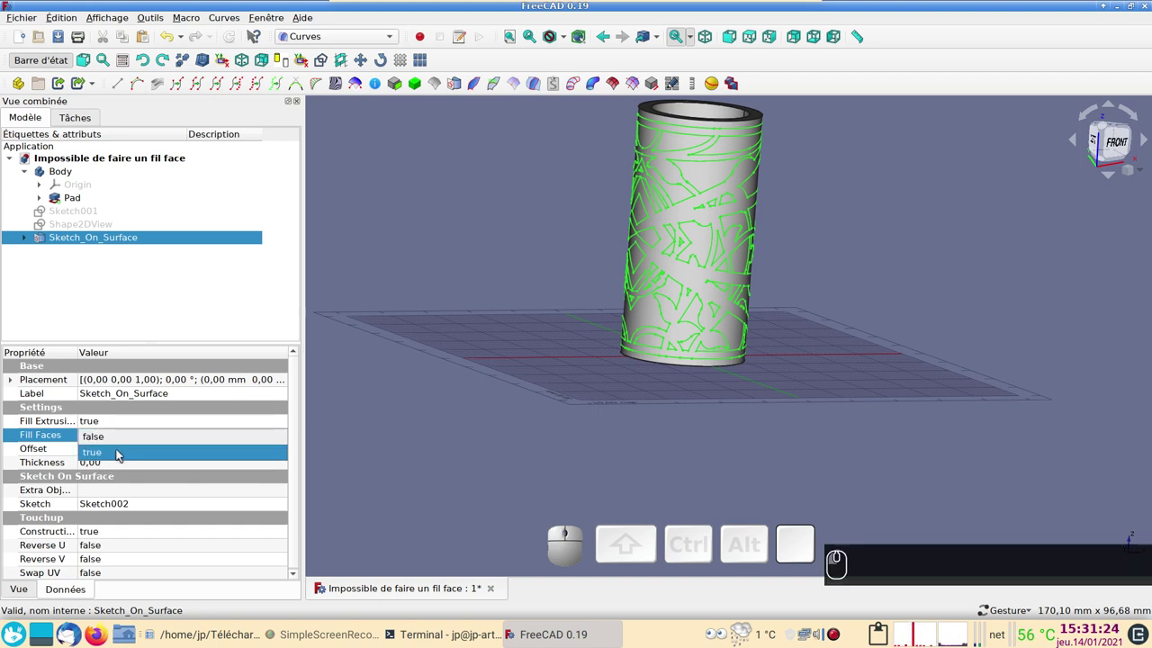
pyautogui.click(117, 452)
pyautogui.click(126, 449)
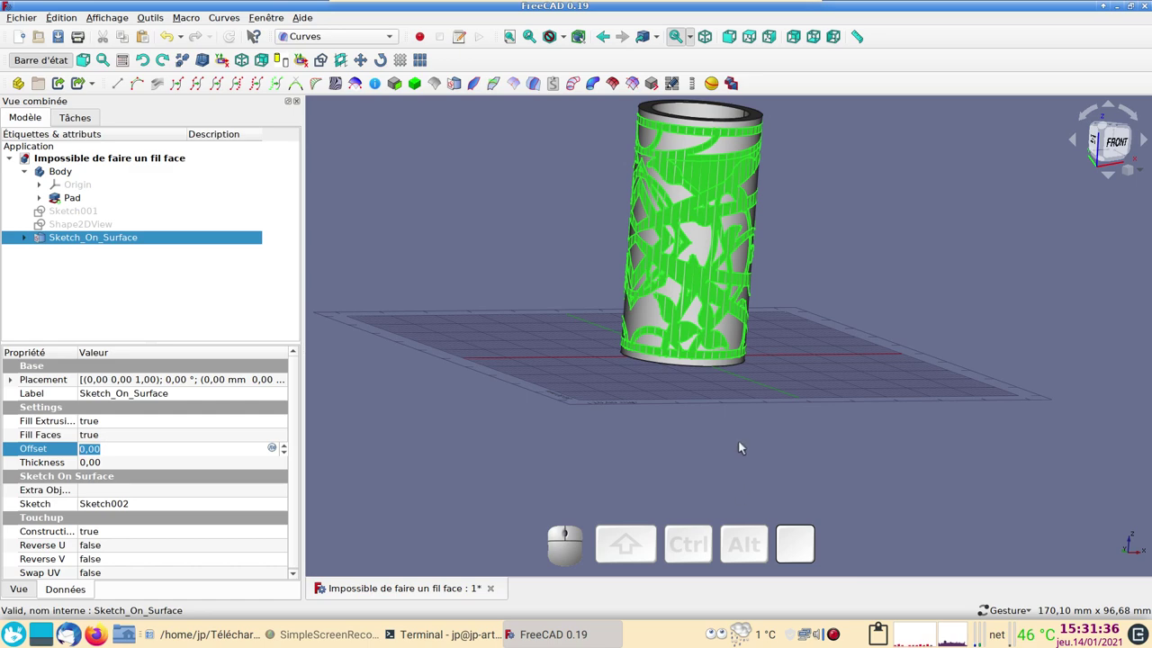
# Step: Orbit the patterned tube to view it from several sides and into its bore, then list the workbenches
pyautogui.moveTo(914, 347); pyautogui.dragTo(140, 306)
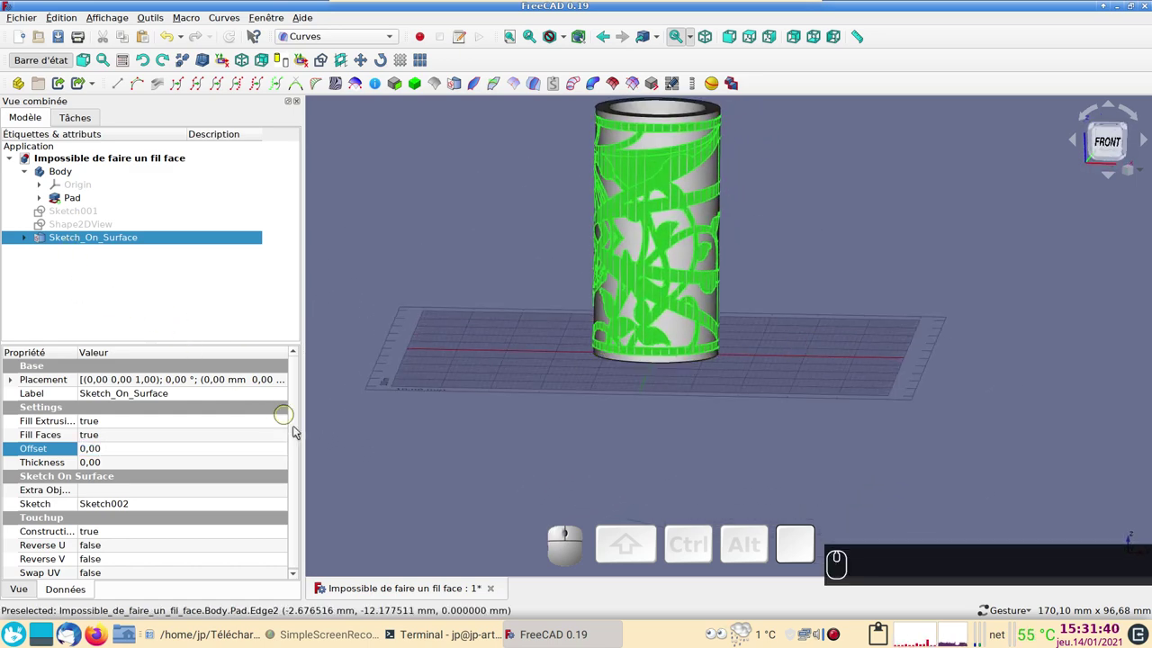
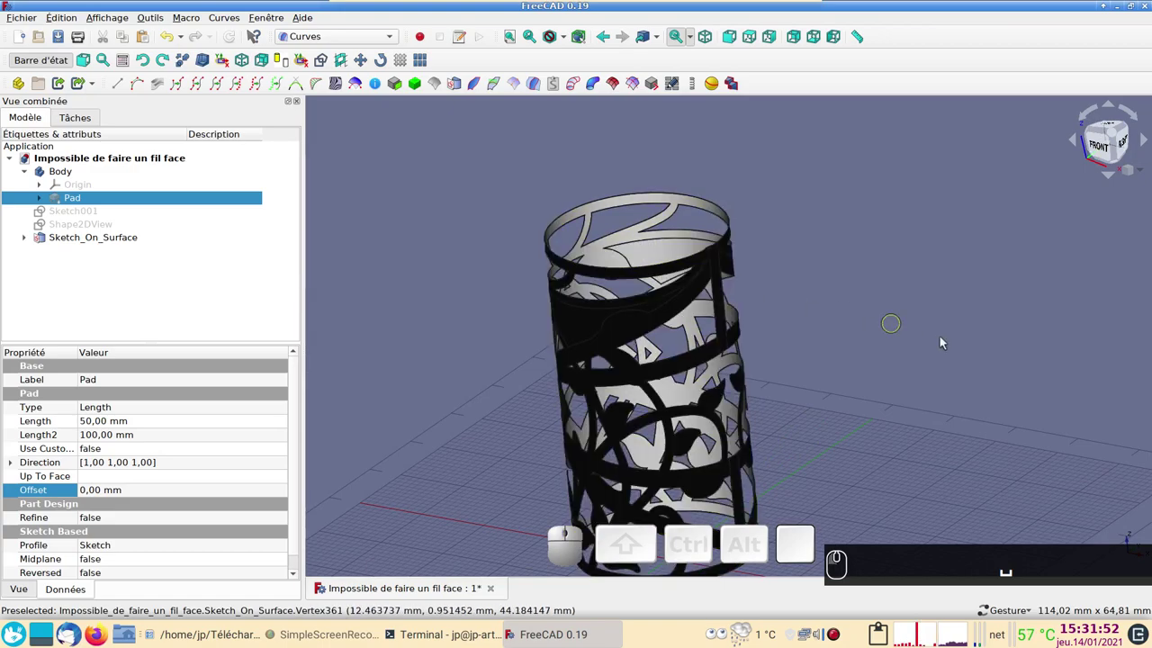
pyautogui.moveTo(971, 405); pyautogui.dragTo(614, 195)
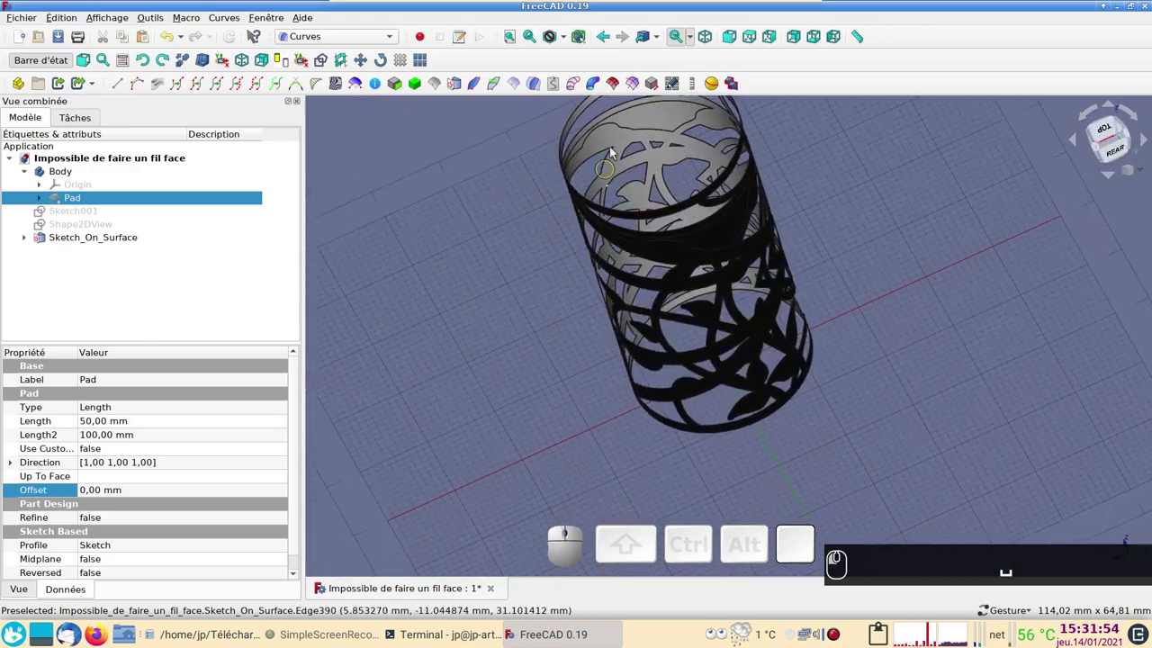
pyautogui.moveTo(1018, 416); pyautogui.dragTo(674, 452)
pyautogui.moveTo(580, 447); pyautogui.dragTo(865, 381)
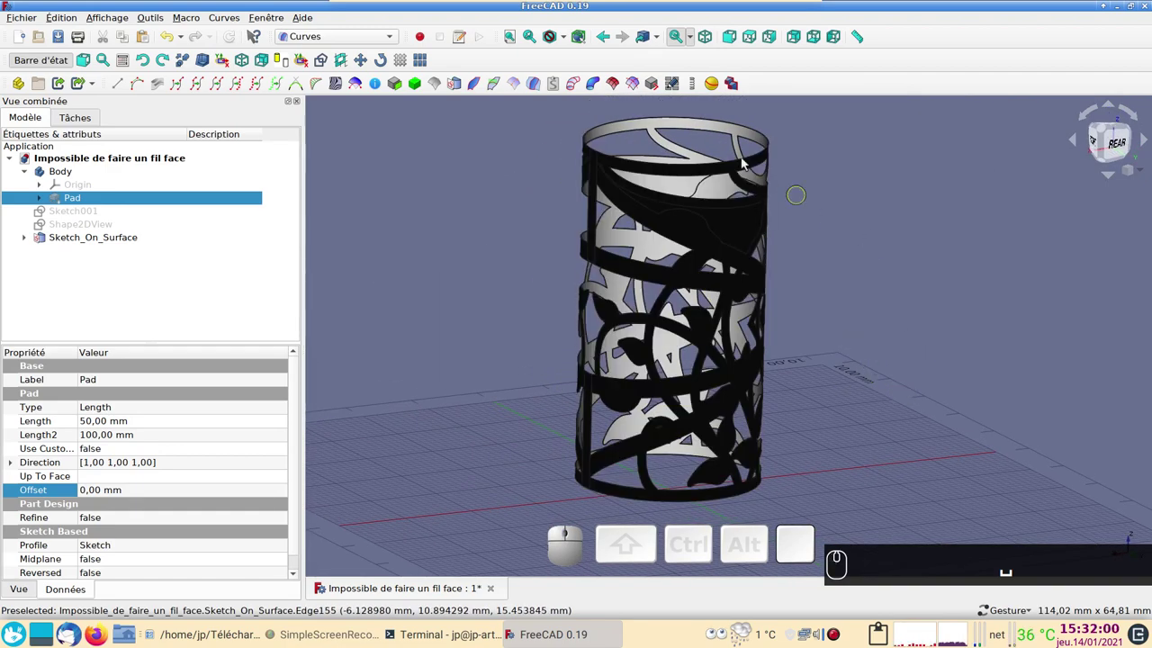
pyautogui.click(353, 42)
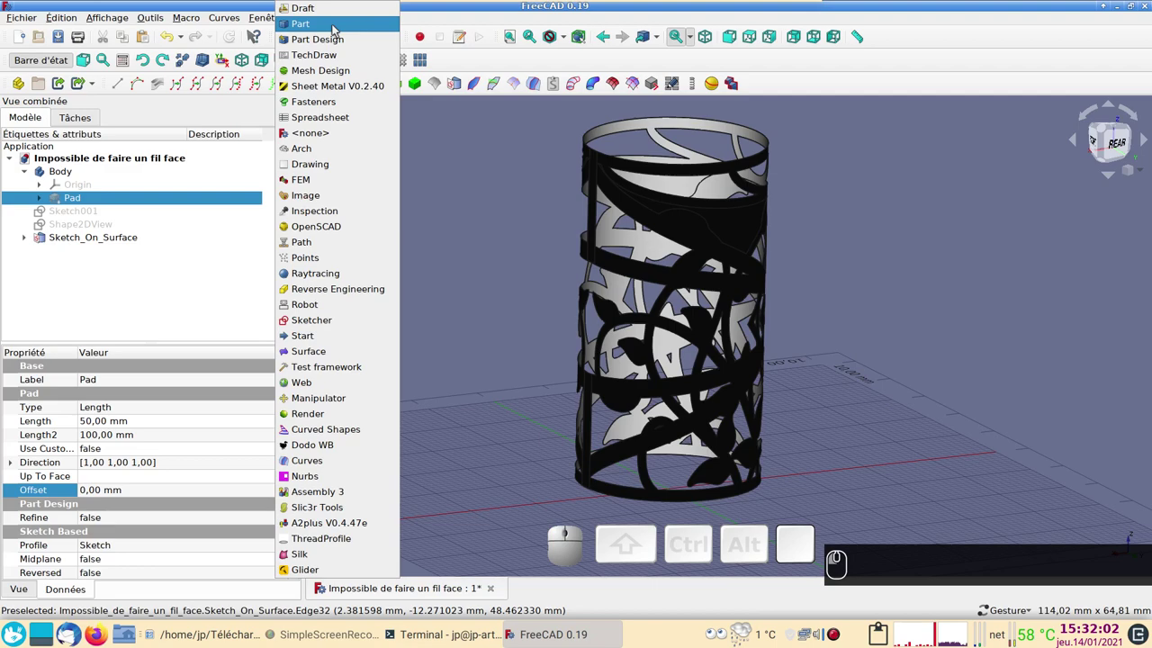
# Step: In the Draft workbench, downgrade Sketch_On_Surface into separate Face objects
pyautogui.click(320, 7)
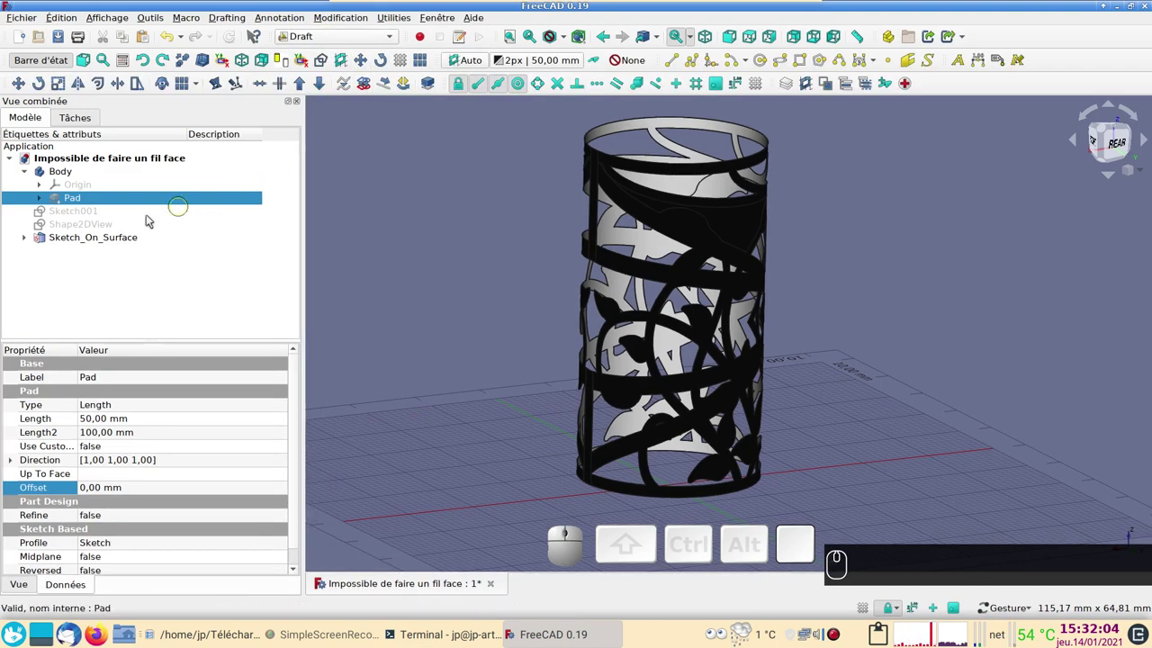
pyautogui.click(109, 237)
pyautogui.moveTo(1041, 335); pyautogui.dragTo(949, 344)
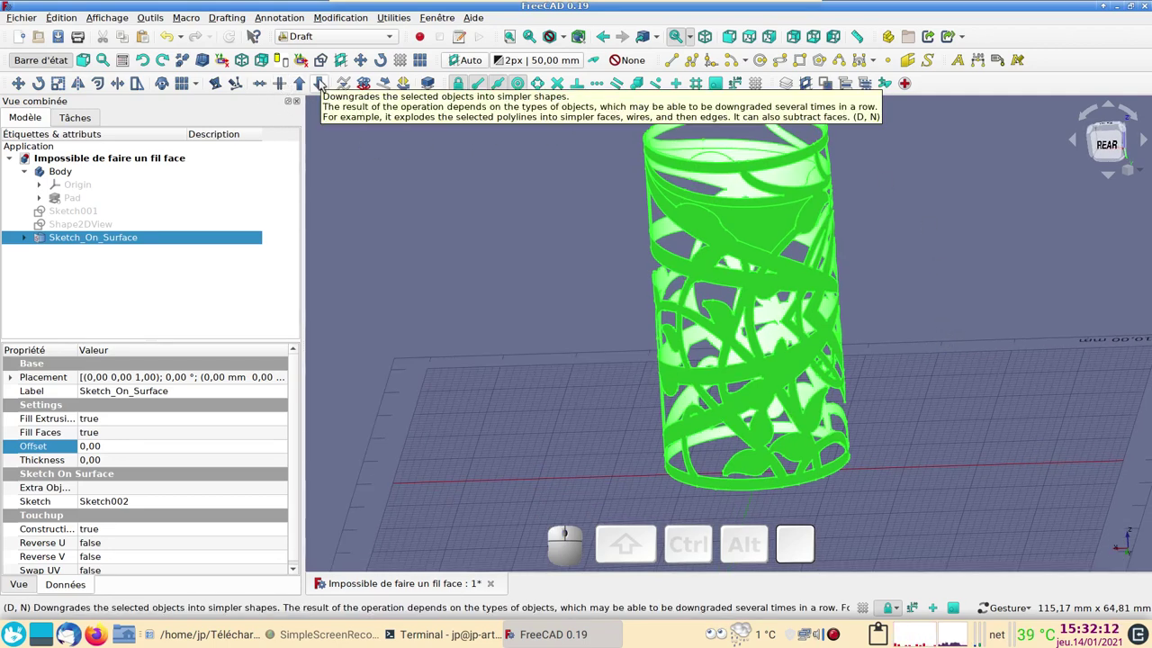
pyautogui.click(324, 81)
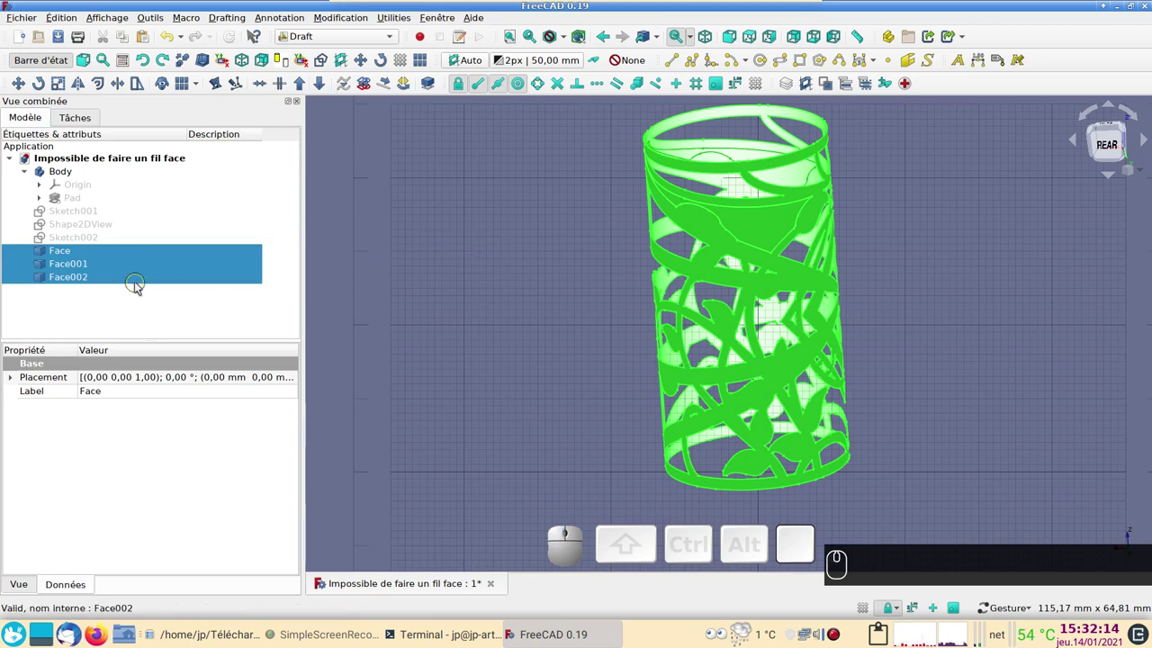
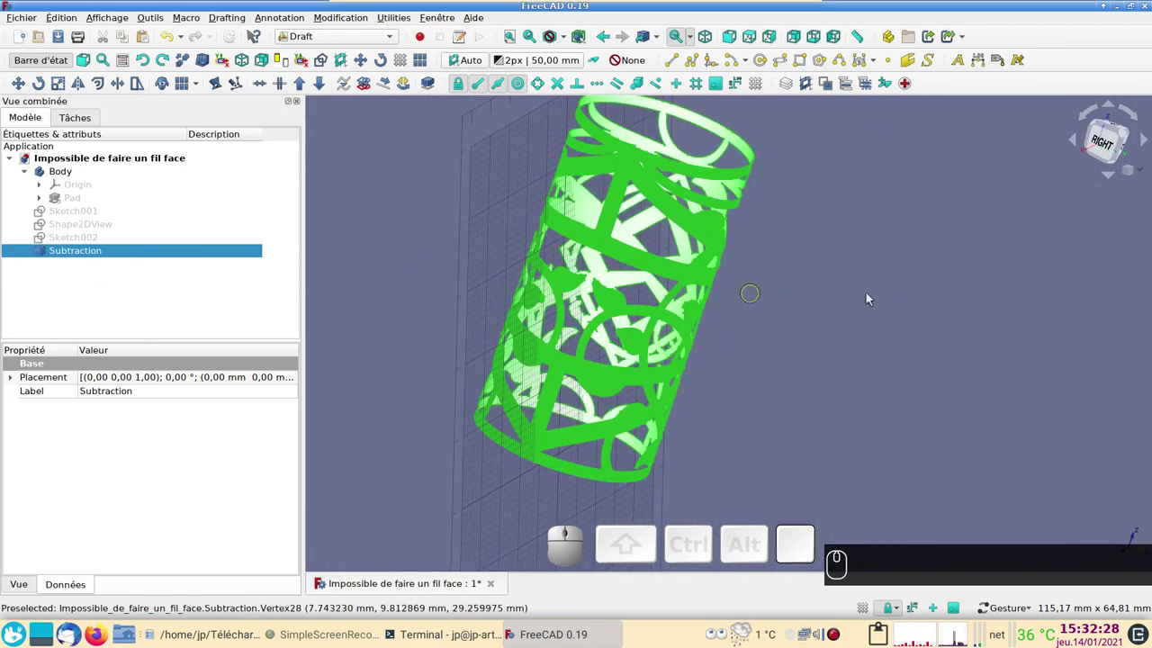
# Step: Downgrade the faces again into a single Subtraction shape and bring up the workbench list
pyautogui.moveTo(911, 279); pyautogui.dragTo(845, 261)
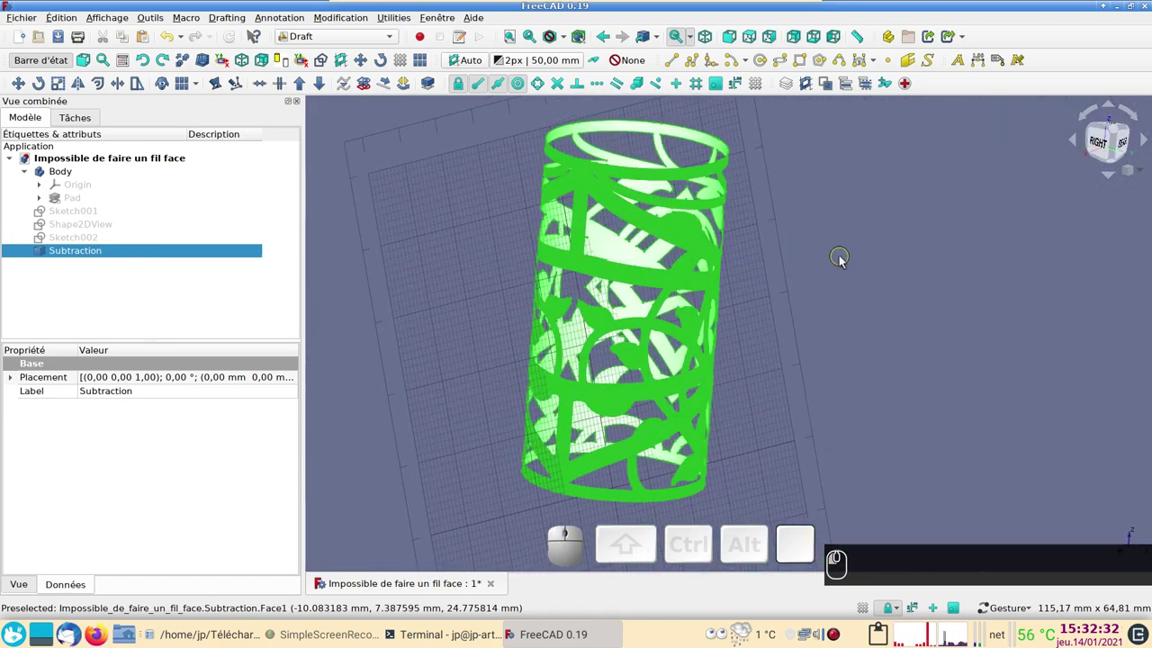
pyautogui.click(844, 259)
pyautogui.click(398, 65)
pyautogui.click(357, 43)
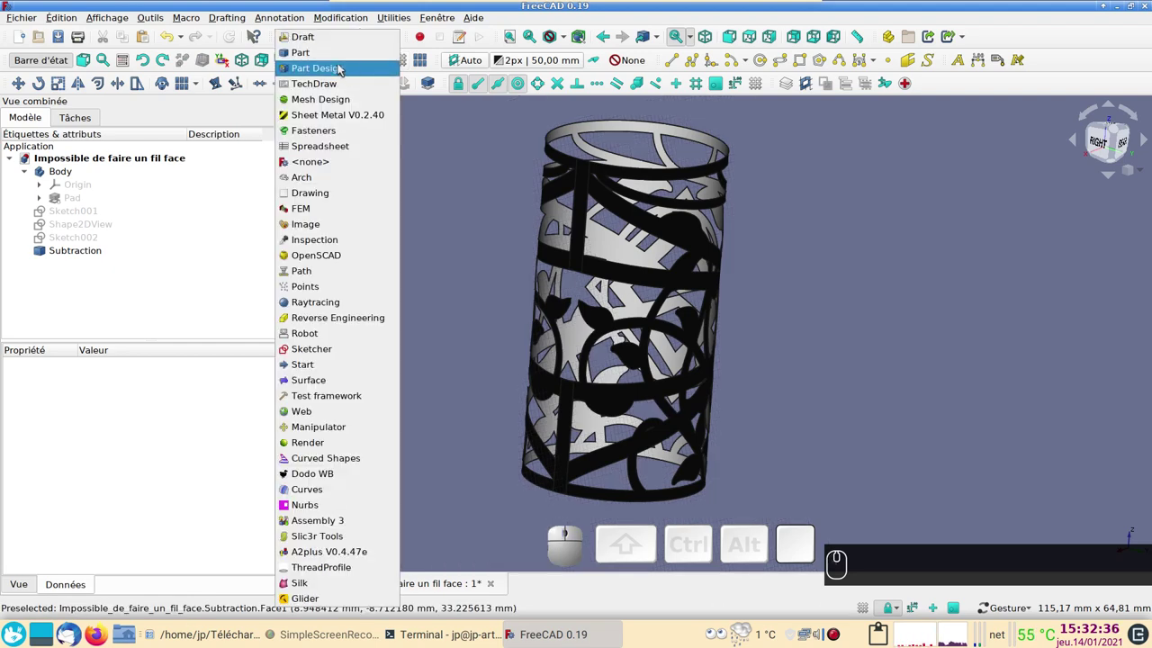
# Step: In the Part workbench, 3D-offset the Subtraction shape by -1 mm with Fill offset for a solid tube
pyautogui.click(336, 57)
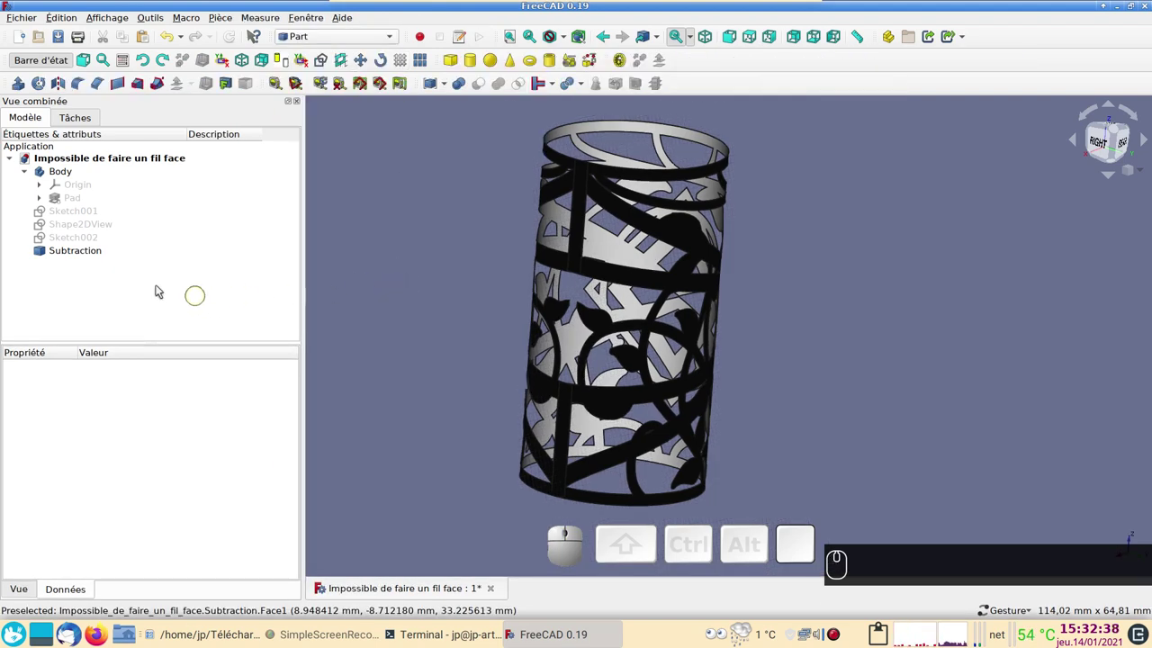
pyautogui.click(83, 252)
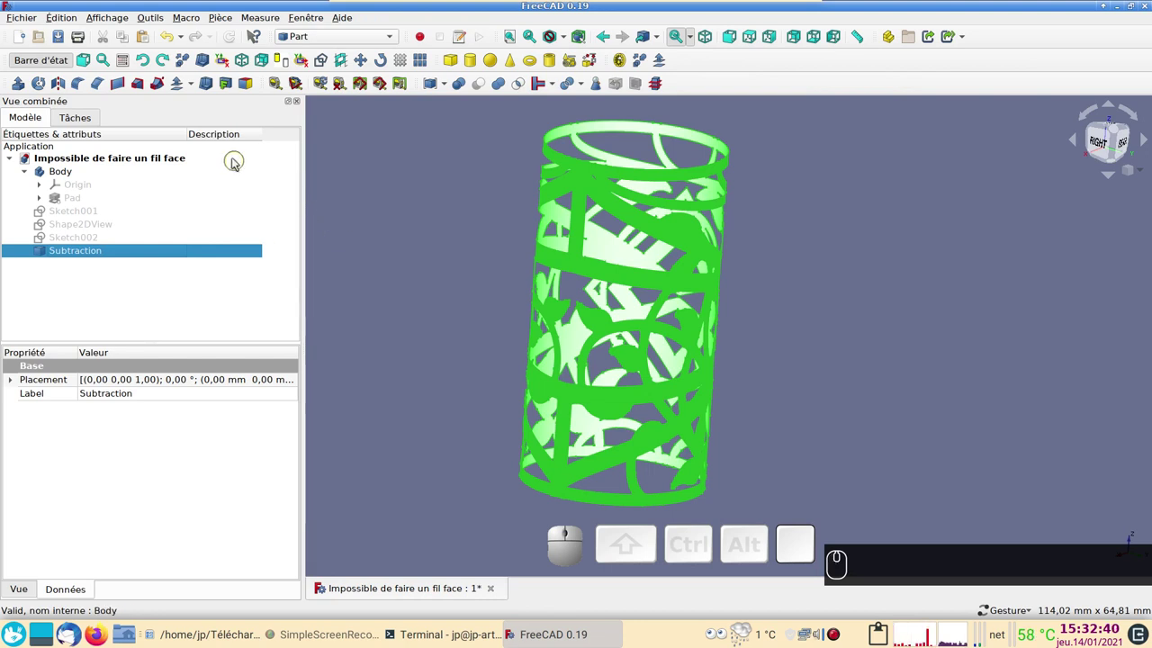
pyautogui.click(193, 85)
pyautogui.click(195, 98)
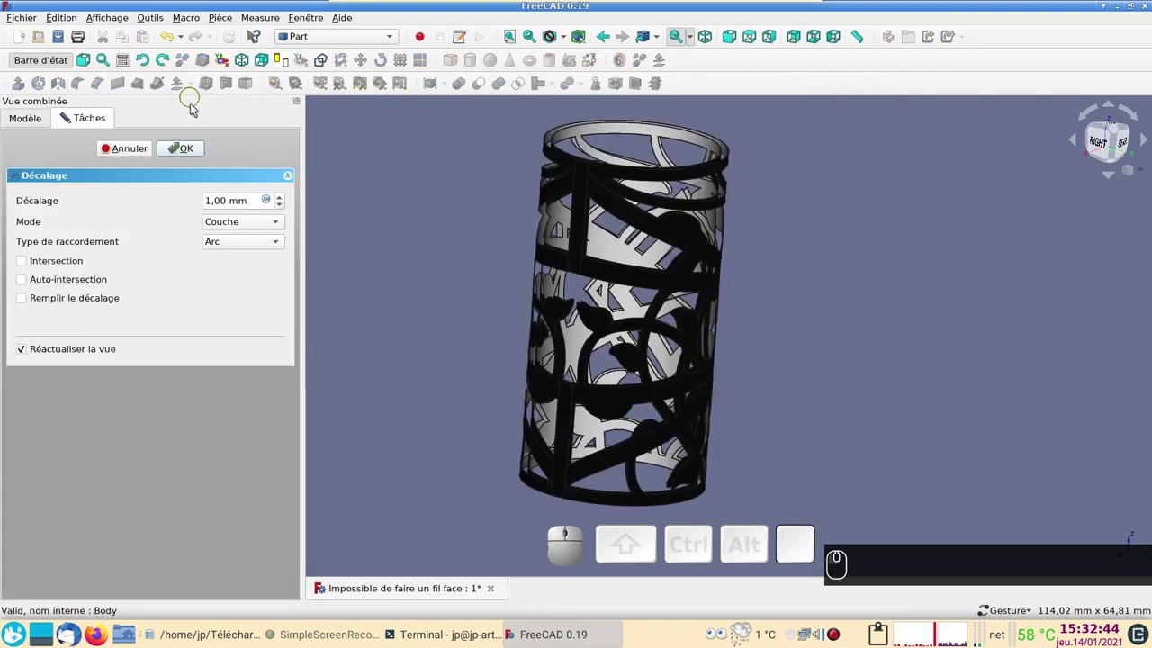
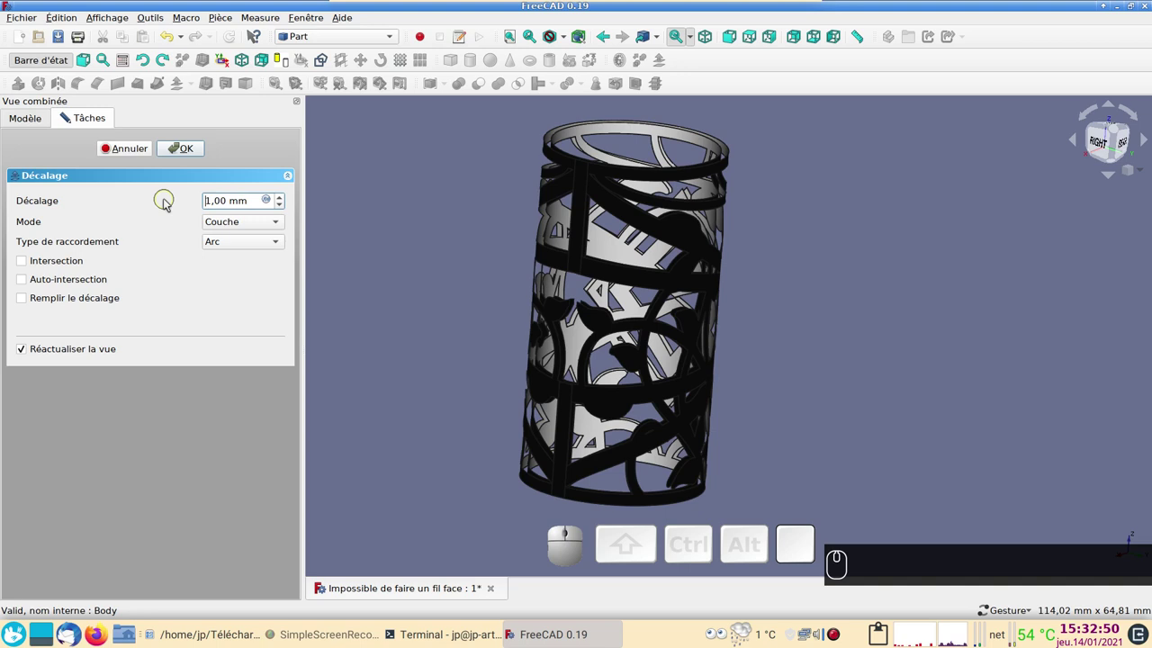
pyautogui.press('-')
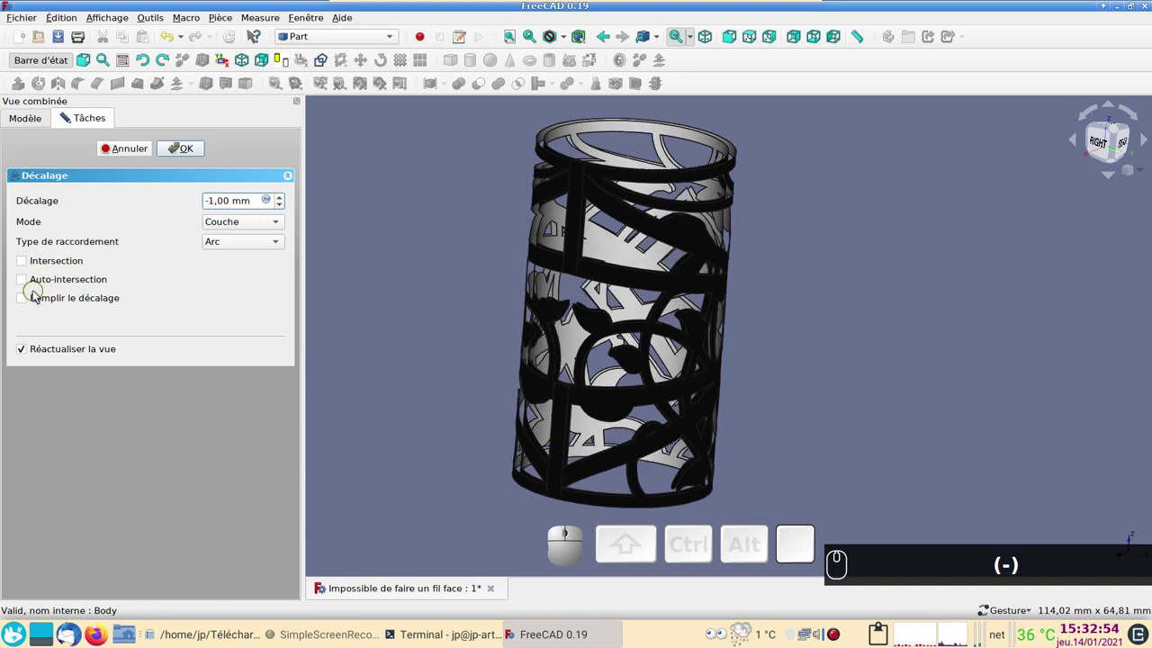
pyautogui.click(27, 298)
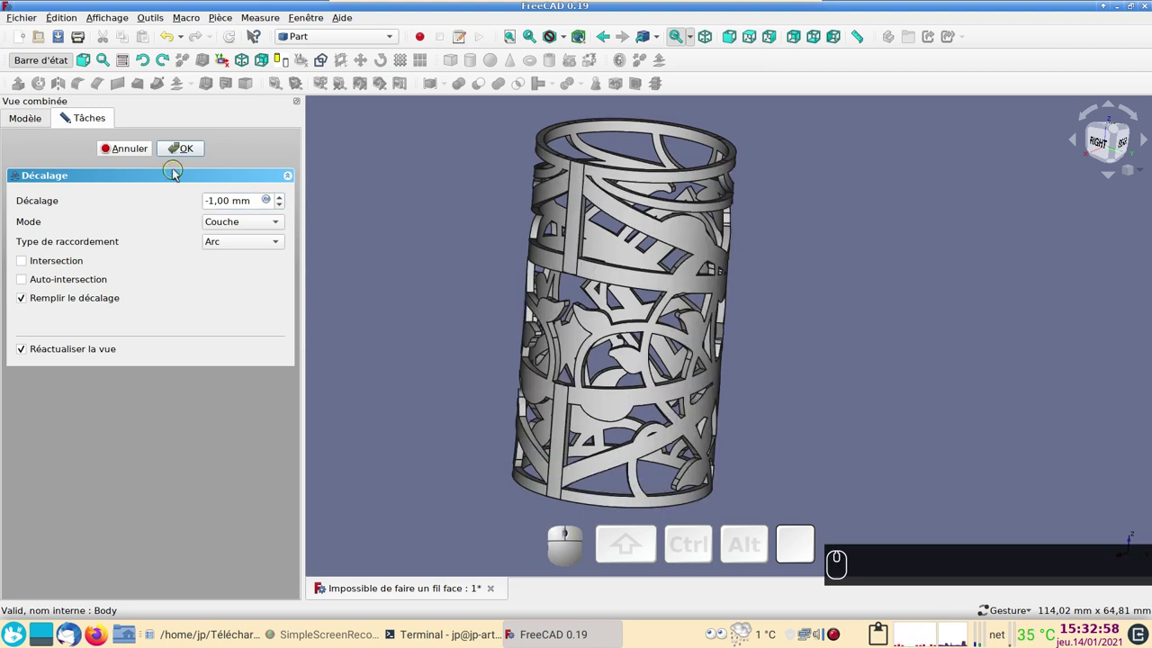
pyautogui.click(170, 153)
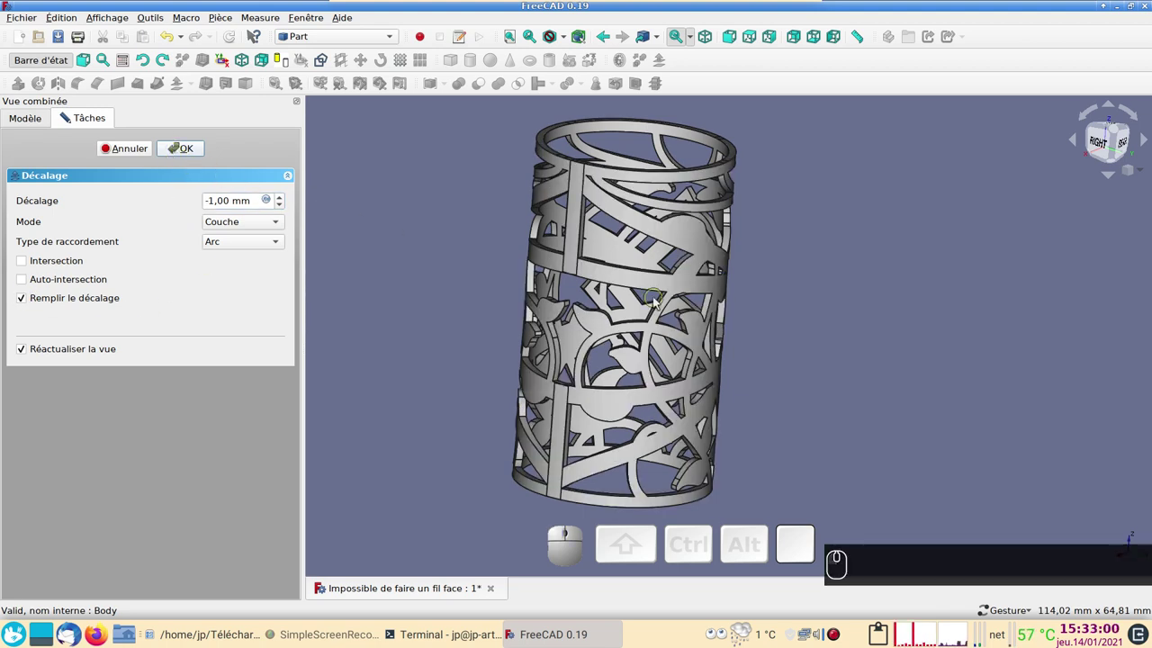
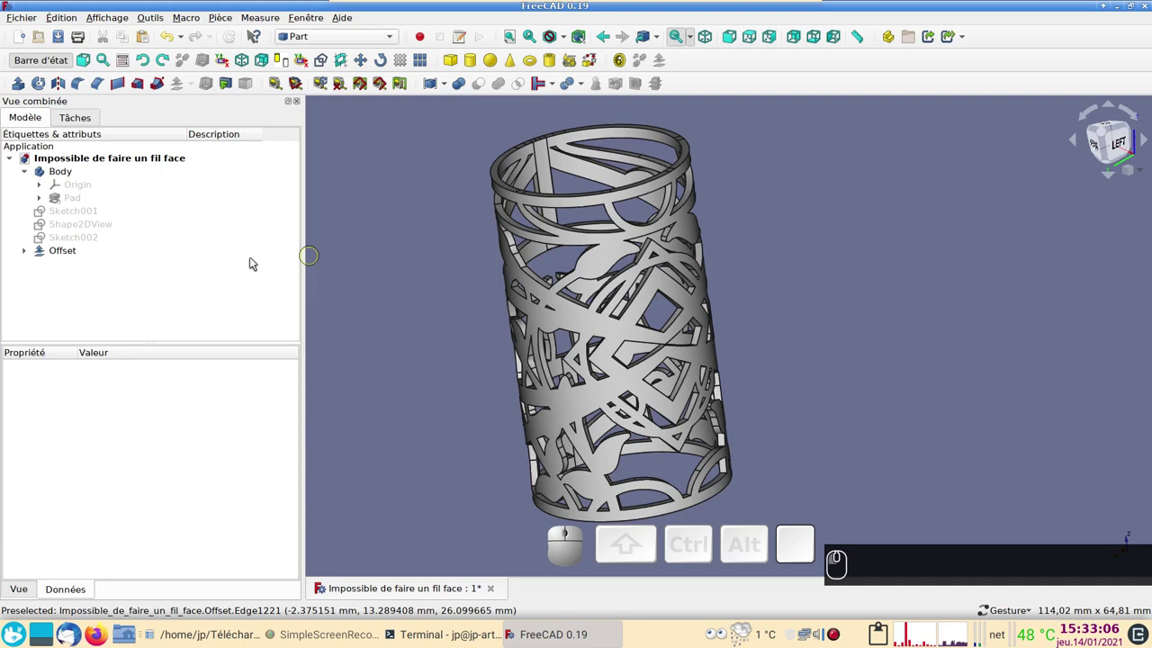
# Step: Toggle the inner Pad's visibility to check it inside the openwork tube, then expand it to its sketch
pyautogui.click(87, 204)
pyautogui.press('space')
pyautogui.press('space')
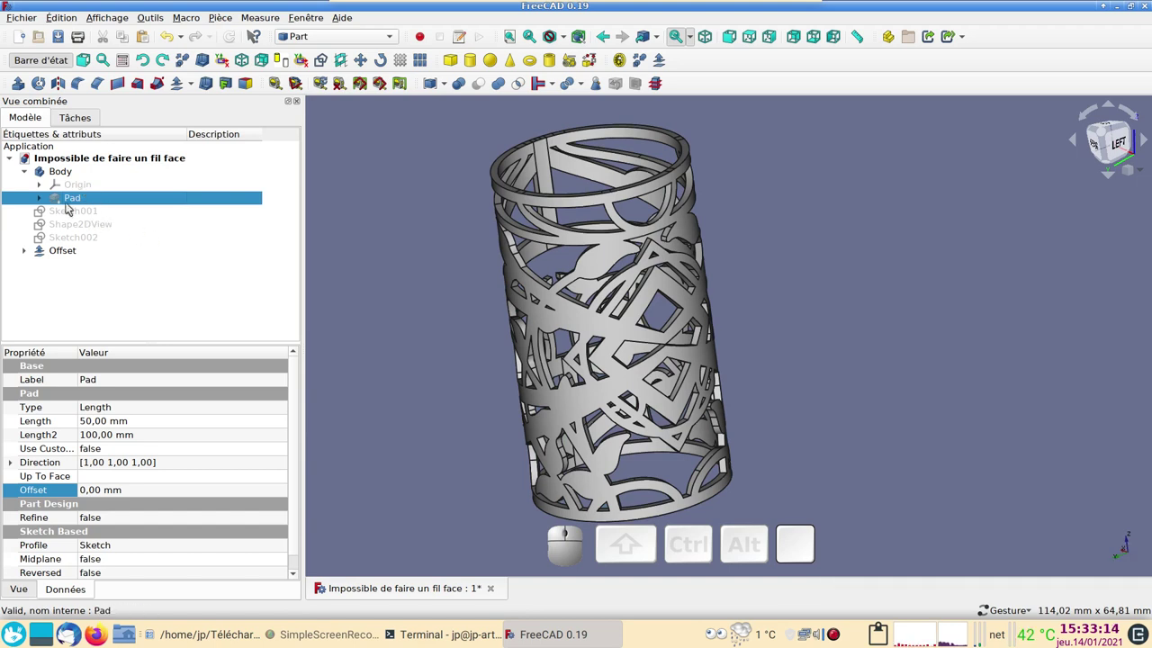
pyautogui.press('space')
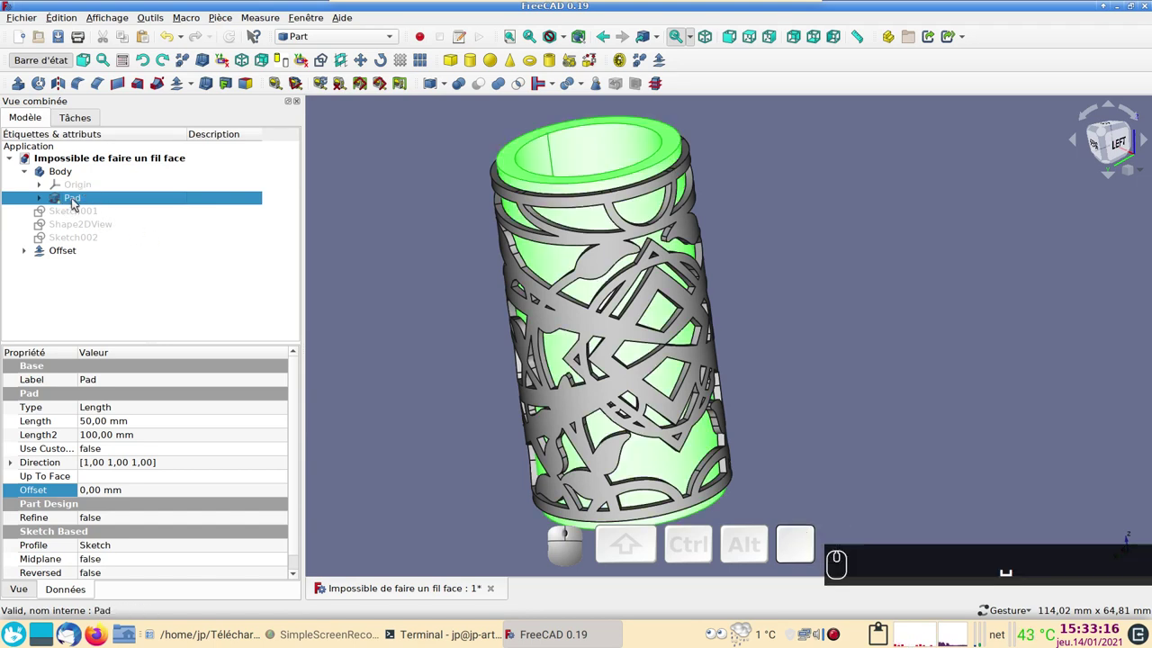
pyautogui.press('space')
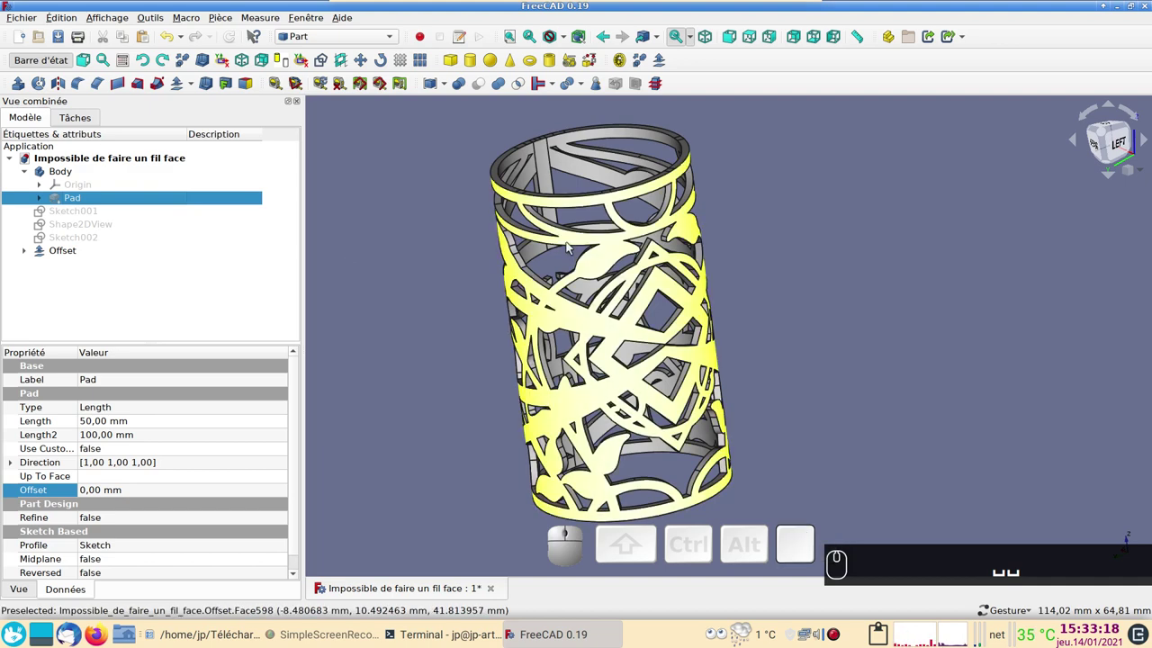
pyautogui.moveTo(451, 285); pyautogui.dragTo(492, 339)
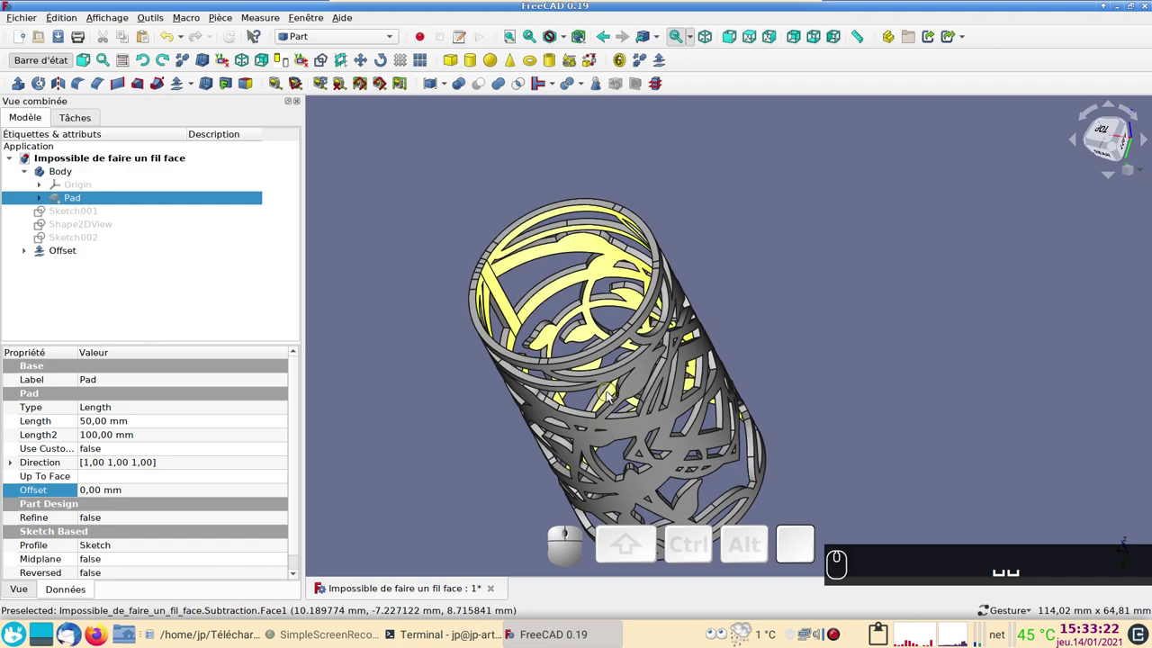
pyautogui.click(335, 316)
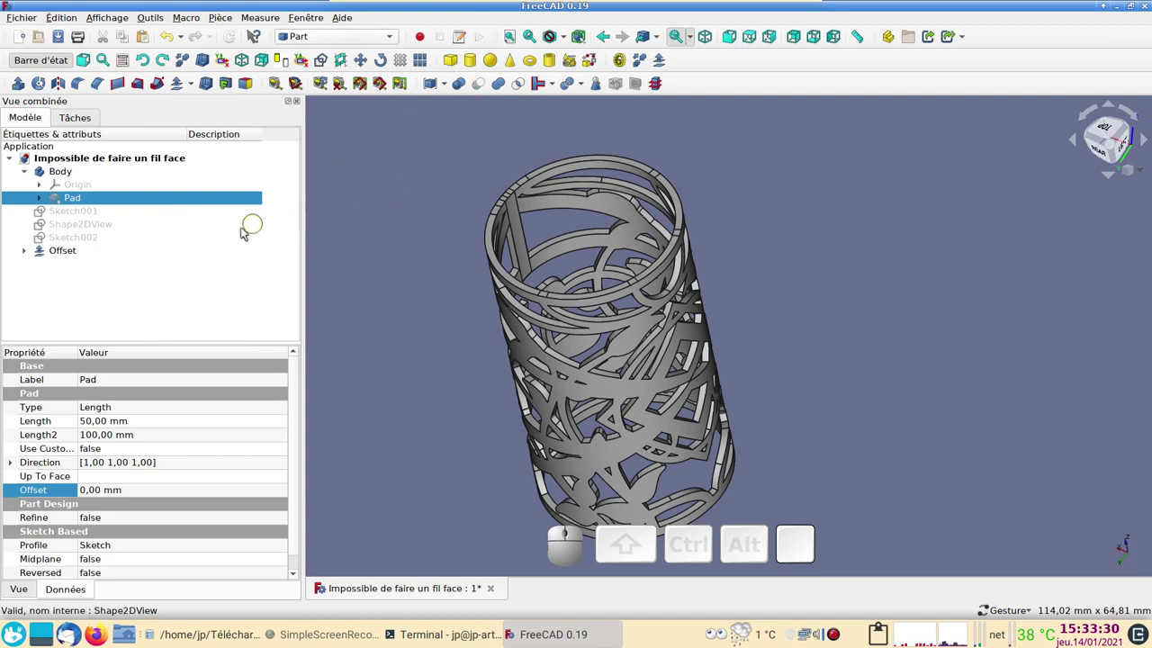
pyautogui.click(43, 201)
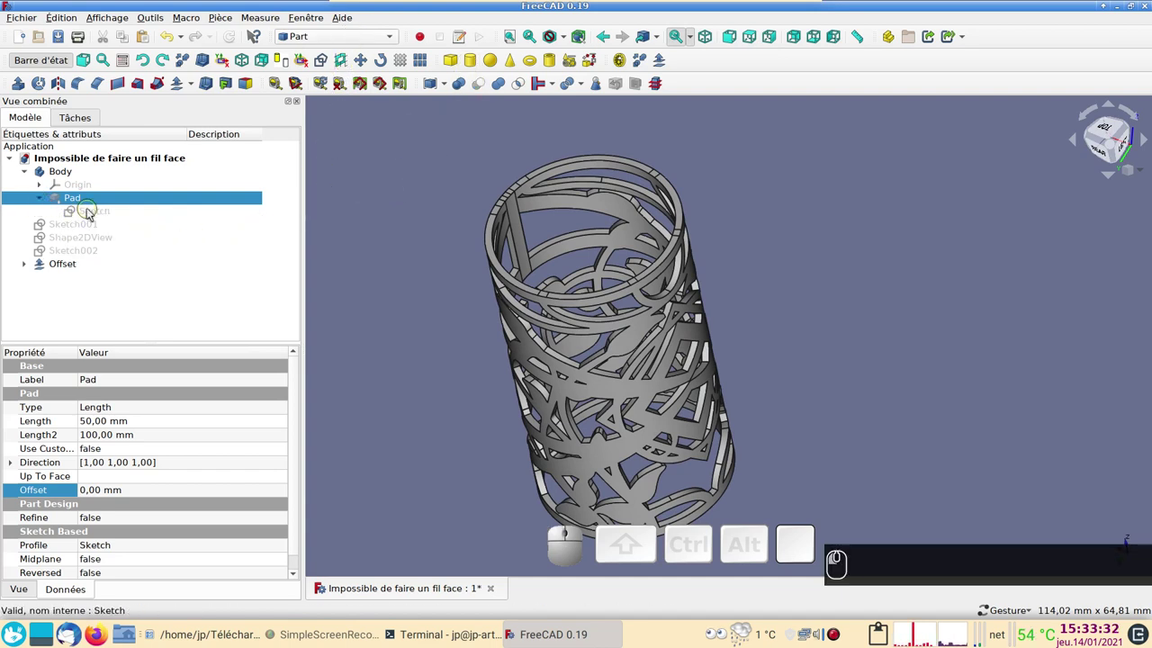
# Step: In the Pad's sketch, move the 20 mm dimension clear of the 25 mm one and close the sketch
pyautogui.click(93, 211)
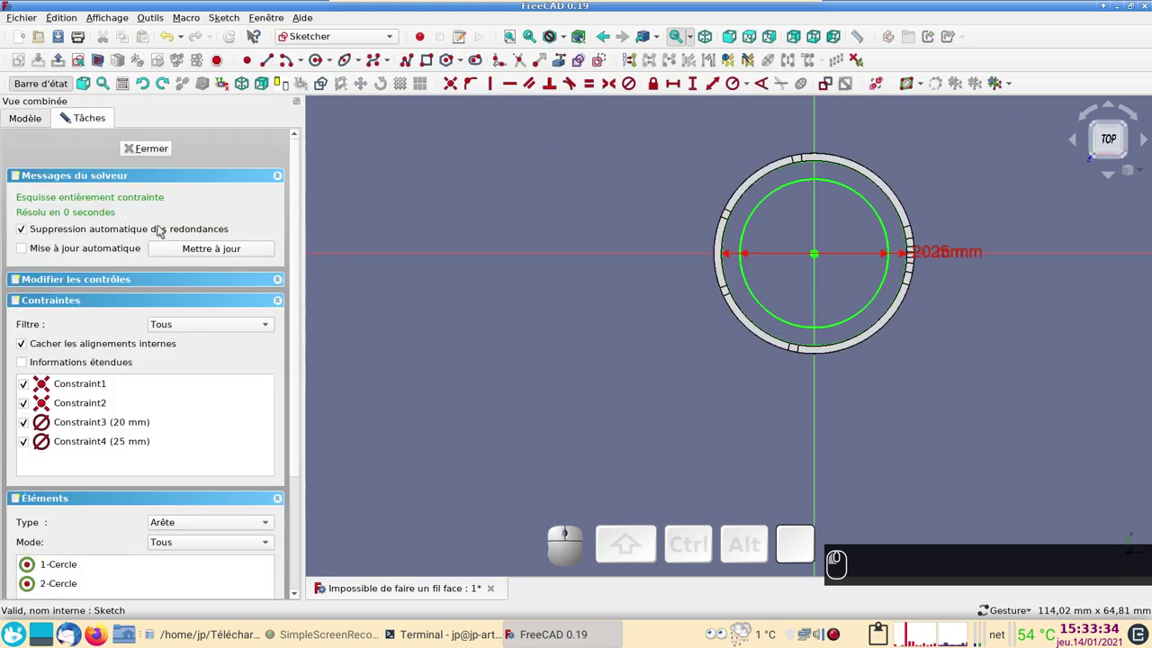
pyautogui.scroll(3)
pyautogui.moveTo(559, 317); pyautogui.dragTo(611, 379)
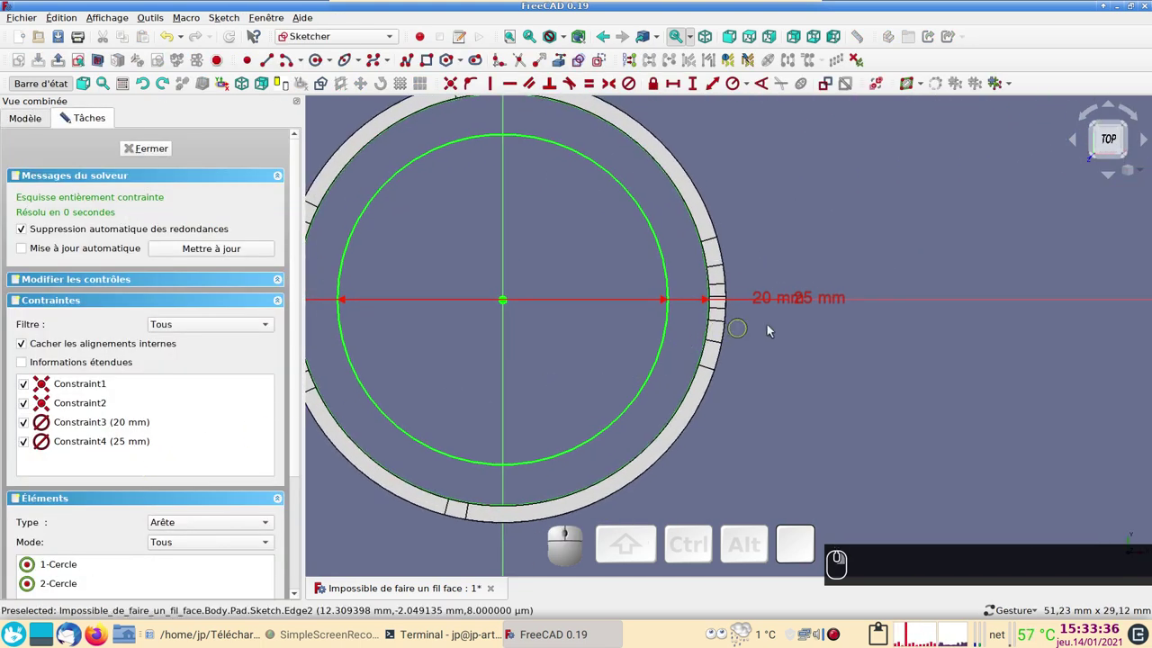
pyautogui.moveTo(807, 302); pyautogui.dragTo(822, 295)
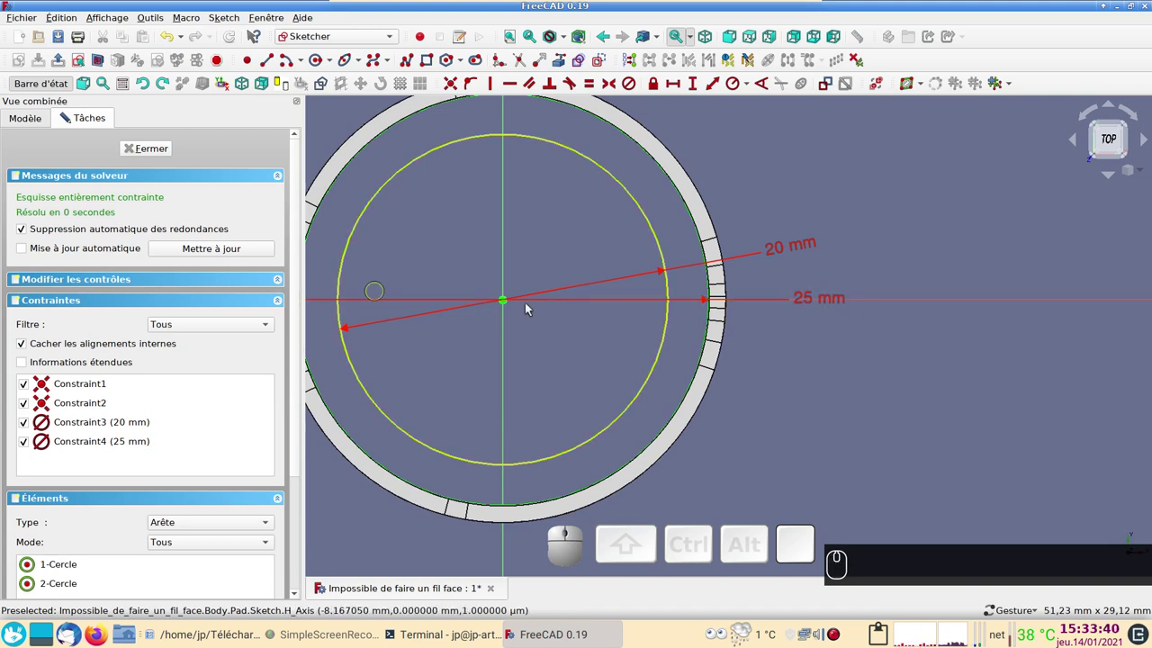
pyautogui.click(159, 157)
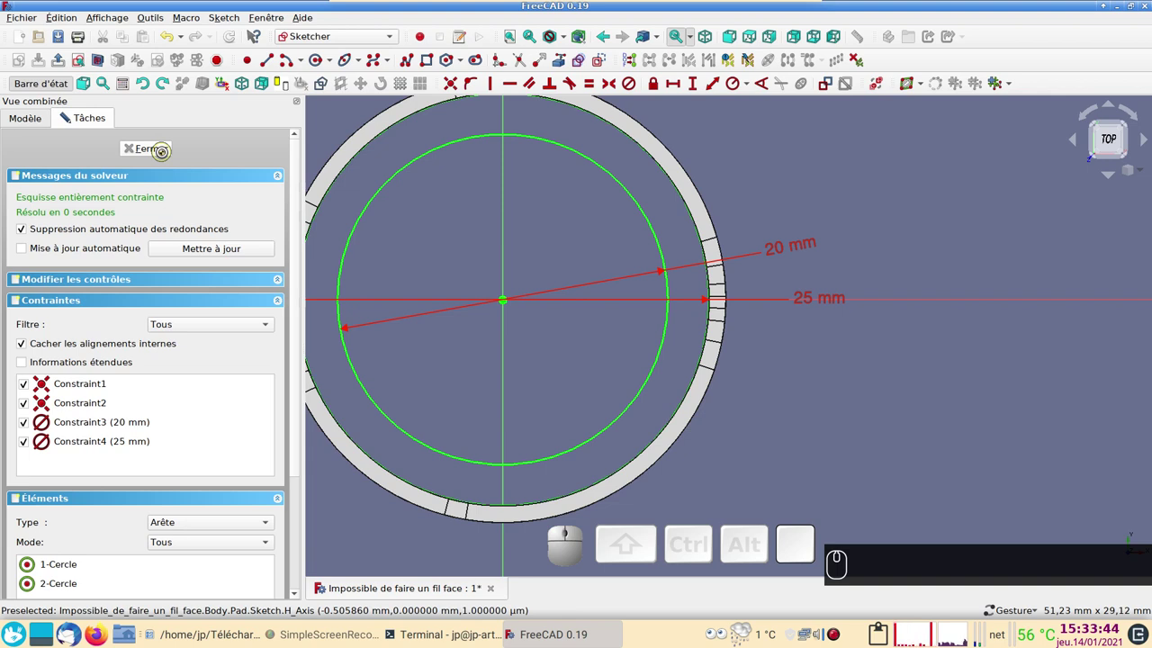
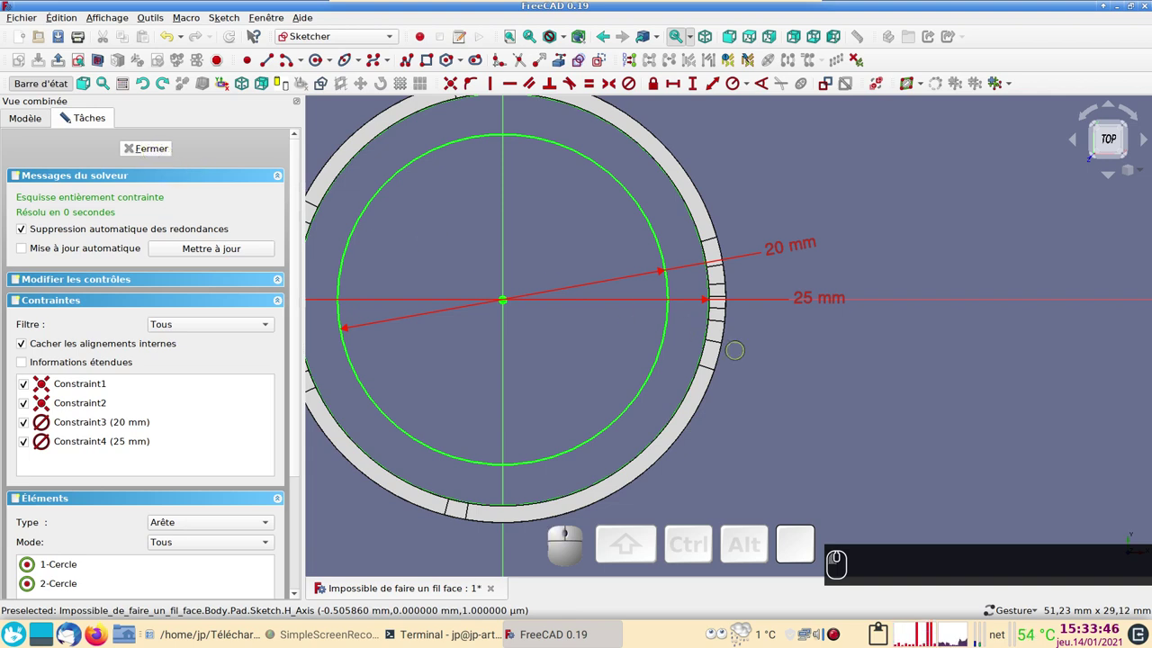
pyautogui.scroll(-3)
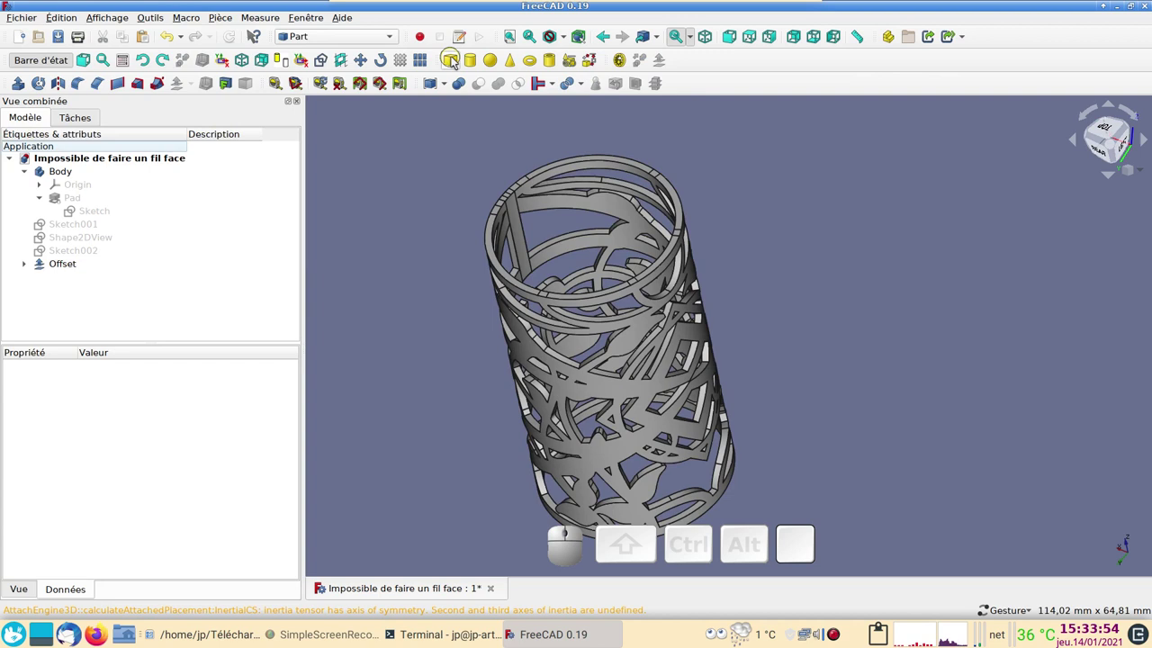
# Step: Add a Part cylinder and set its radius to 25.6/2 mm
pyautogui.click(471, 58)
pyautogui.click(52, 279)
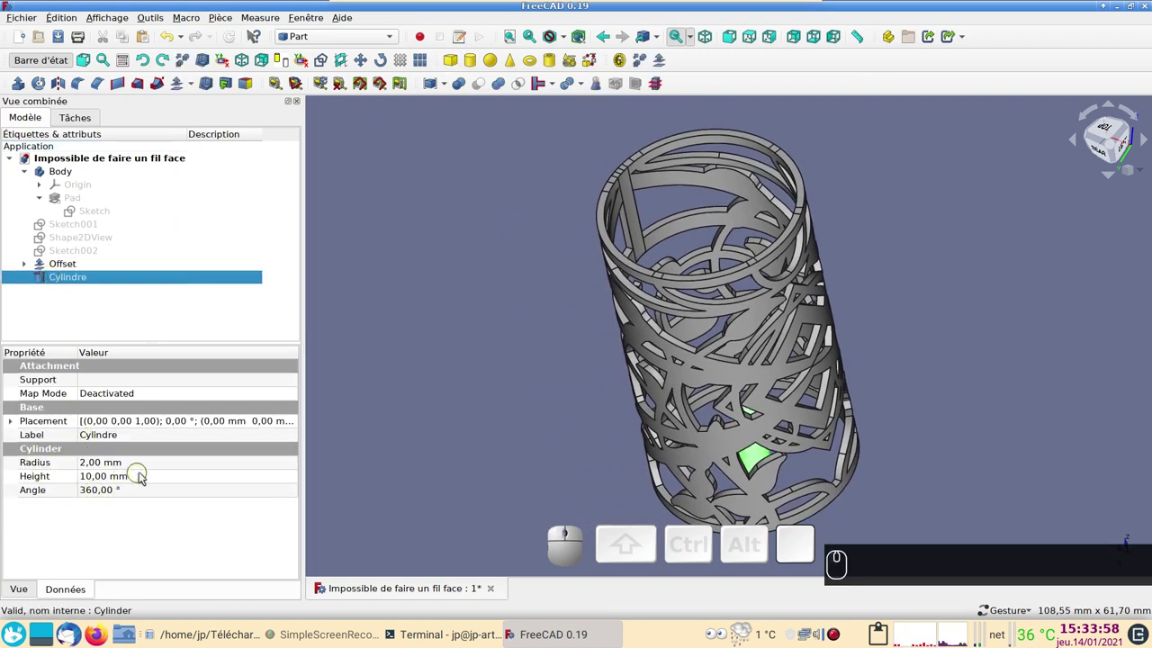
pyautogui.click(146, 467)
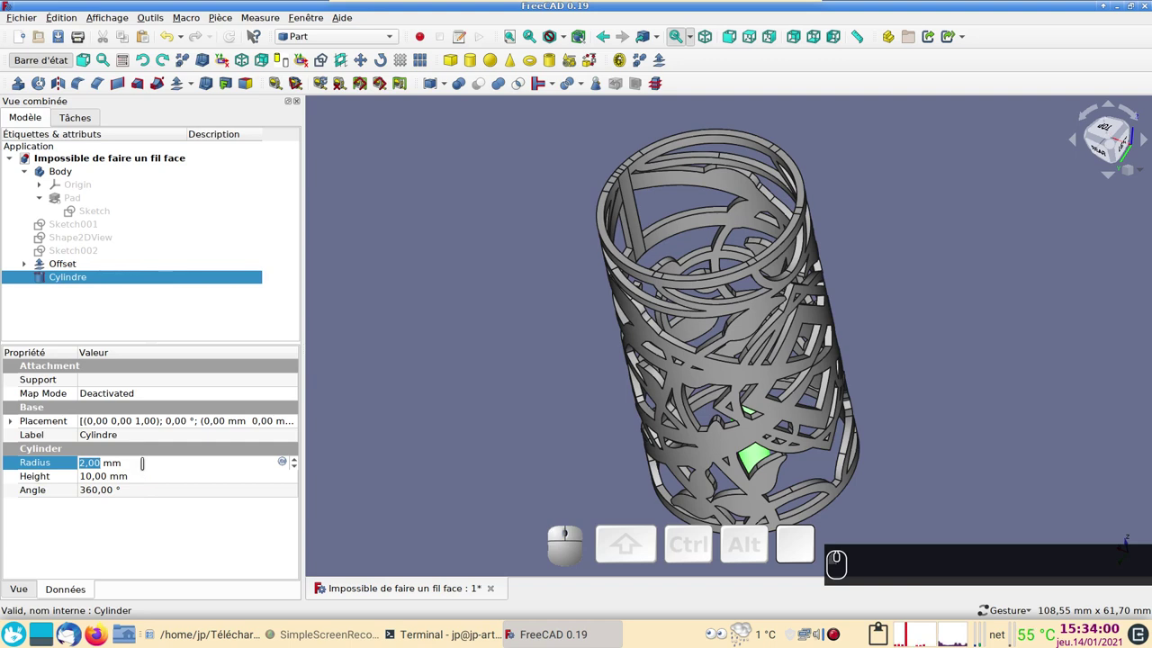
pyautogui.press('2')
pyautogui.press('5')
pyautogui.press('KP_Decimal')
pyautogui.press('KP_6')
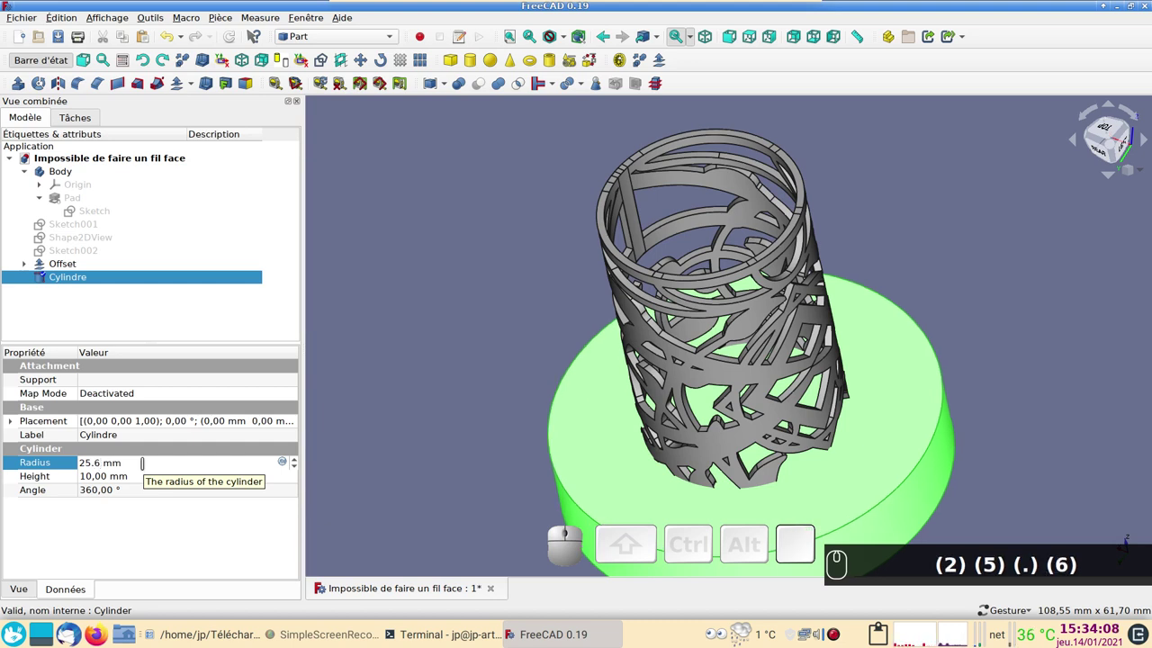
pyautogui.press('/')
pyautogui.press('KP_2')
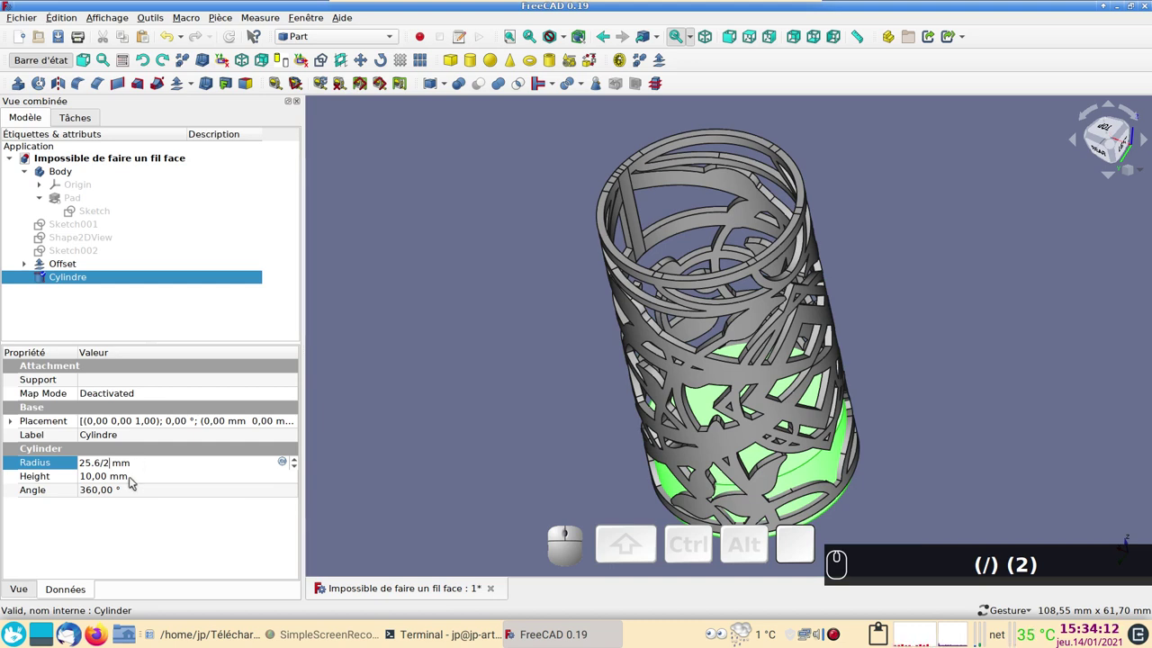
# Step: Set the cylinder's height to 50 mm
pyautogui.click(134, 481)
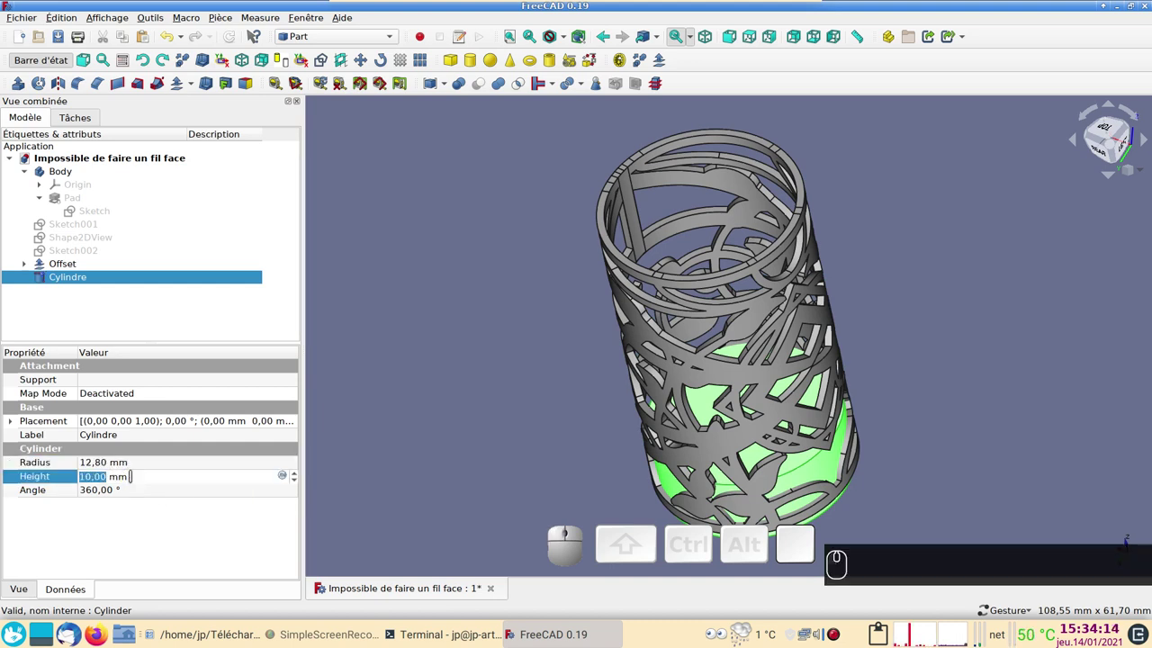
pyautogui.press('KP_5')
pyautogui.press('KP_0')
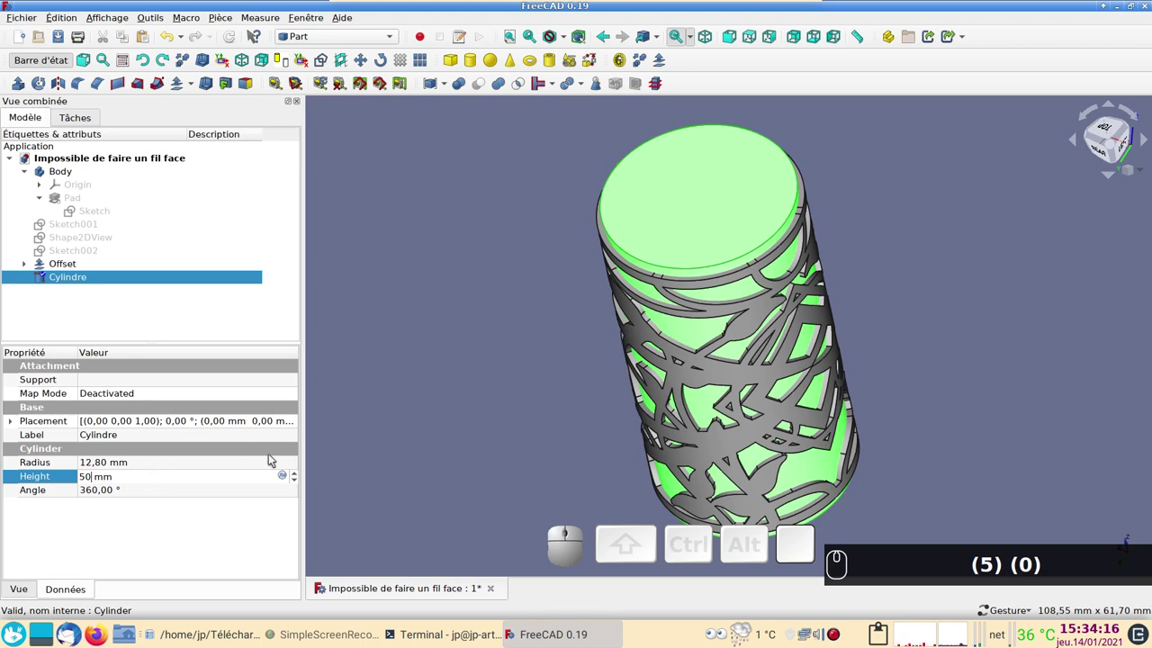
pyautogui.click(441, 488)
pyautogui.write('(5) (0)')
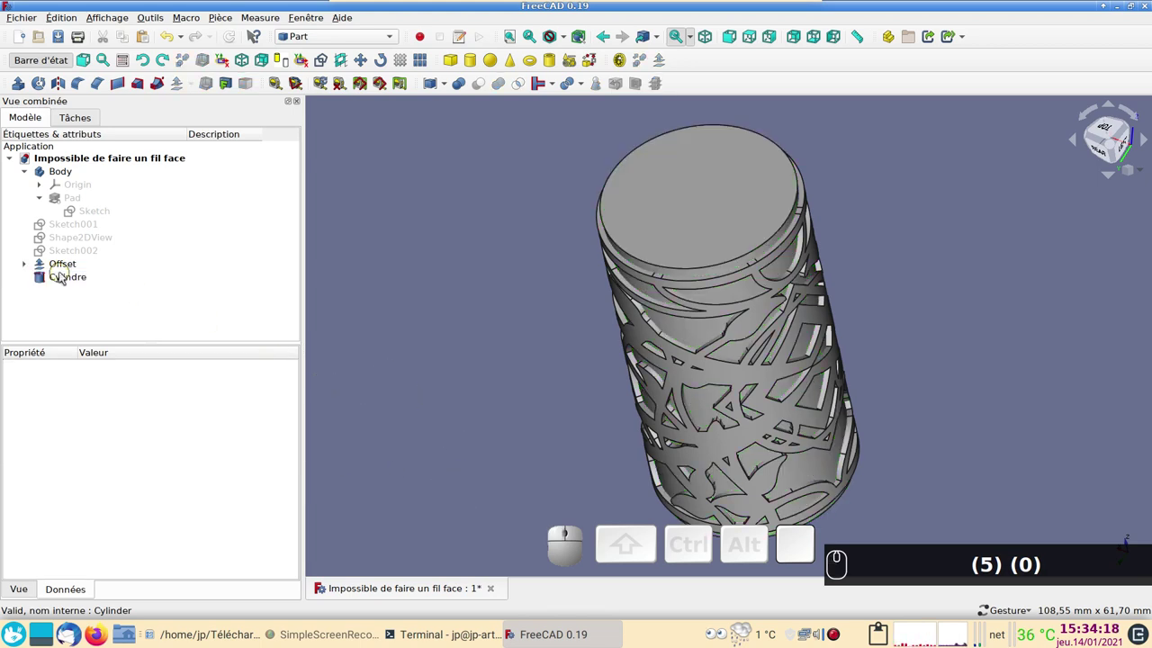
# Step: Select the Offset shape and the Cylinder together in the tree
pyautogui.moveTo(934, 396); pyautogui.dragTo(346, 334)
pyautogui.click(67, 267)
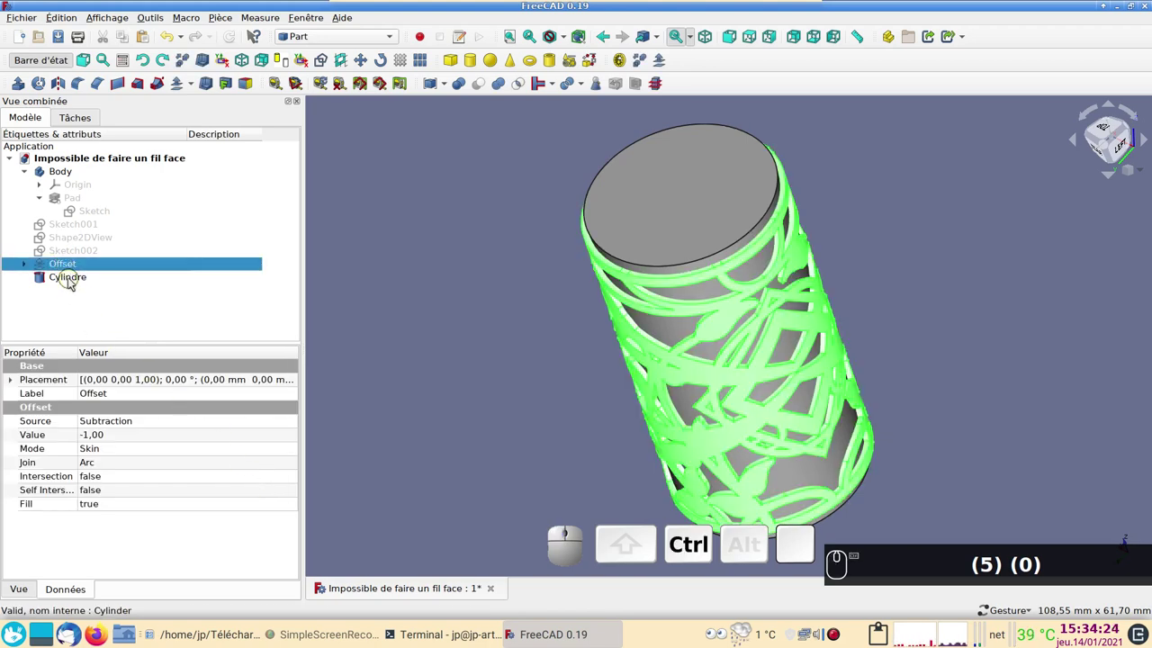
pyautogui.click(66, 282)
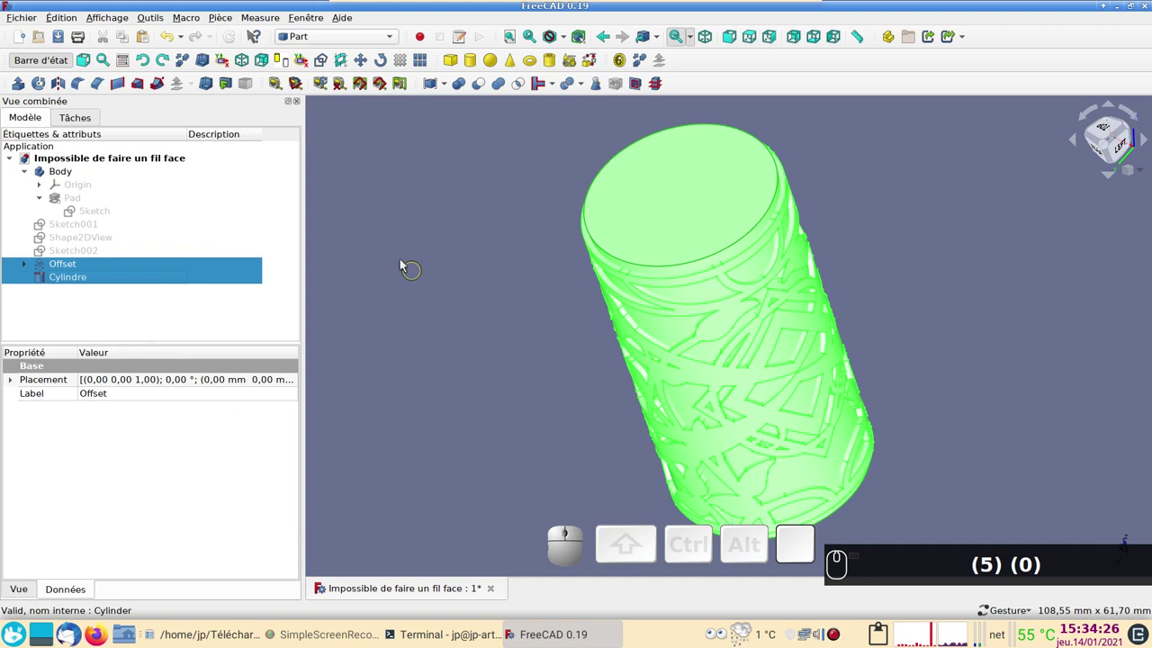
# Step: Boolean-cut the selection into a Cut openwork tube and make the inner Pad visible
pyautogui.write('(5) (0)')
pyautogui.click(482, 82)
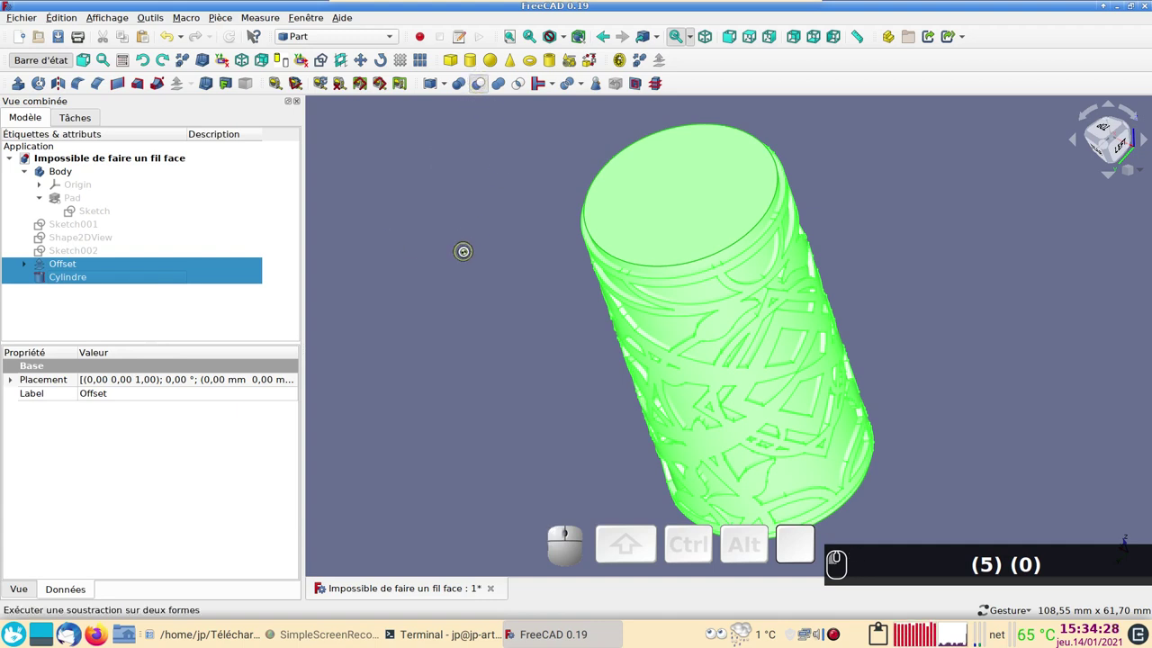
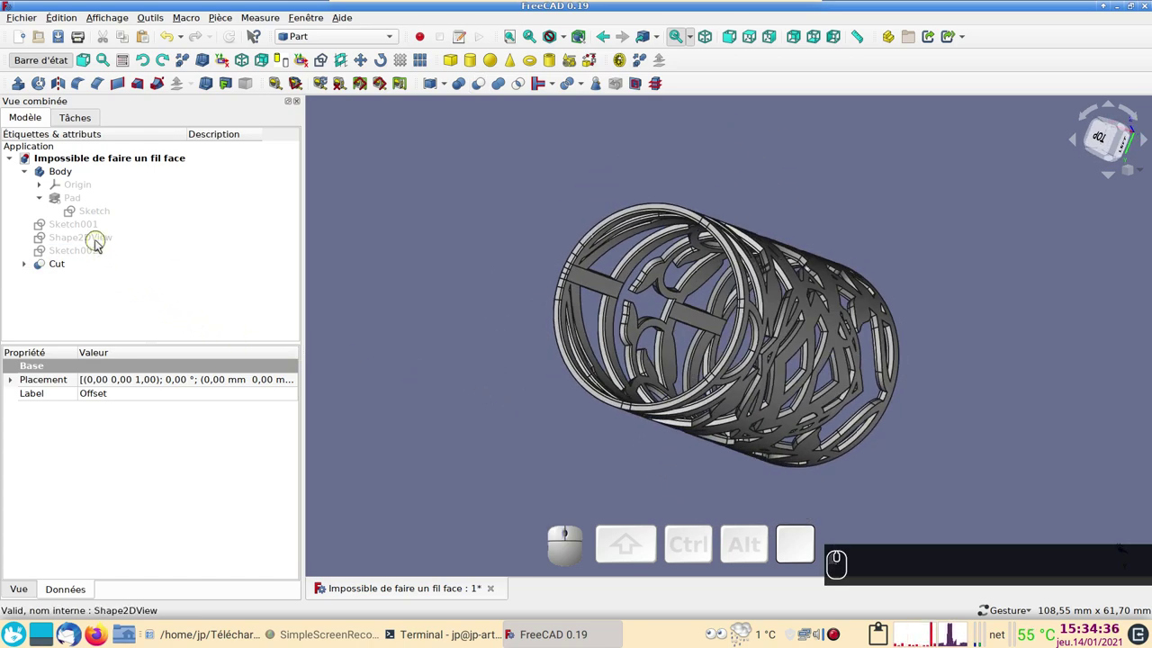
pyautogui.click(87, 205)
pyautogui.press('space')
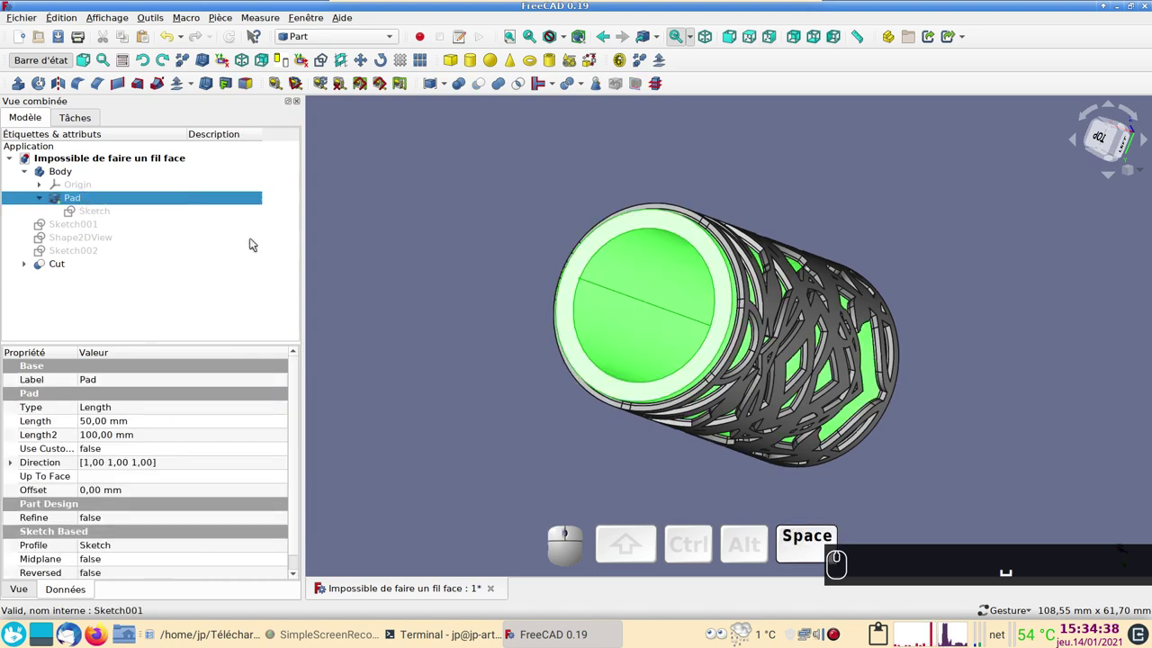
# Step: Inspect the sleeve's fit inside the tube from the axis and side, then bring up the Pad's display properties
pyautogui.moveTo(384, 287); pyautogui.dragTo(435, 299)
pyautogui.press('2')
pyautogui.scroll(3)
pyautogui.scroll(-3)
pyautogui.scroll(3)
pyautogui.moveTo(538, 321); pyautogui.dragTo(641, 300)
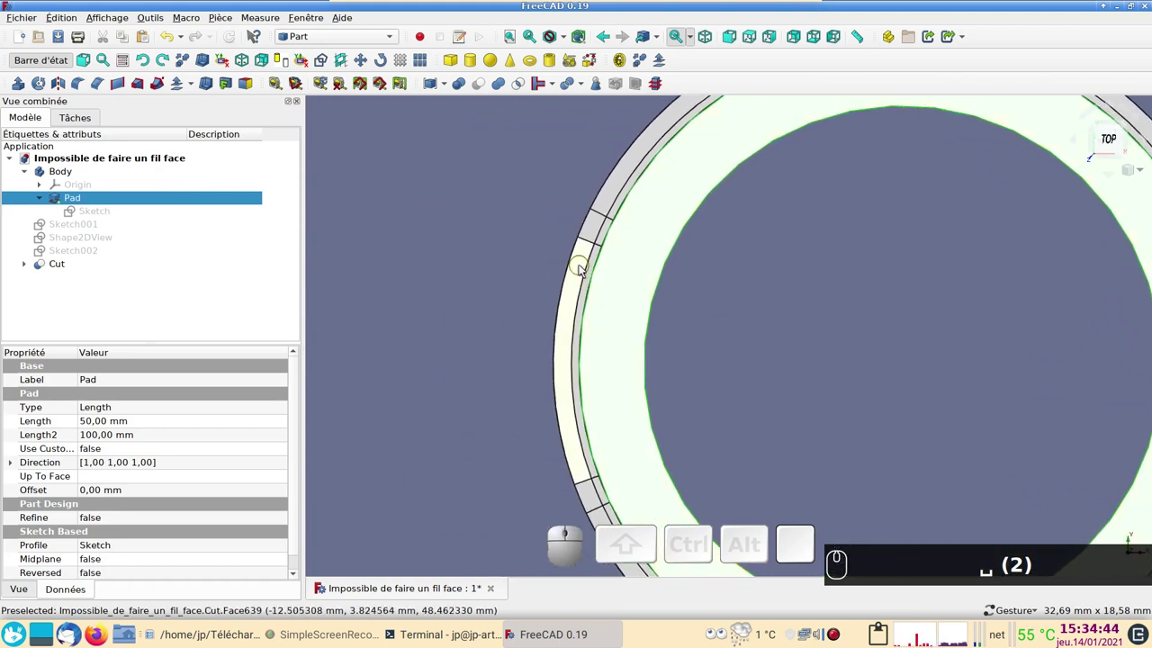
pyautogui.scroll(-3)
pyautogui.moveTo(533, 298); pyautogui.dragTo(231, 220)
pyautogui.scroll(-3)
pyautogui.scroll(3)
pyautogui.moveTo(495, 366); pyautogui.dragTo(419, 257)
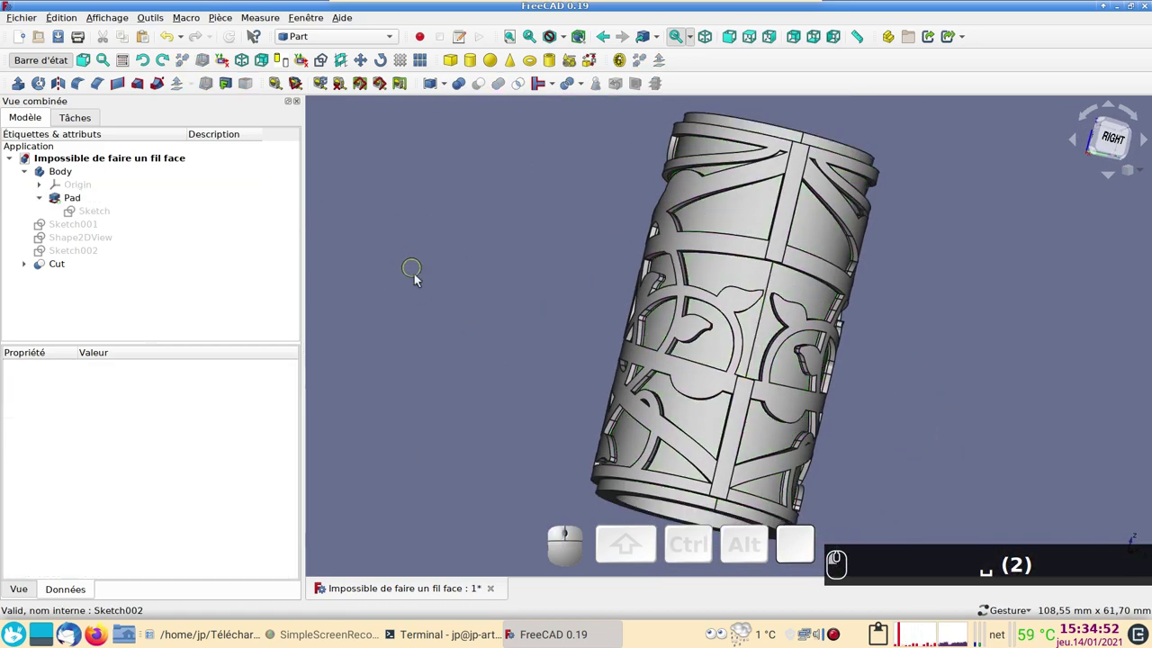
pyautogui.click(737, 227)
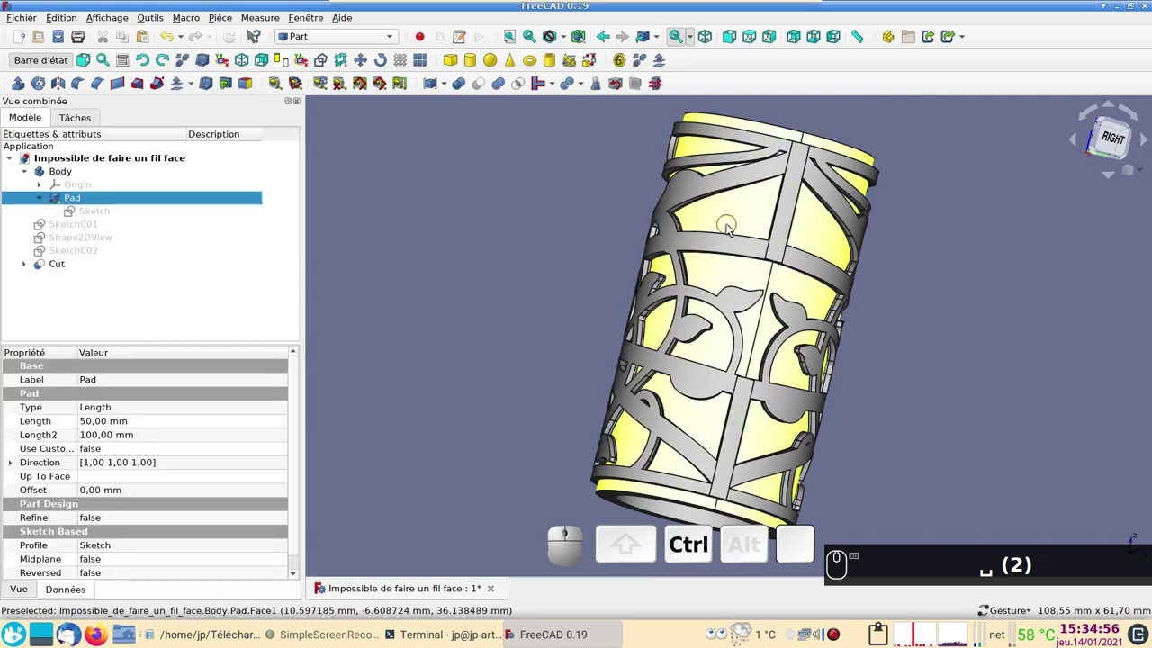
pyautogui.press('ctrl+d')
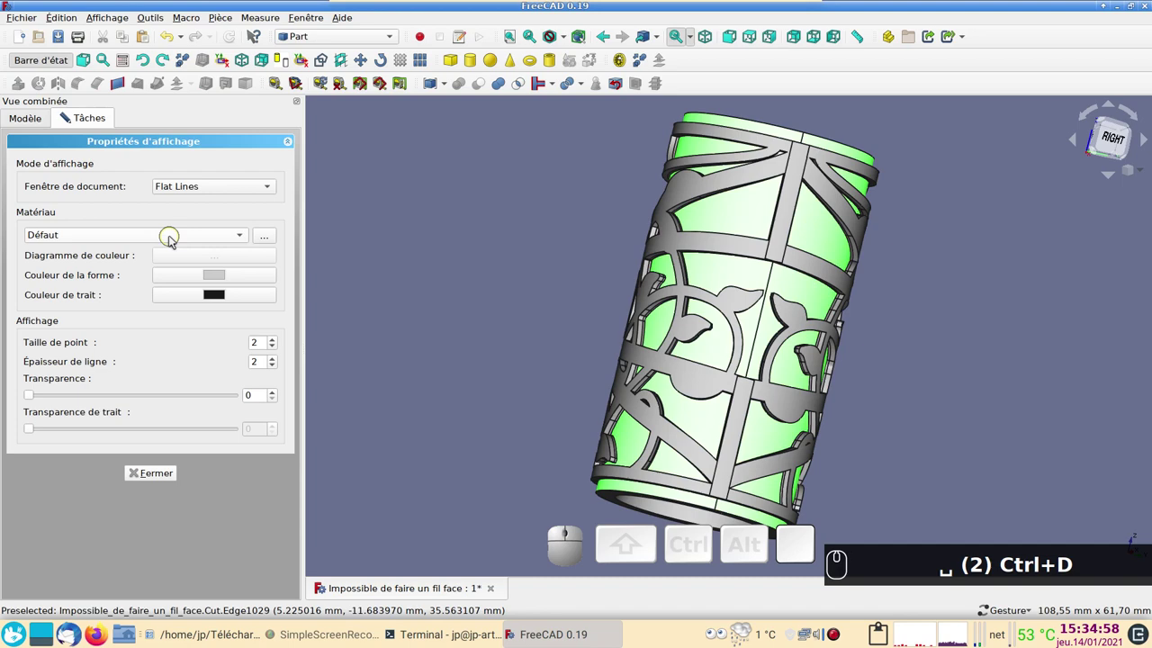
# Step: Give the Pad sleeve the Or (gold) material and view it through the purple openwork tube
pyautogui.click(174, 238)
pyautogui.click(160, 352)
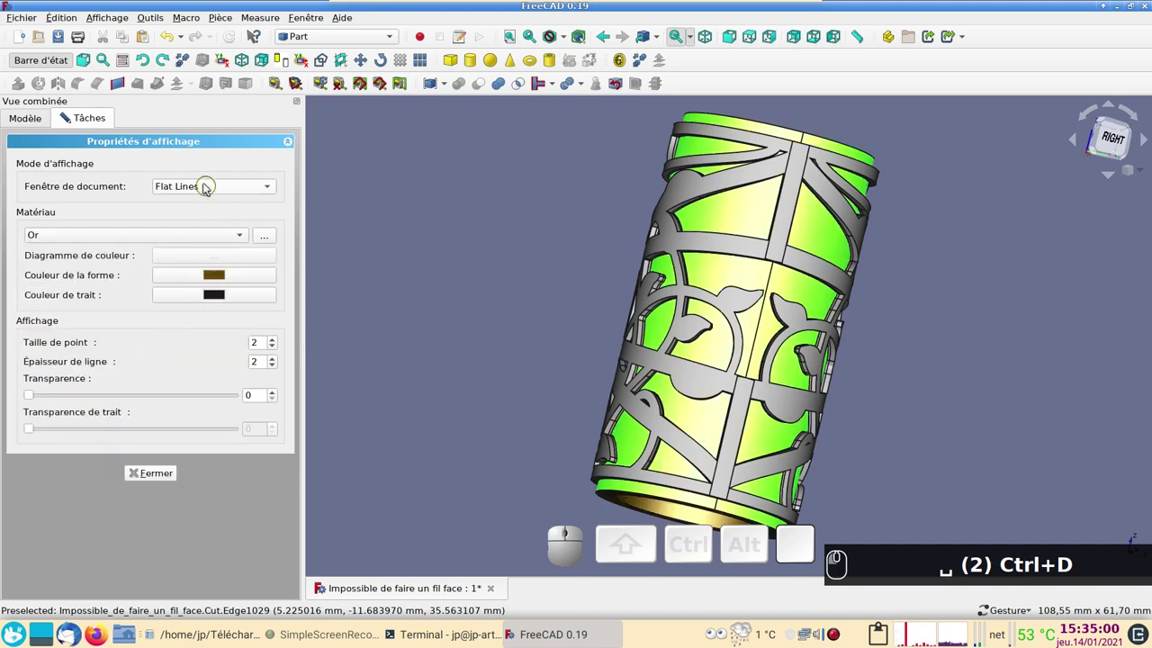
pyautogui.click(170, 473)
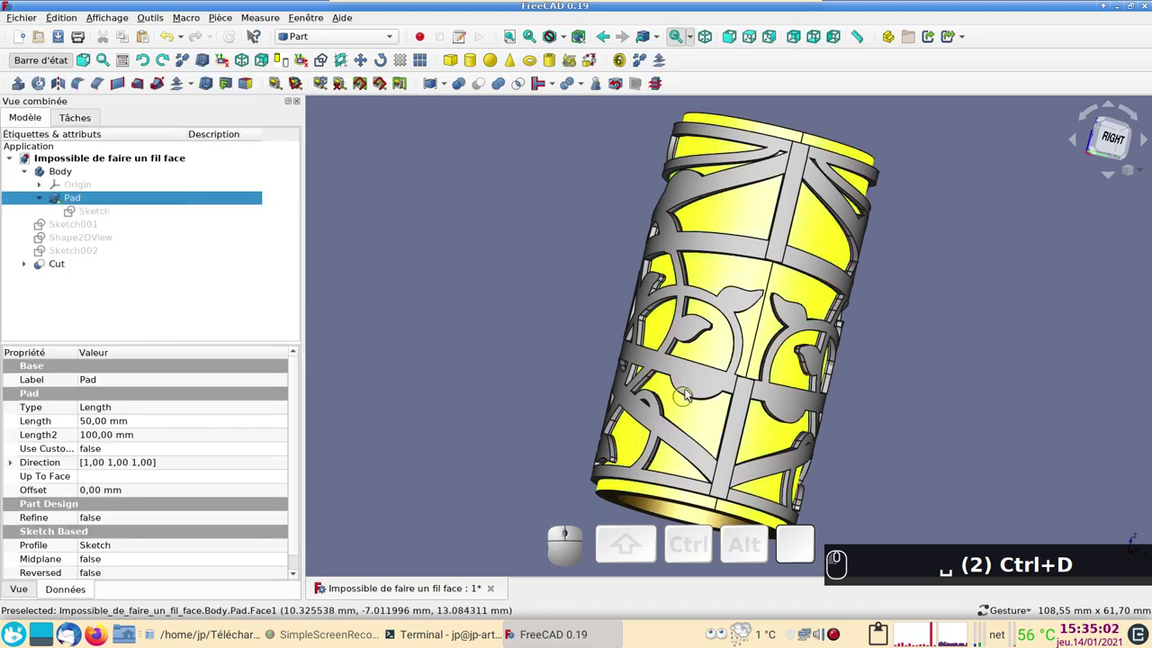
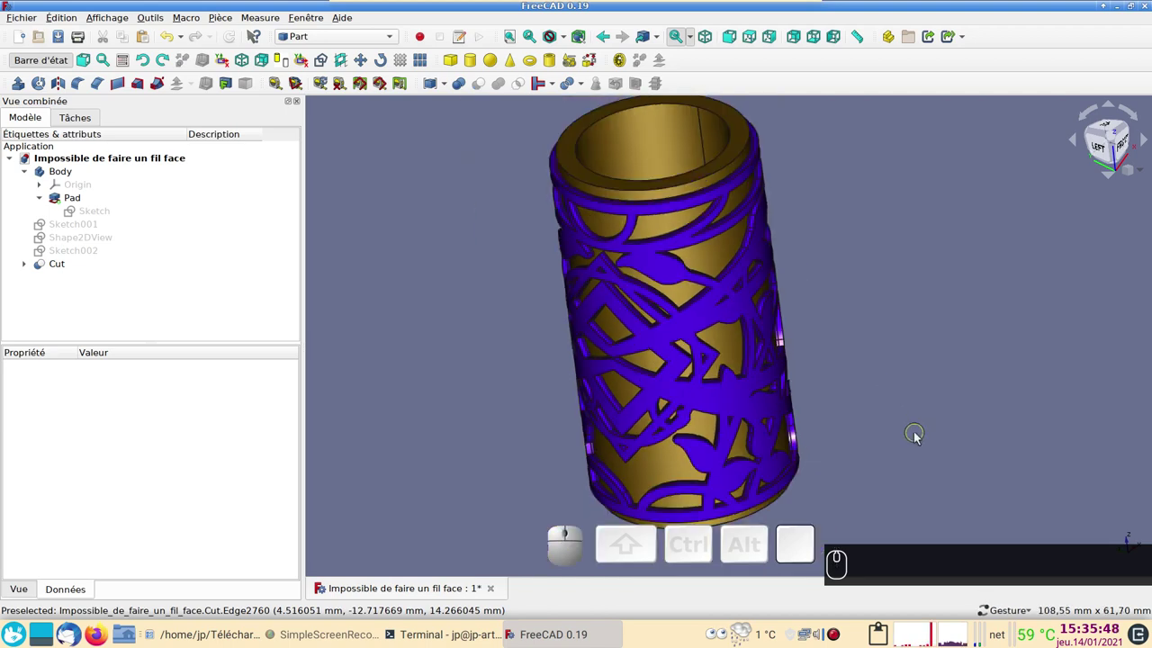
pyautogui.moveTo(917, 459); pyautogui.dragTo(888, 298)
pyautogui.click(891, 296)
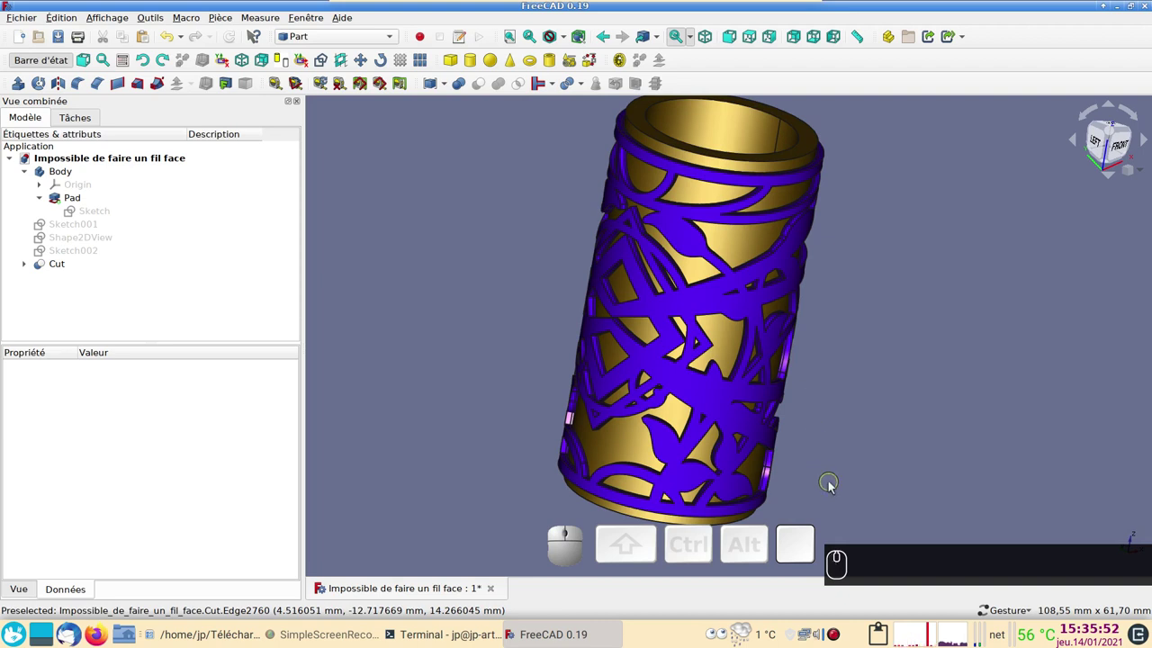